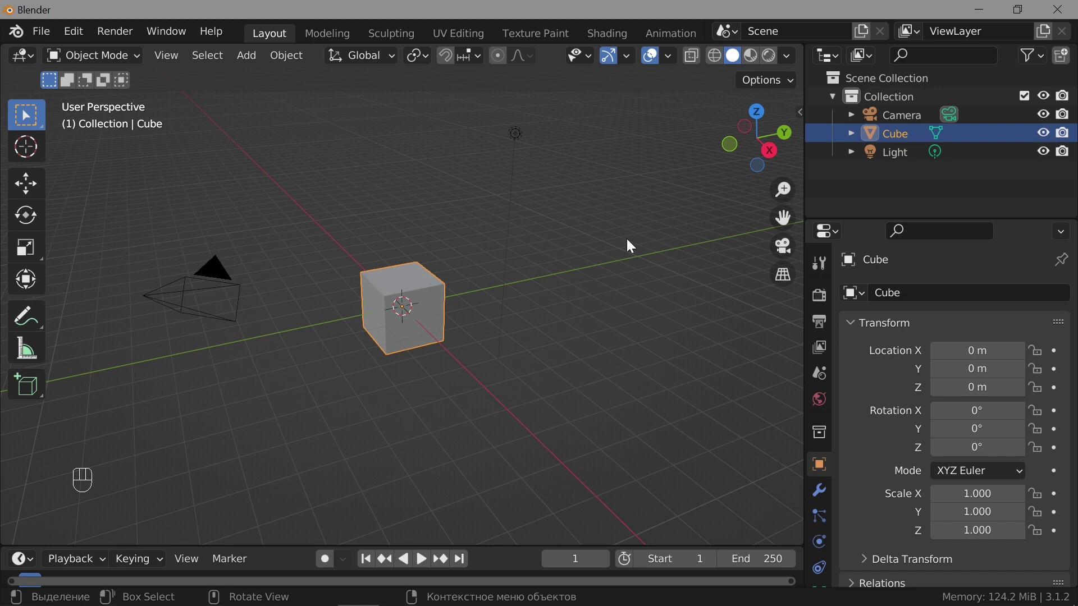
Hide the Camera and Light in the Outliner and delete the default Cube
{"action": "left_click", "coordinate": [1046, 122]}
{"action": "left_click", "coordinate": [1043, 159]}
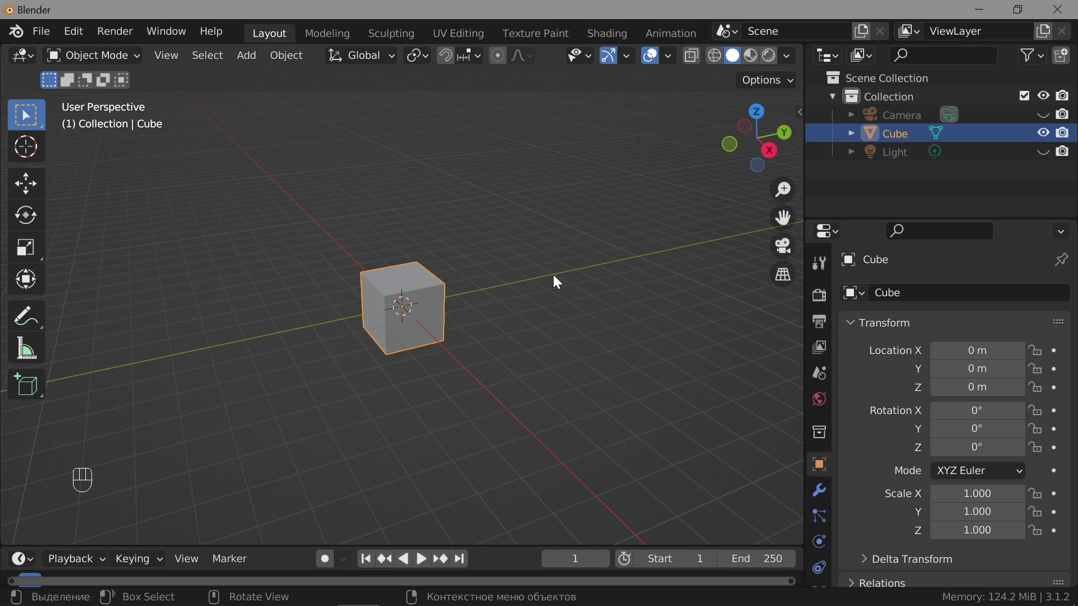
{"action": "left_click_drag", "start_coordinate": [426, 293], "coordinate": [375, 374]}
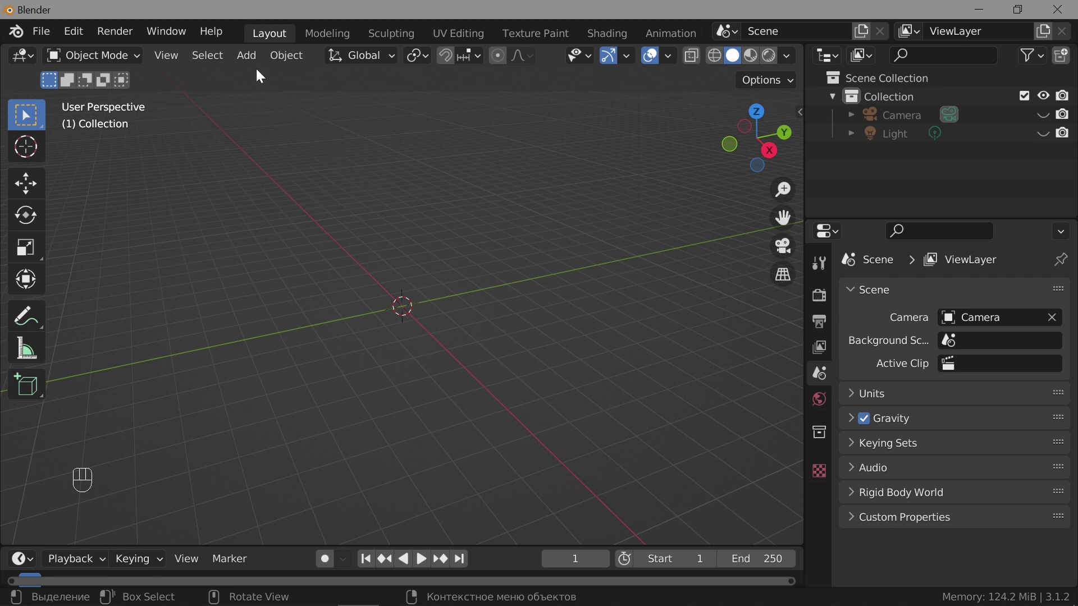
Add an Extra Objects Teapot at the origin, resolution 5, object type Teapot
{"action": "left_click_drag", "start_coordinate": [256, 61], "coordinate": [626, 557]}
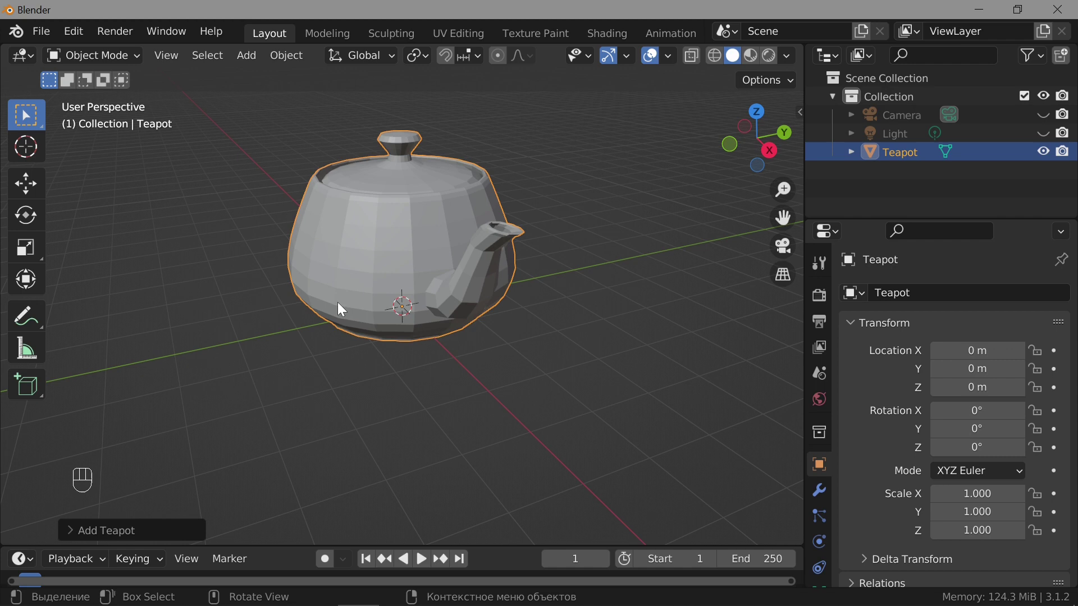
{"action": "left_click_drag", "start_coordinate": [375, 320], "coordinate": [428, 348]}
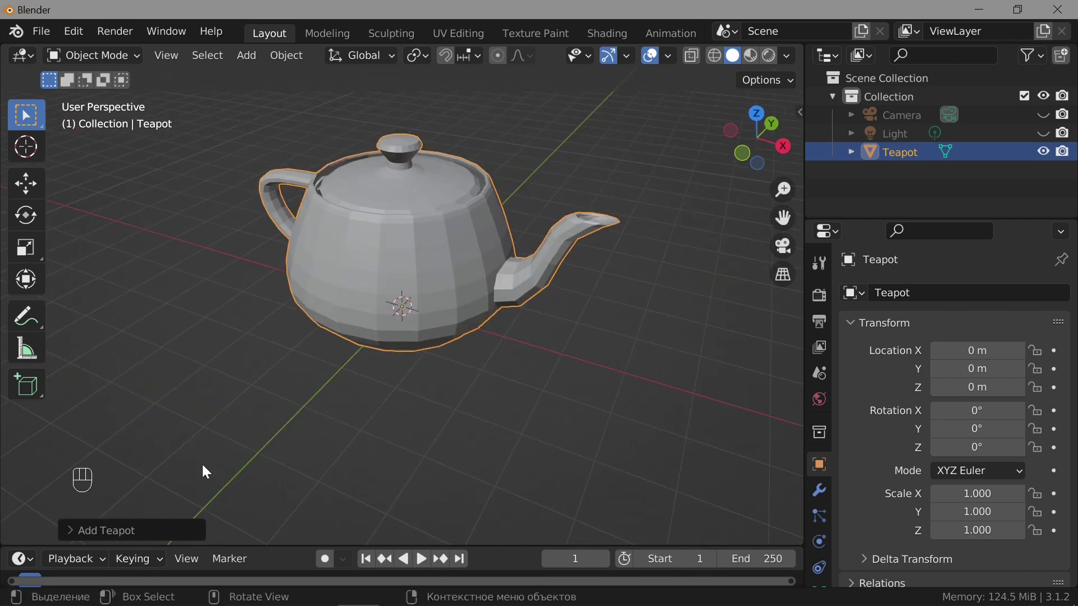
{"action": "left_click", "coordinate": [133, 532]}
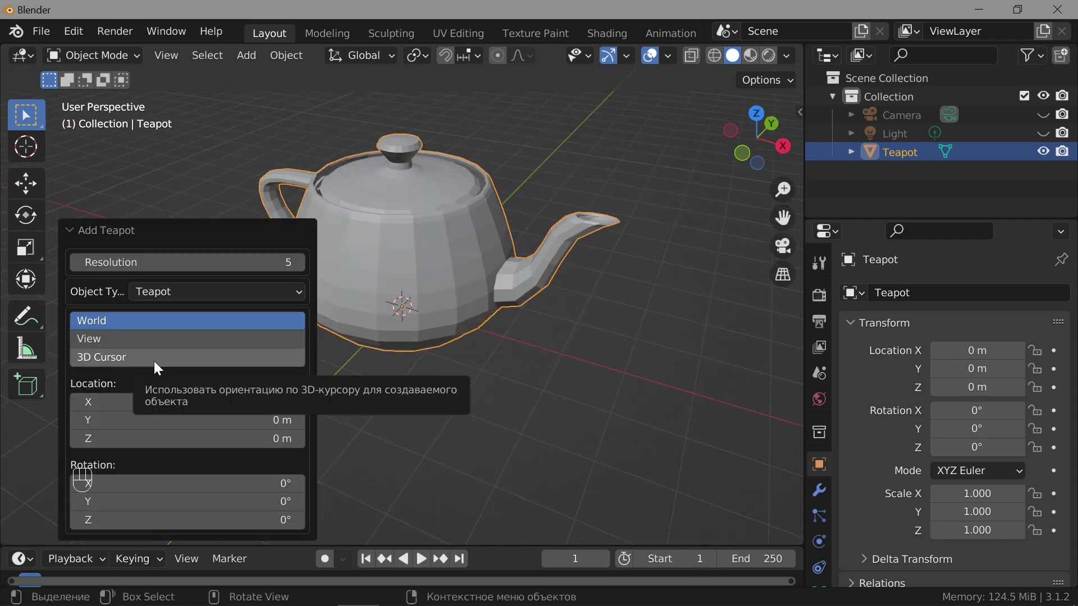
{"action": "left_click_drag", "start_coordinate": [207, 299], "coordinate": [194, 343]}
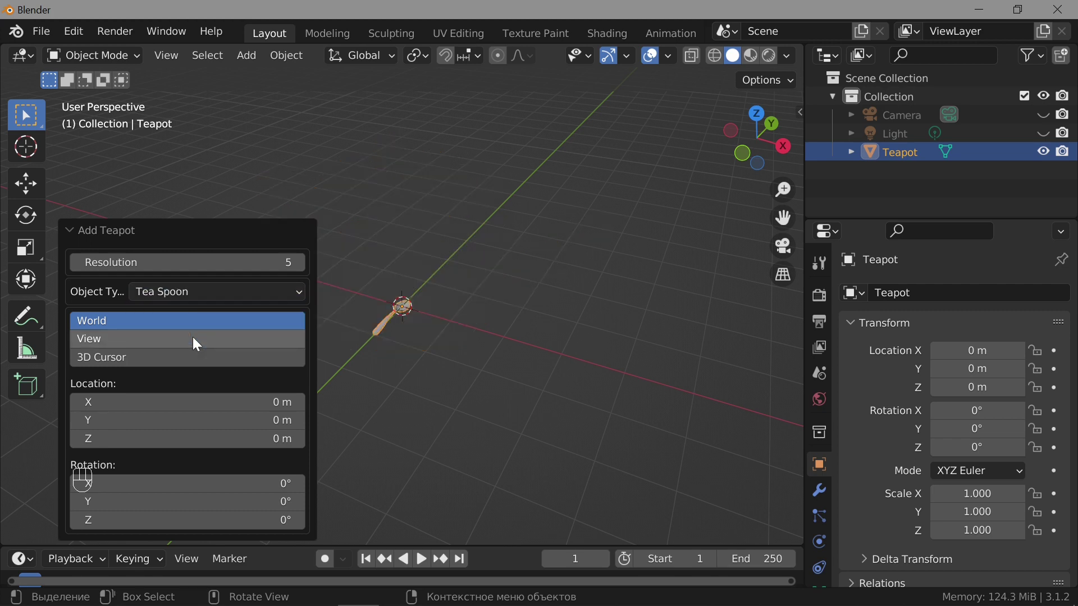
{"action": "left_click_drag", "start_coordinate": [207, 294], "coordinate": [195, 318]}
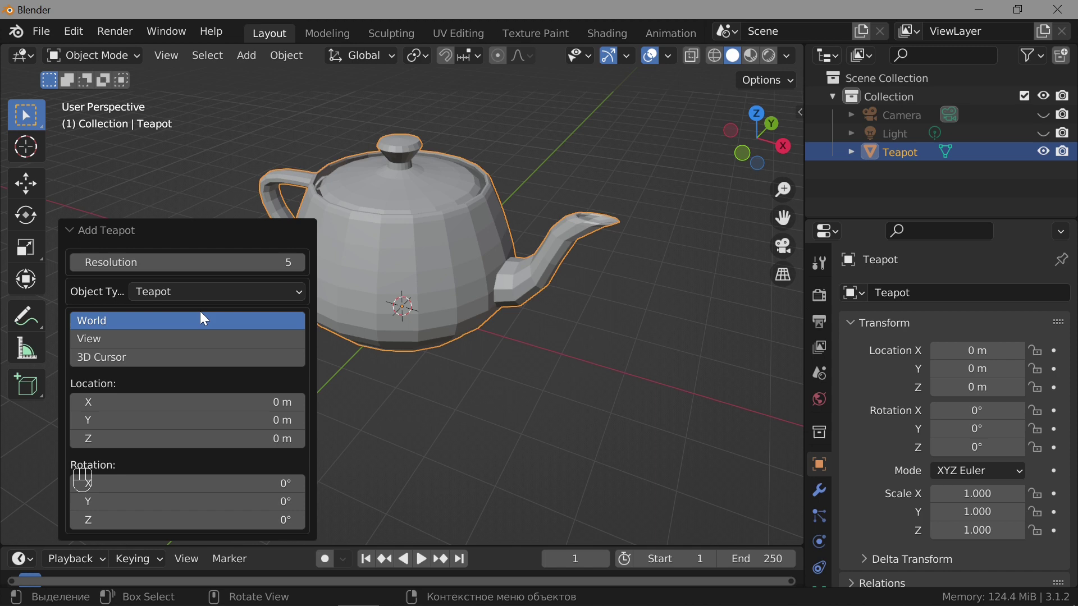
{"action": "left_click", "coordinate": [76, 229]}
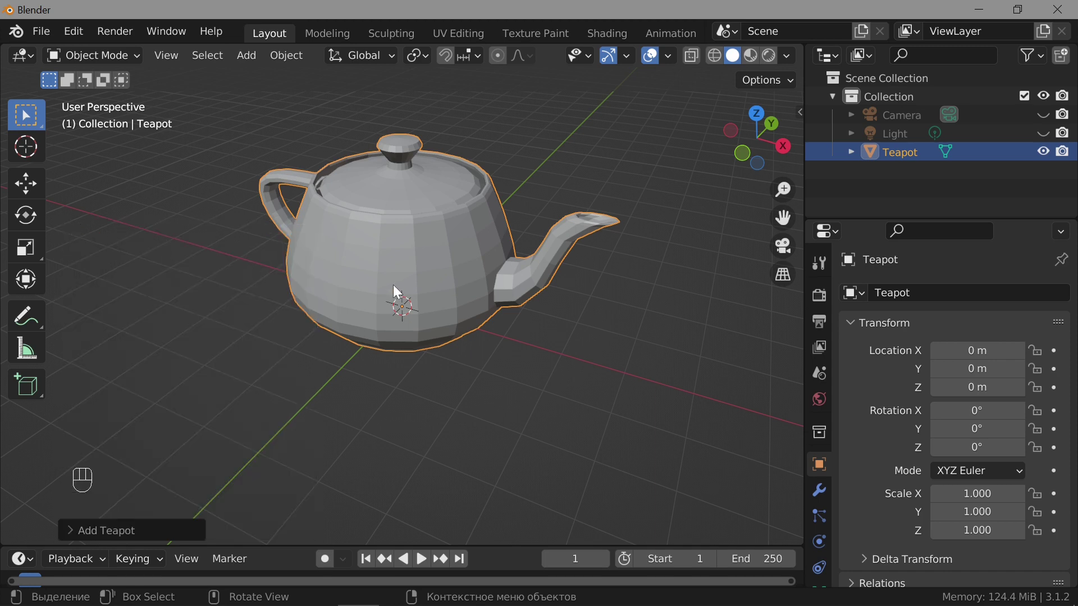
Zoom in on the teapot and enable the Wireframe overlay over its shaded surface
{"action": "left_click_drag", "start_coordinate": [449, 266], "coordinate": [452, 305]}
{"action": "left_click_drag", "start_coordinate": [491, 331], "coordinate": [507, 297]}
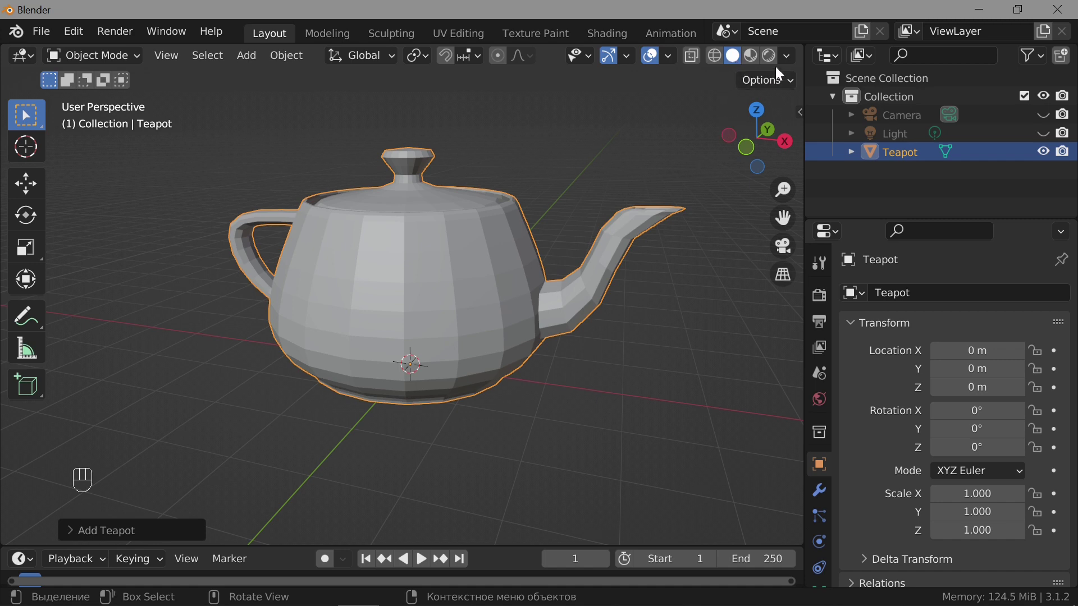
{"action": "left_click_drag", "start_coordinate": [788, 60], "coordinate": [574, 256]}
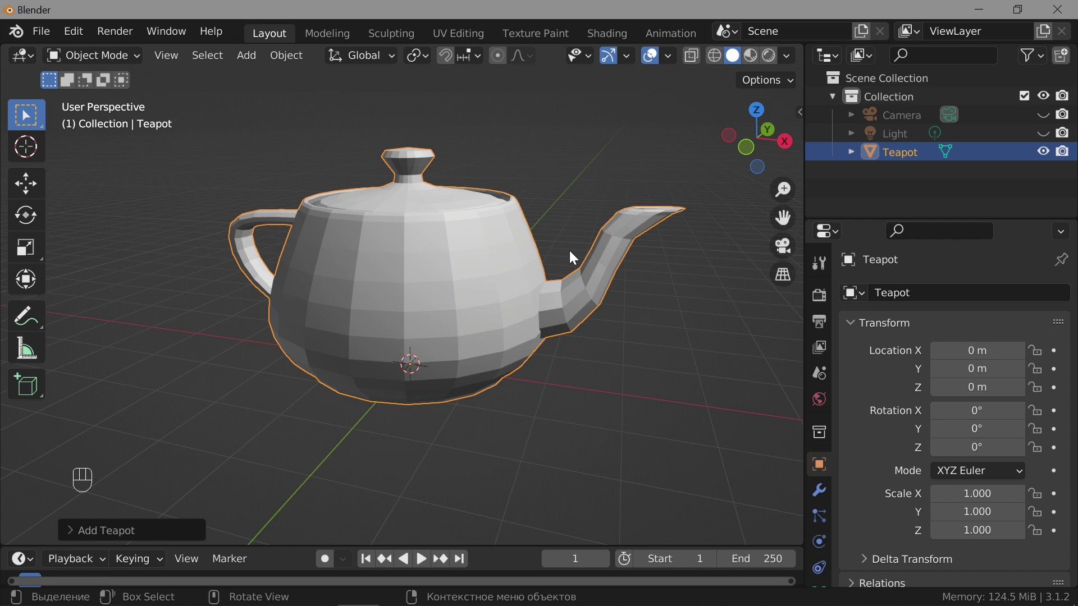
{"action": "left_click_drag", "start_coordinate": [675, 61], "coordinate": [272, 174]}
{"action": "left_click_drag", "start_coordinate": [428, 284], "coordinate": [433, 286]}
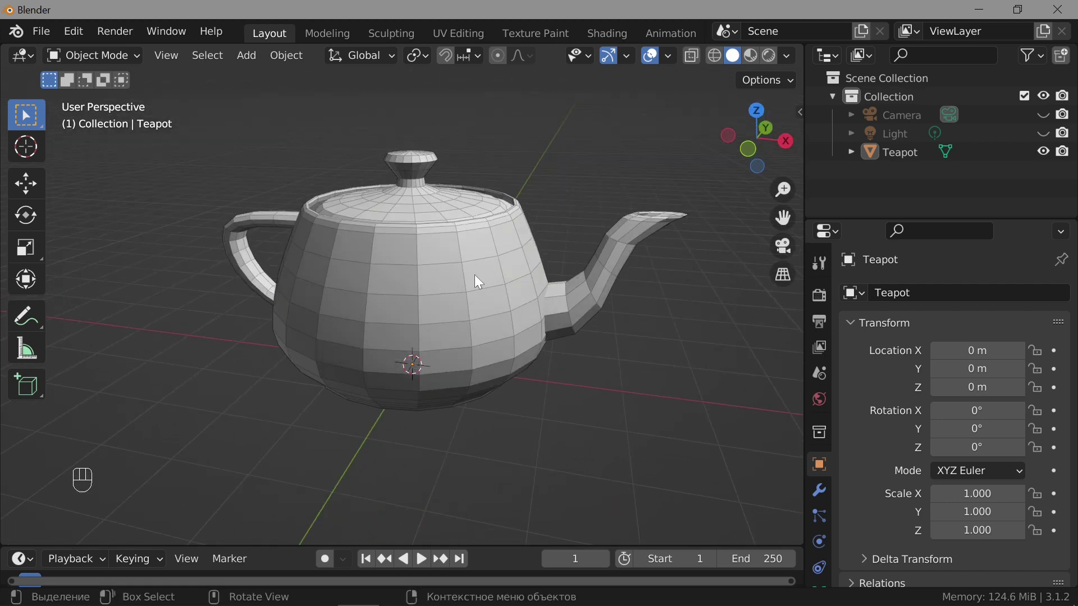
Add a Multiresolution modifier to the selected teapot
{"action": "left_click", "coordinate": [437, 251]}
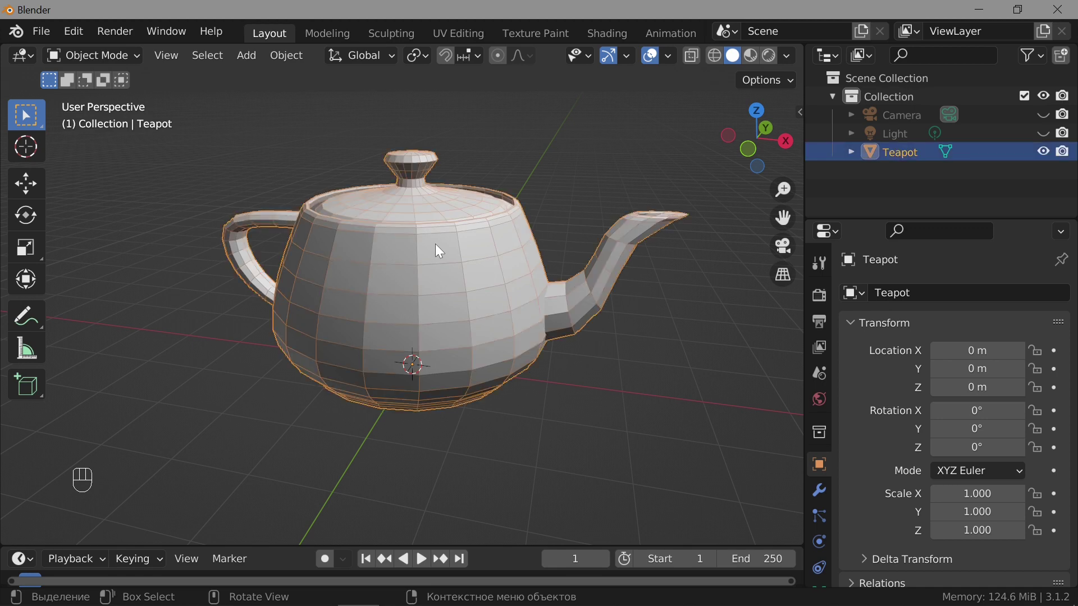
{"action": "left_click", "coordinate": [825, 494]}
{"action": "left_click_drag", "start_coordinate": [909, 301], "coordinate": [742, 521]}
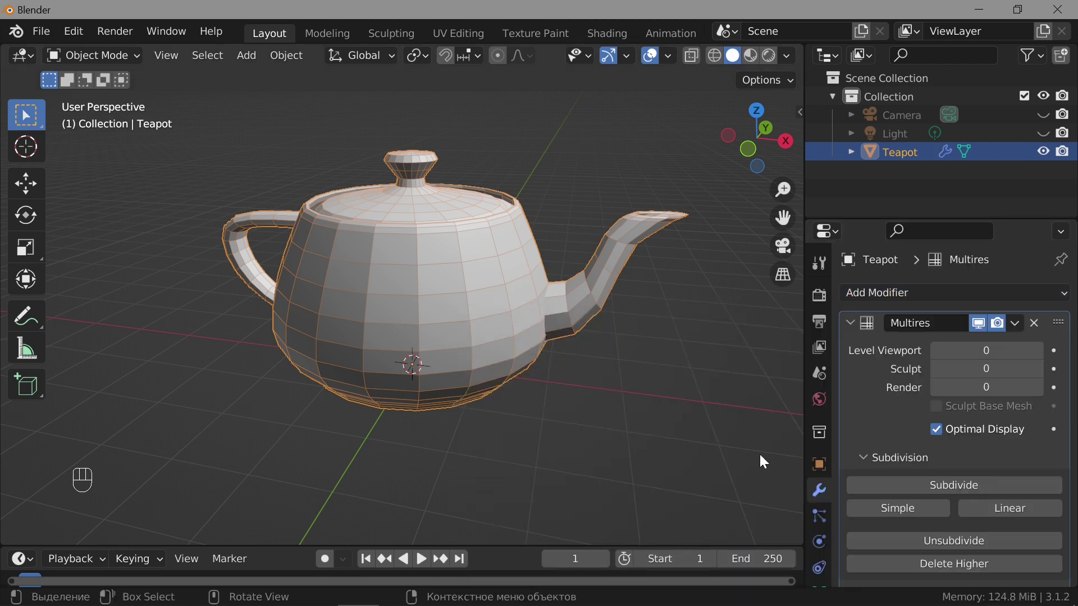
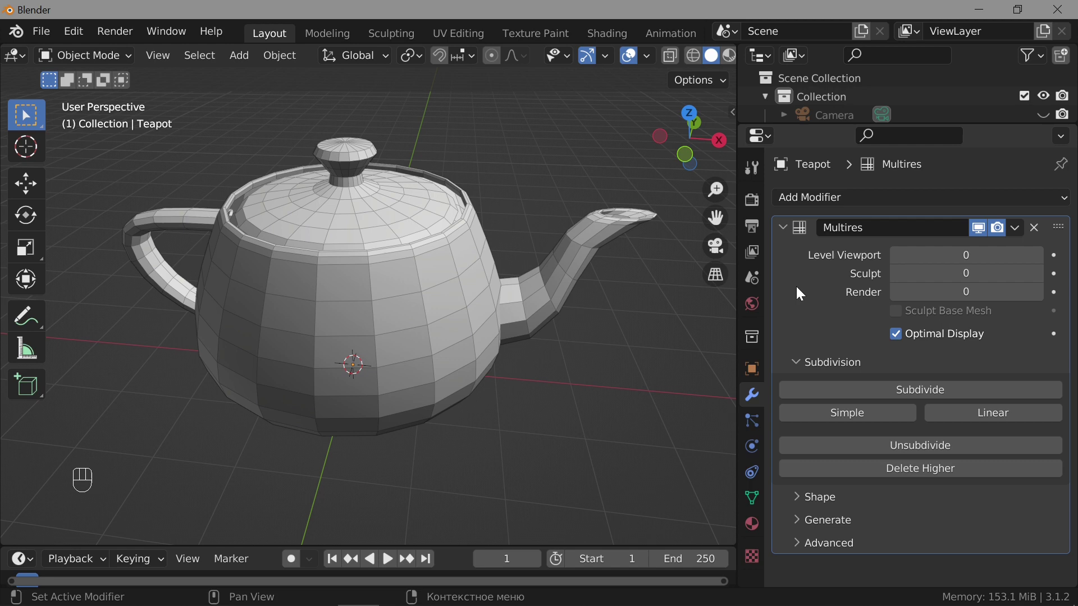
Show viewport Statistics and uncheck Optimal Display on the Multires modifier
{"action": "left_click_drag", "start_coordinate": [649, 61], "coordinate": [254, 201]}
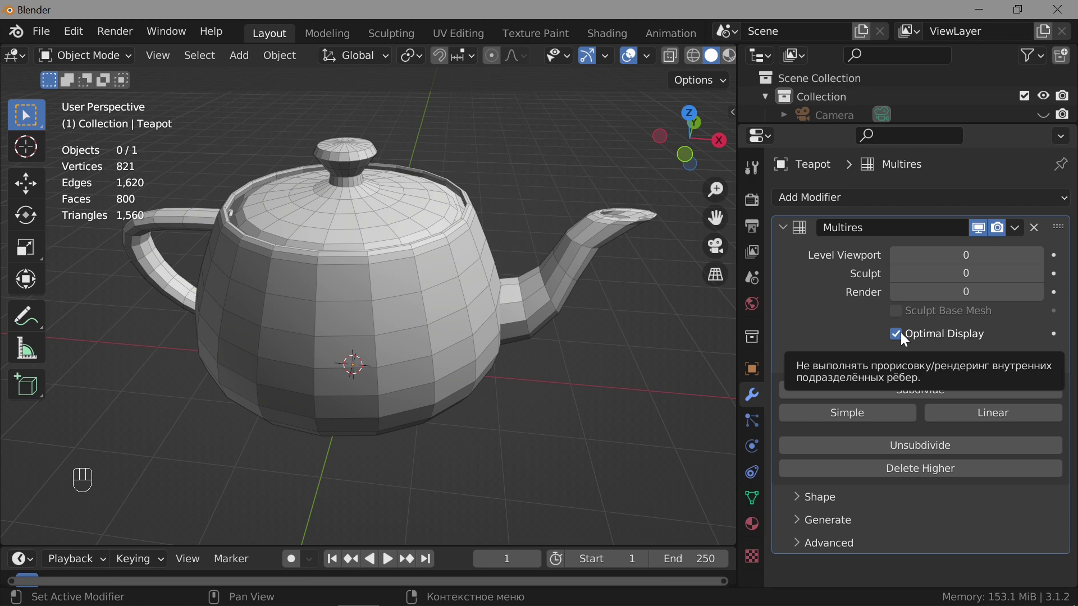
{"action": "left_click", "coordinate": [905, 337]}
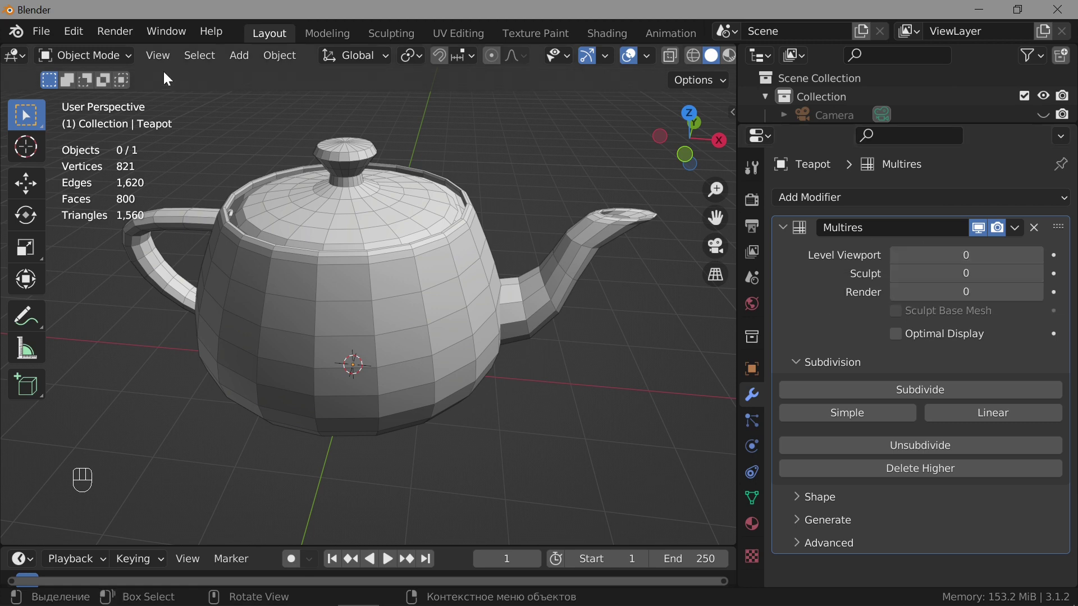
Apply one Simple subdivision in the Multires modifier, reaching 3,241 vertices
{"action": "left_click", "coordinate": [1039, 260]}
{"action": "left_click", "coordinate": [1040, 260]}
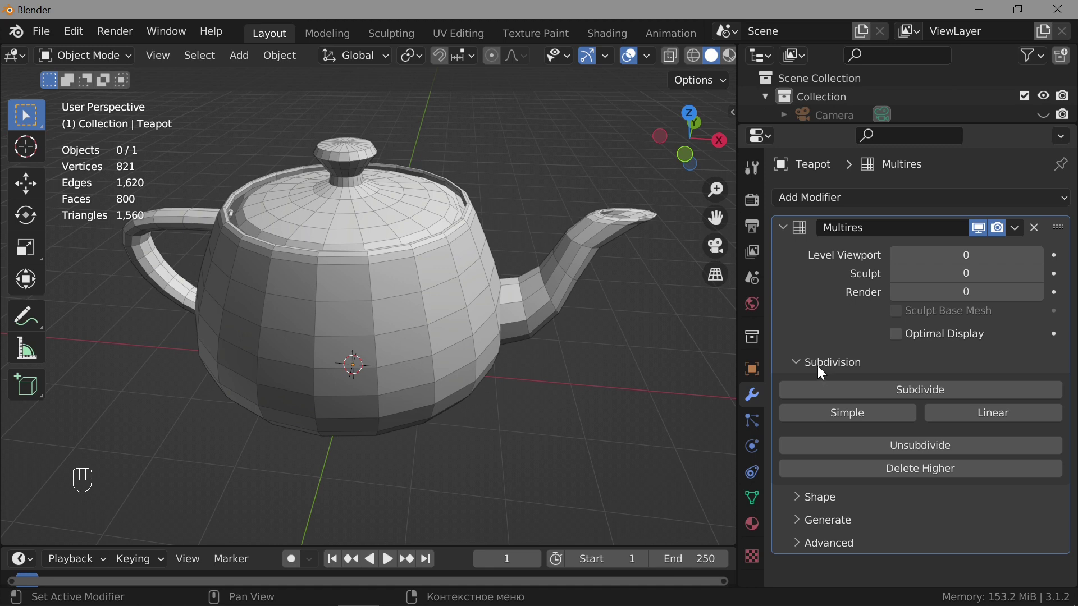
{"action": "left_click", "coordinate": [820, 371]}
{"action": "left_click", "coordinate": [857, 369]}
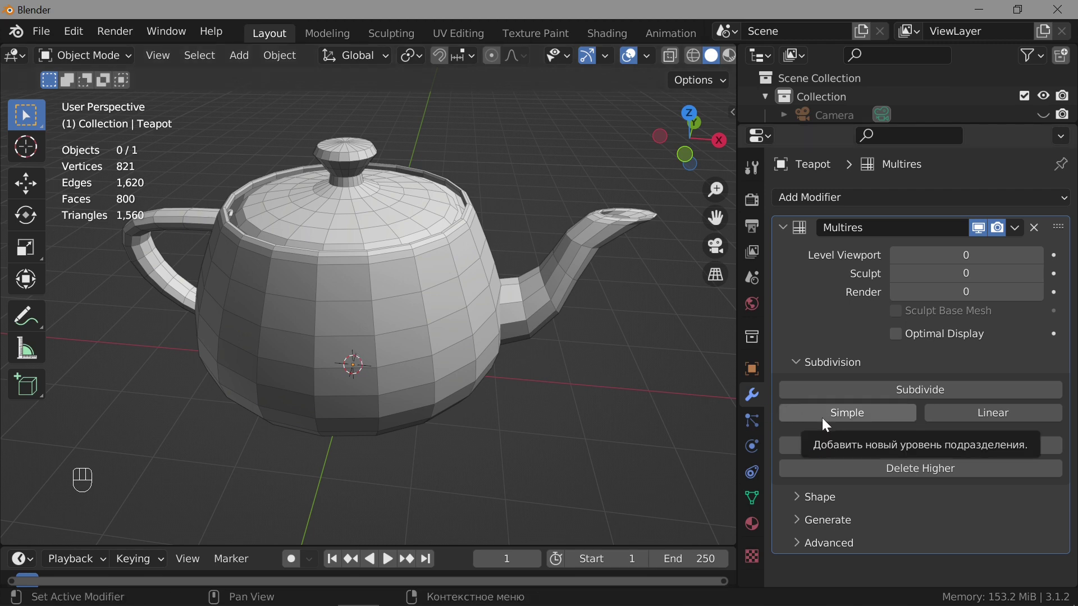
Subdivide the Multires modifier up to level 4 and hide the Wireframe overlay
{"action": "left_click", "coordinate": [827, 423]}
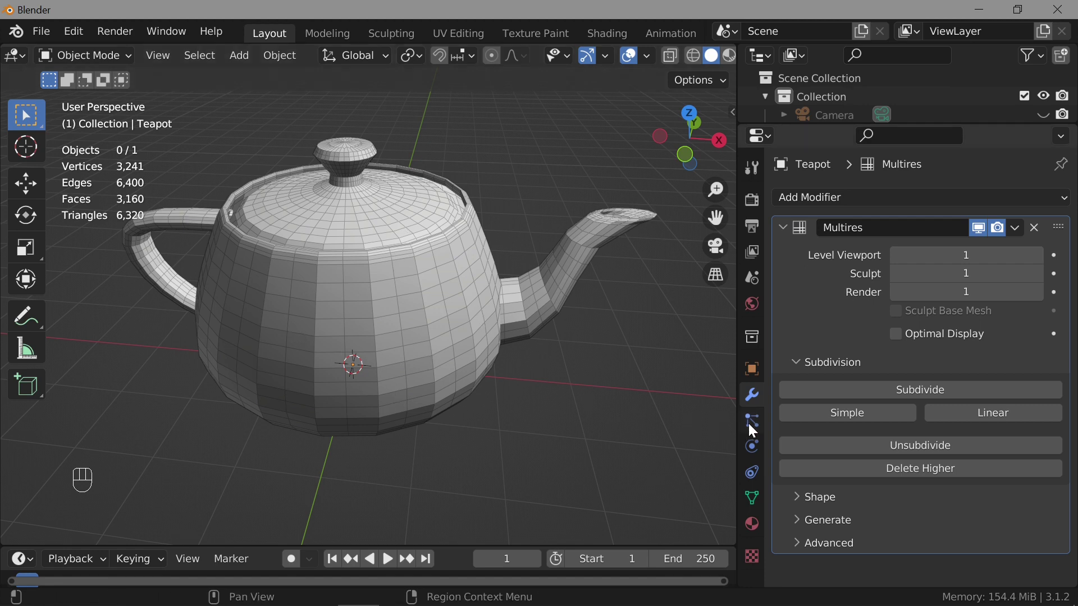
{"action": "left_click", "coordinate": [847, 422]}
{"action": "left_click", "coordinate": [847, 421]}
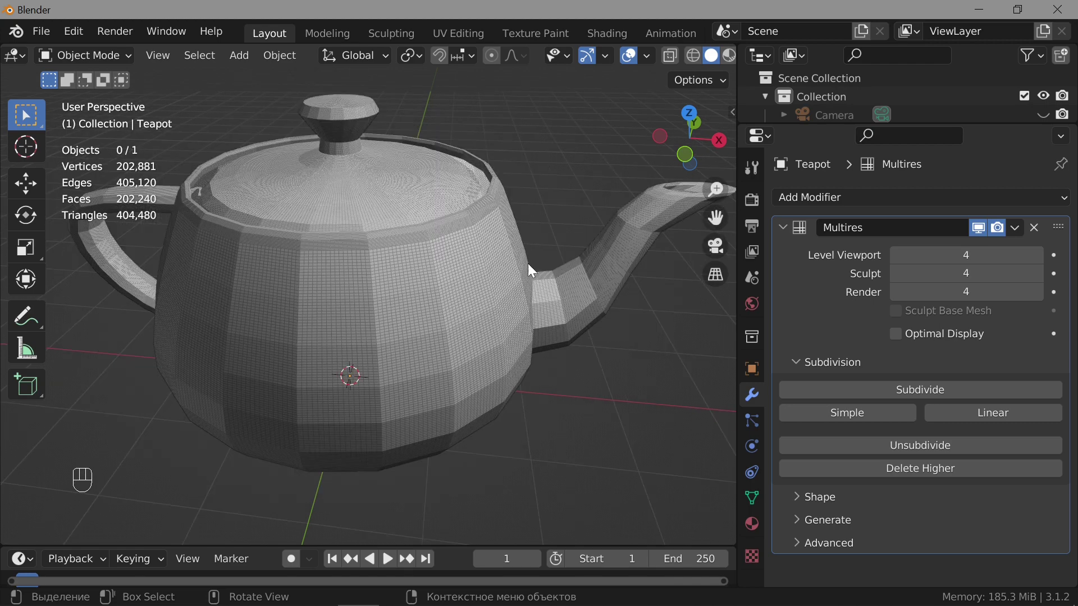
{"action": "left_click", "coordinate": [632, 59]}
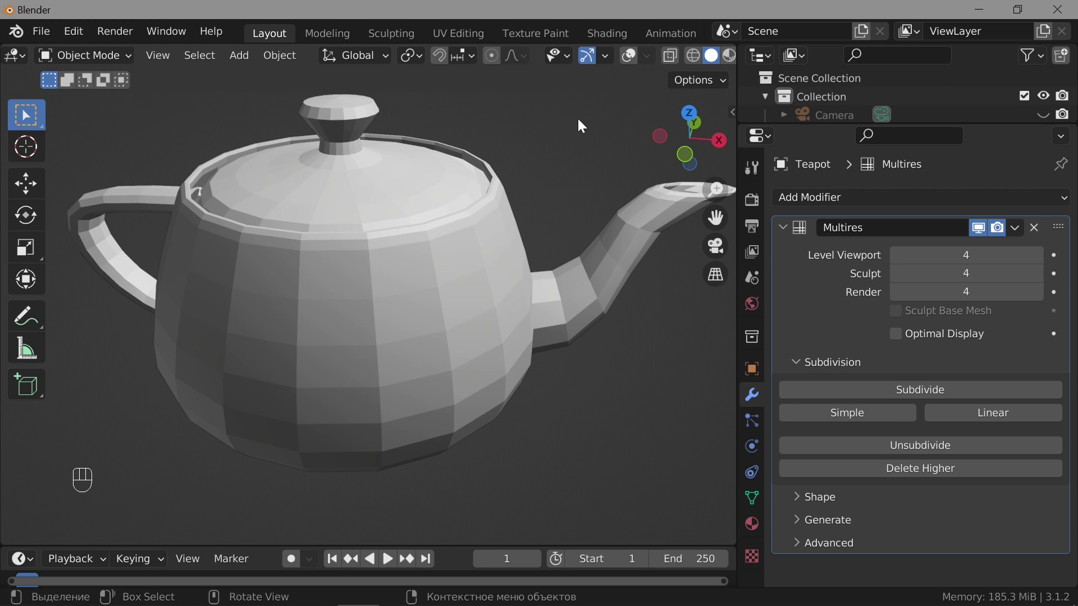
Lower the Multires viewport level to 0 and Delete Higher to return to the 821-vertex base mesh
{"action": "left_click", "coordinate": [632, 58]}
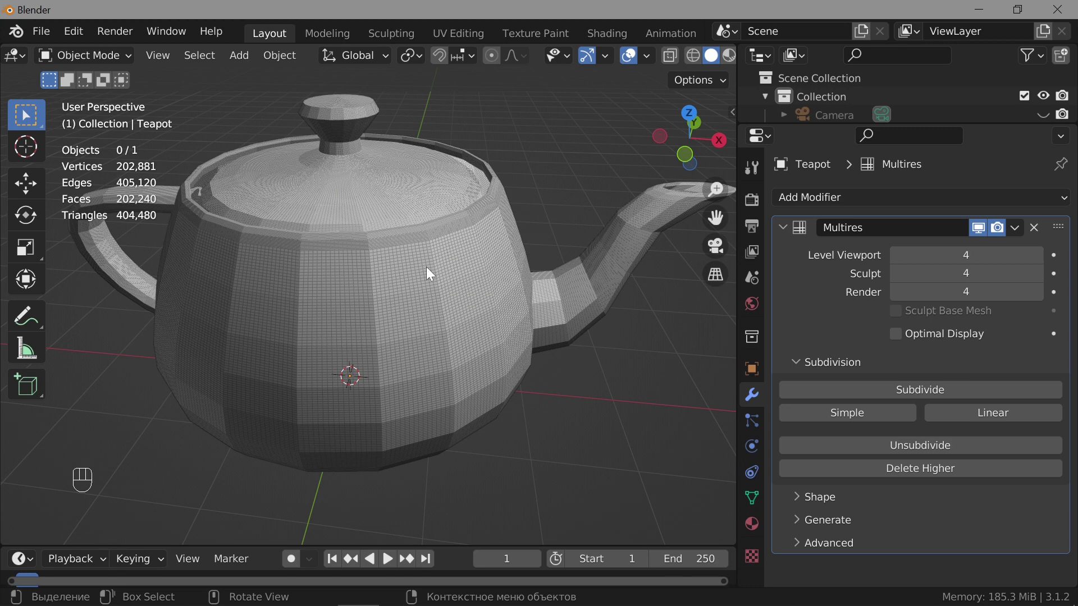
{"action": "left_click_drag", "start_coordinate": [430, 272], "coordinate": [617, 402]}
{"action": "left_click", "coordinate": [585, 443]}
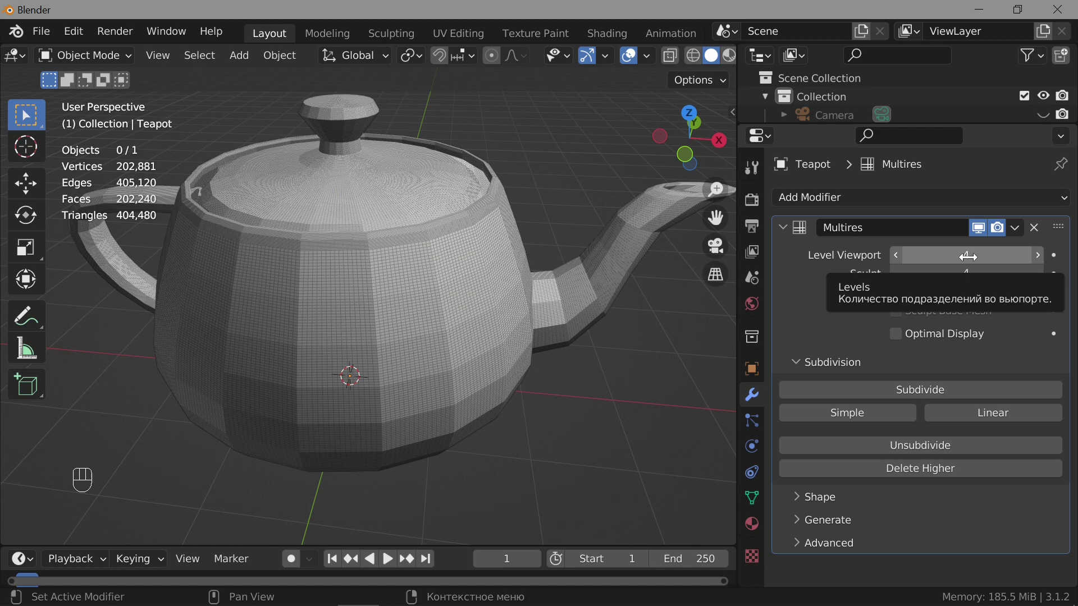
{"action": "left_click", "coordinate": [897, 261]}
{"action": "left_click", "coordinate": [897, 262]}
{"action": "left_click", "coordinate": [897, 262]}
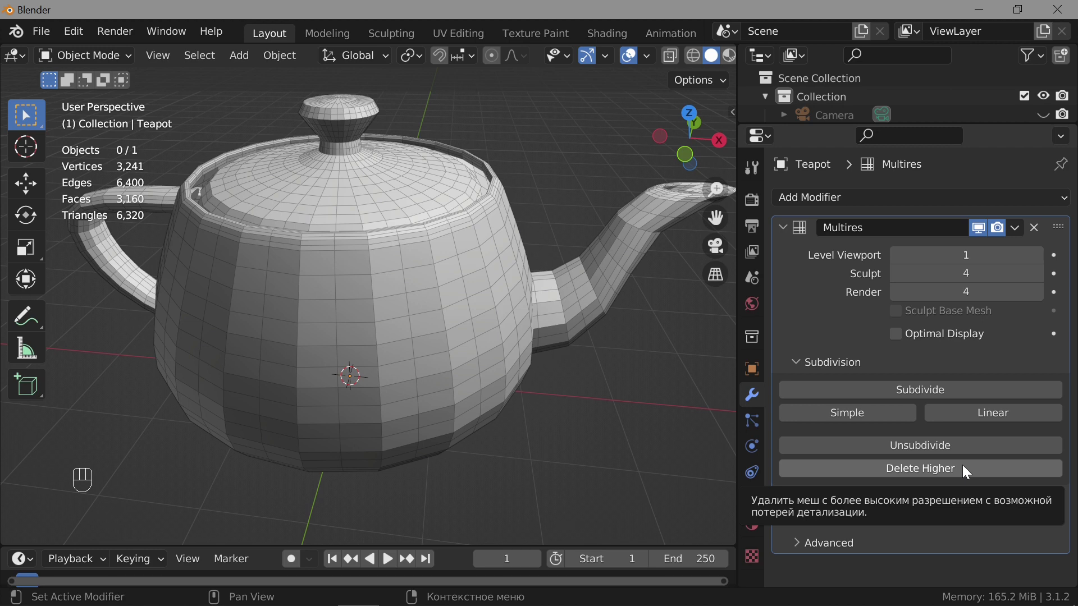
{"action": "left_click", "coordinate": [967, 470]}
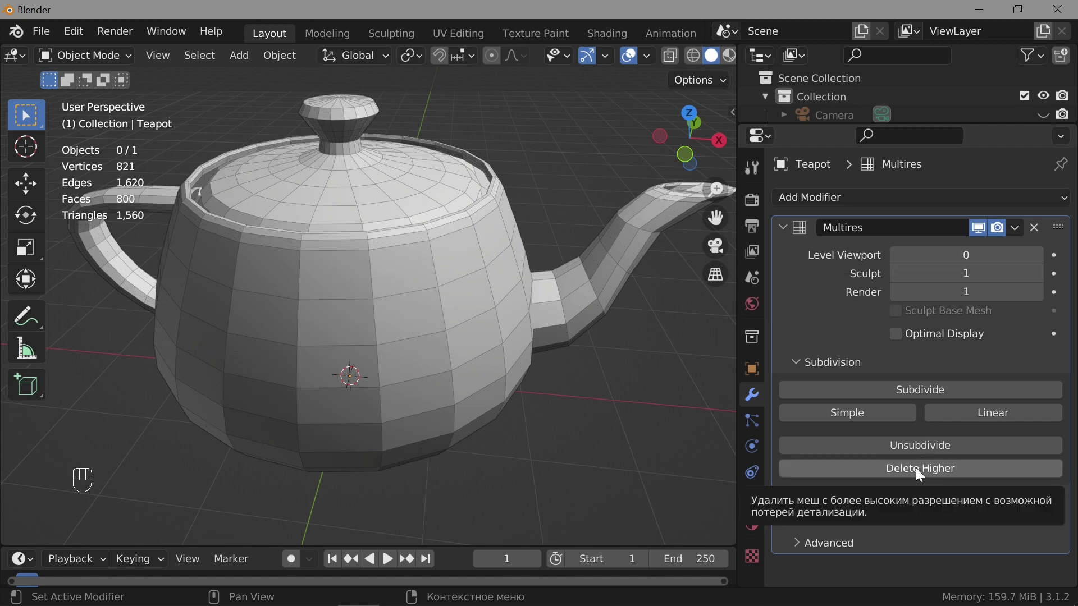
Subdivide the Multires modifier four times to level 4, giving 202,881 vertices
{"action": "left_click", "coordinate": [921, 473]}
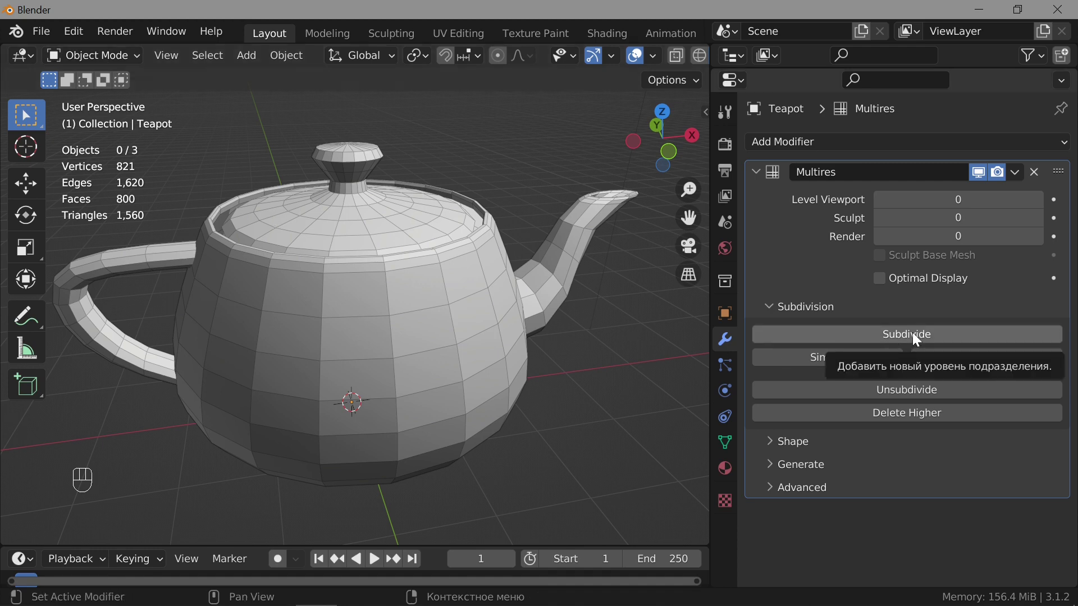
{"action": "left_click", "coordinate": [917, 338]}
{"action": "left_click", "coordinate": [917, 337]}
{"action": "left_click", "coordinate": [918, 338]}
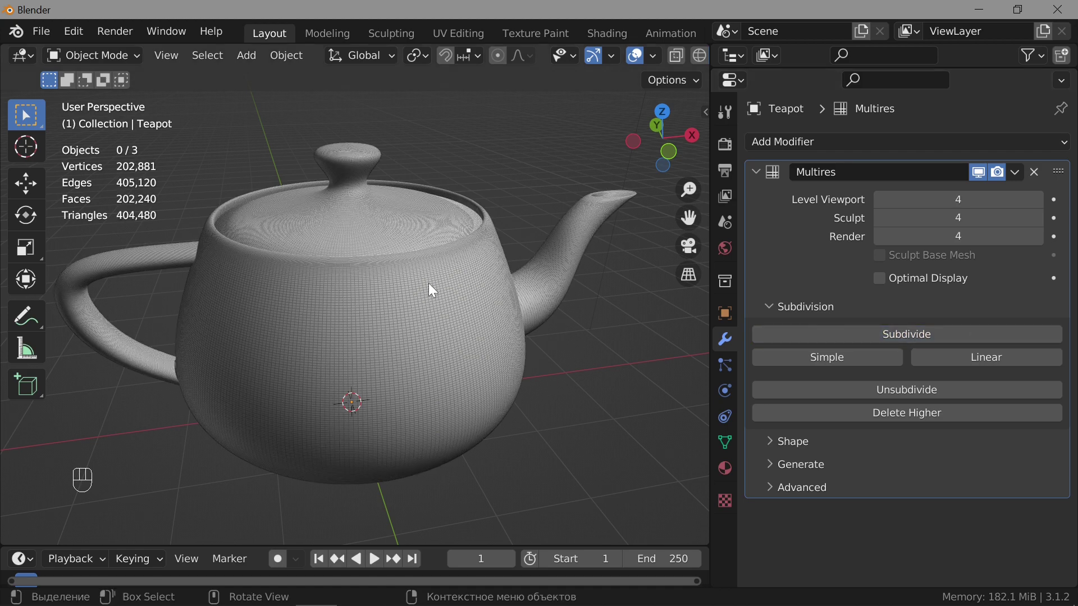
{"action": "left_click", "coordinate": [377, 276]}
{"action": "left_click_drag", "start_coordinate": [387, 319], "coordinate": [393, 267]}
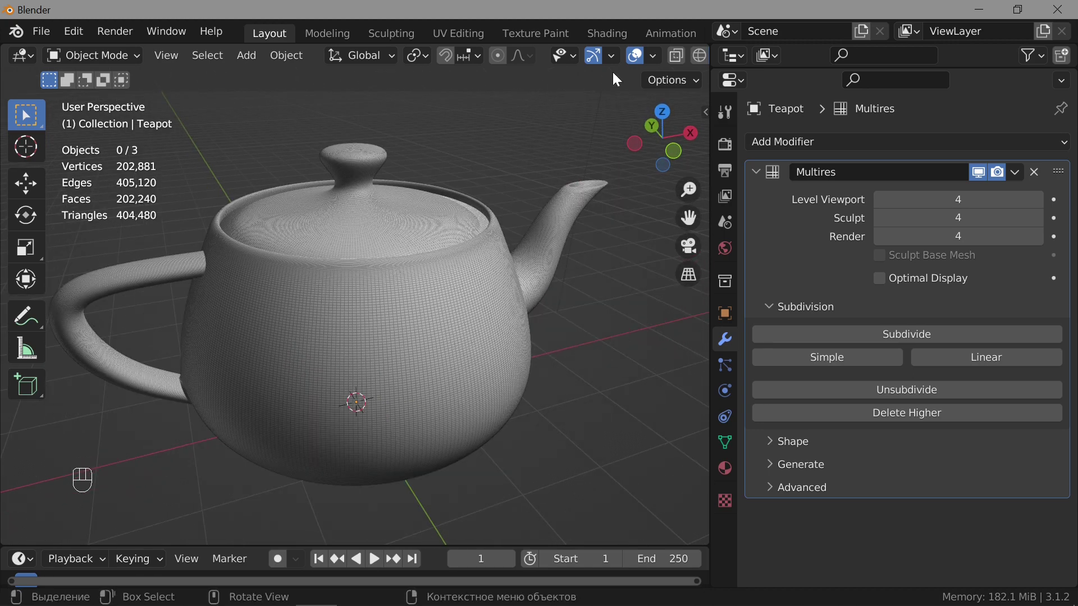
Toggle viewport overlays to inspect the dense level-4 teapot mesh
{"action": "middle_click", "coordinate": [639, 61]}
{"action": "left_click_drag", "start_coordinate": [509, 354], "coordinate": [530, 336]}
{"action": "middle_click", "coordinate": [530, 336]}
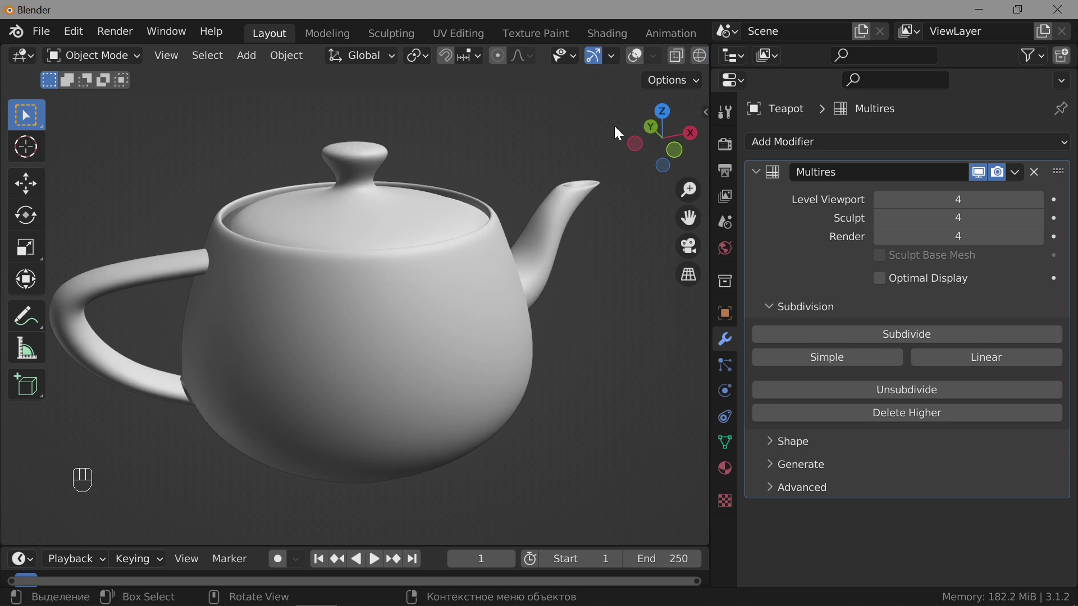
{"action": "middle_click", "coordinate": [640, 55]}
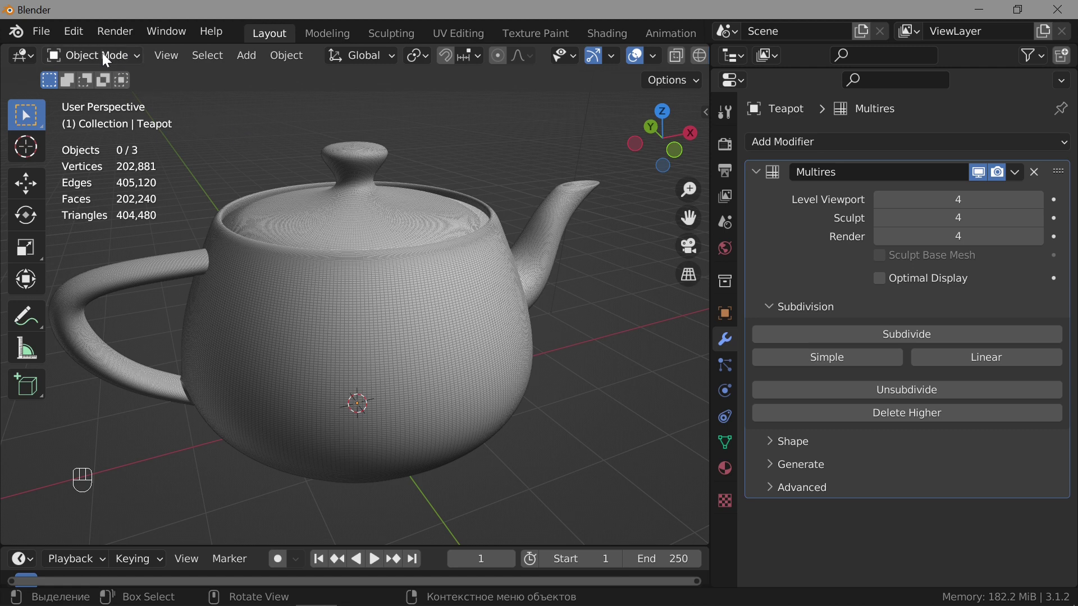
Switch the teapot into Sculpt Mode with the Draw brush at radius 50 px, strength 0.5
{"action": "left_click_drag", "start_coordinate": [104, 60], "coordinate": [89, 119]}
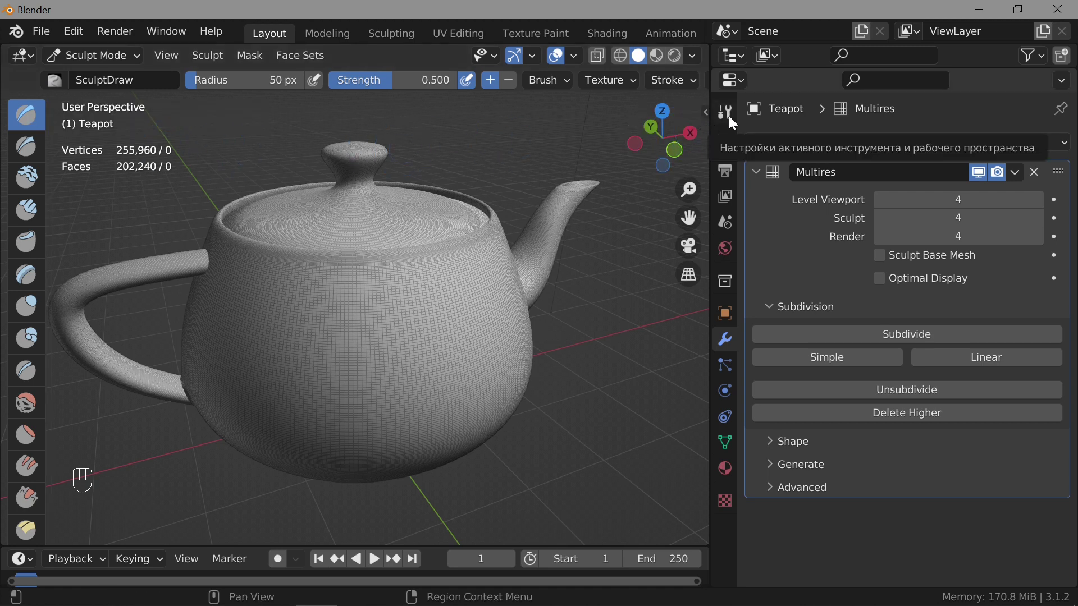
Give the Draw brush a new procedural texture of type Clouds with tiled mapping
{"action": "left_click", "coordinate": [734, 121]}
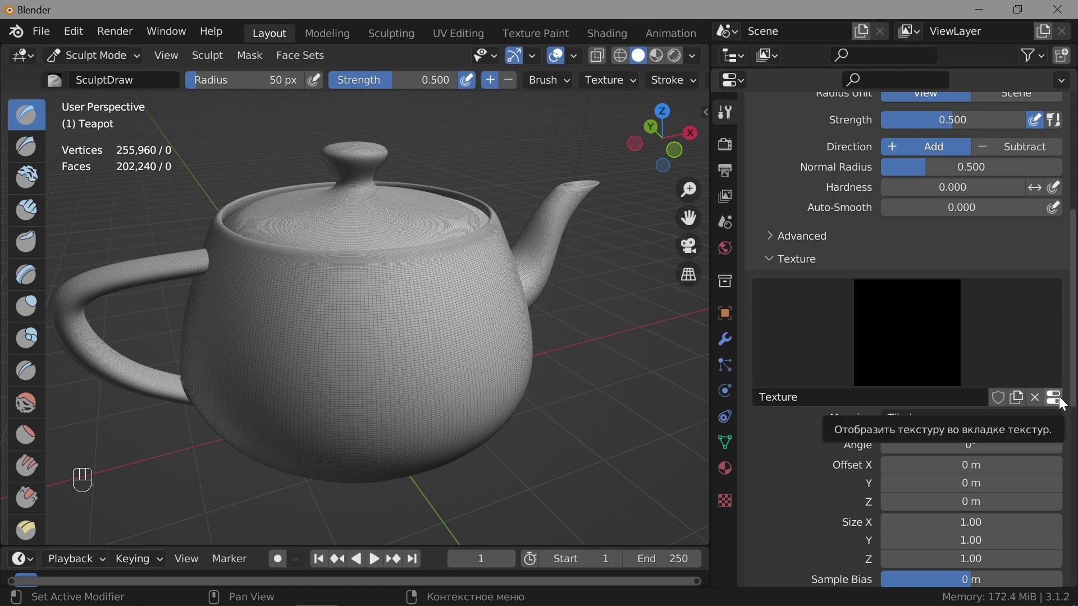
{"action": "left_click", "coordinate": [1064, 402]}
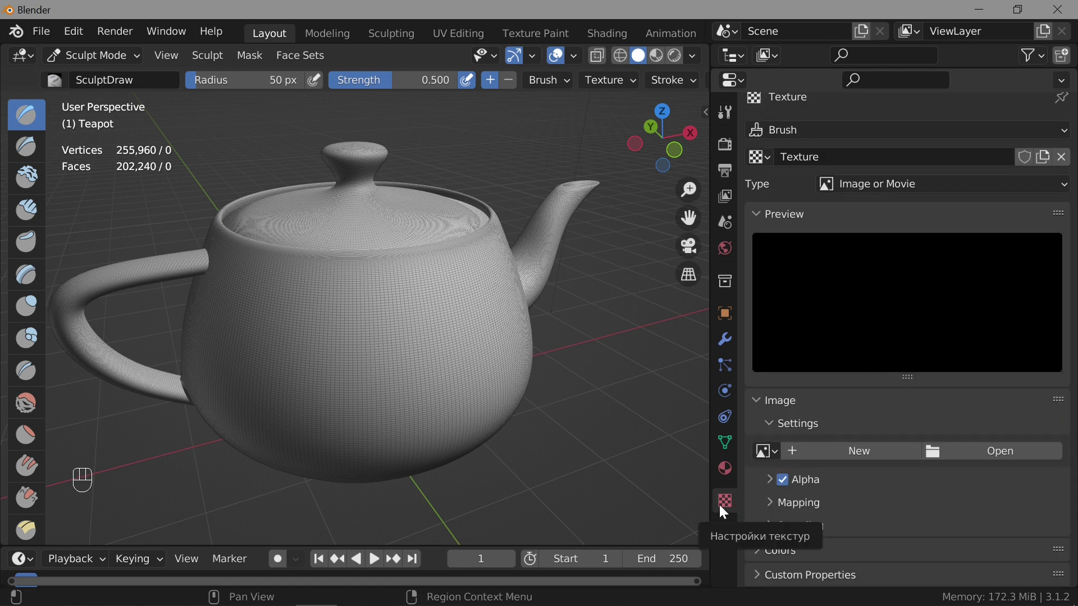
{"action": "left_click_drag", "start_coordinate": [958, 188], "coordinate": [874, 252]}
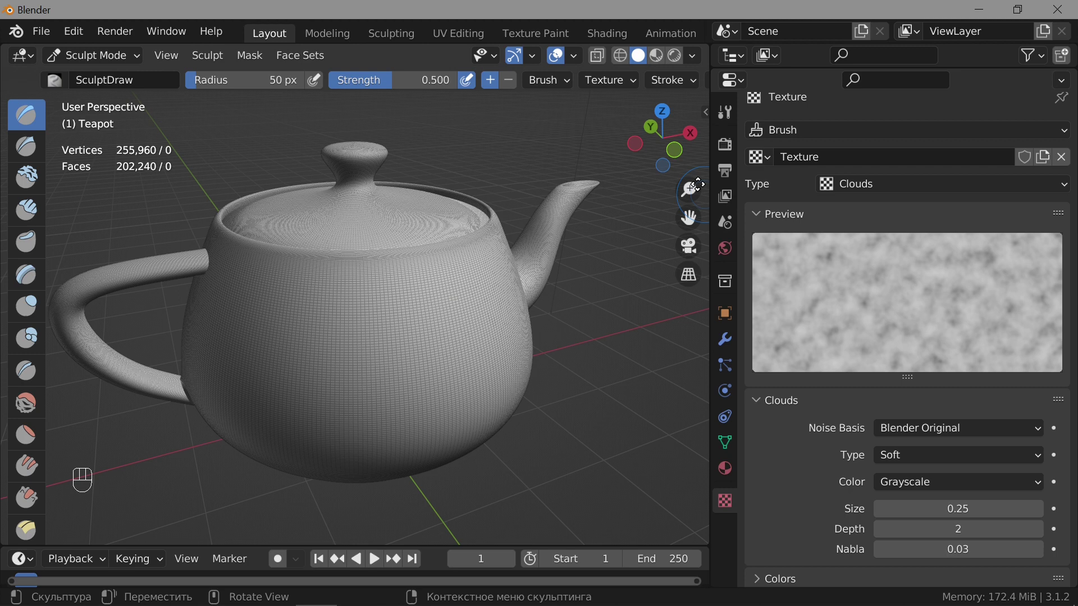
{"action": "left_click", "coordinate": [723, 121]}
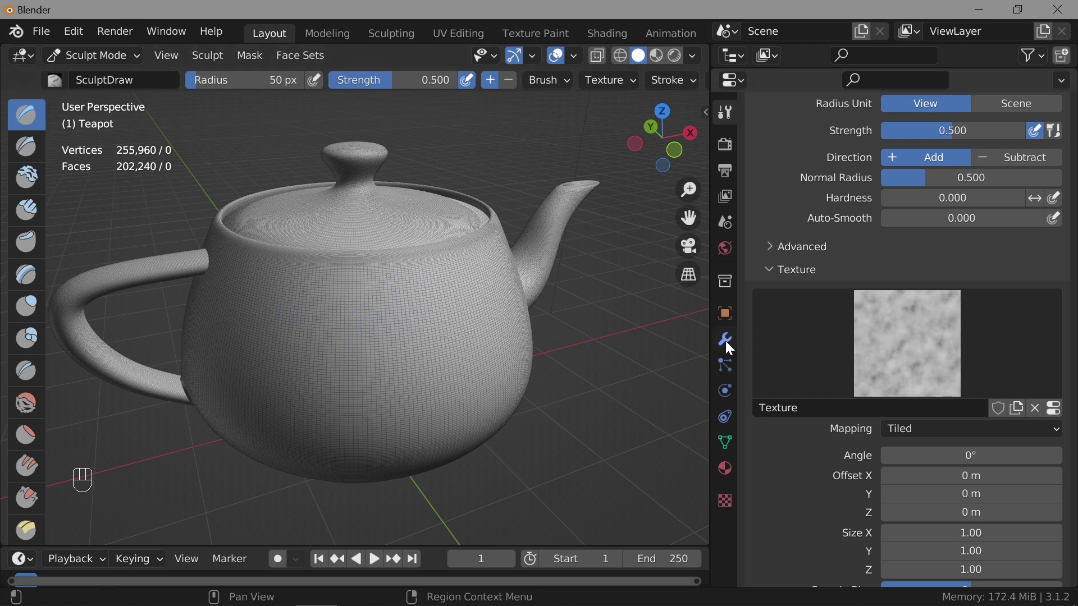
Lower the teapot's Multires sculpt level to 1, showing the coarse 12,640-vertex mesh
{"action": "left_click", "coordinate": [730, 346]}
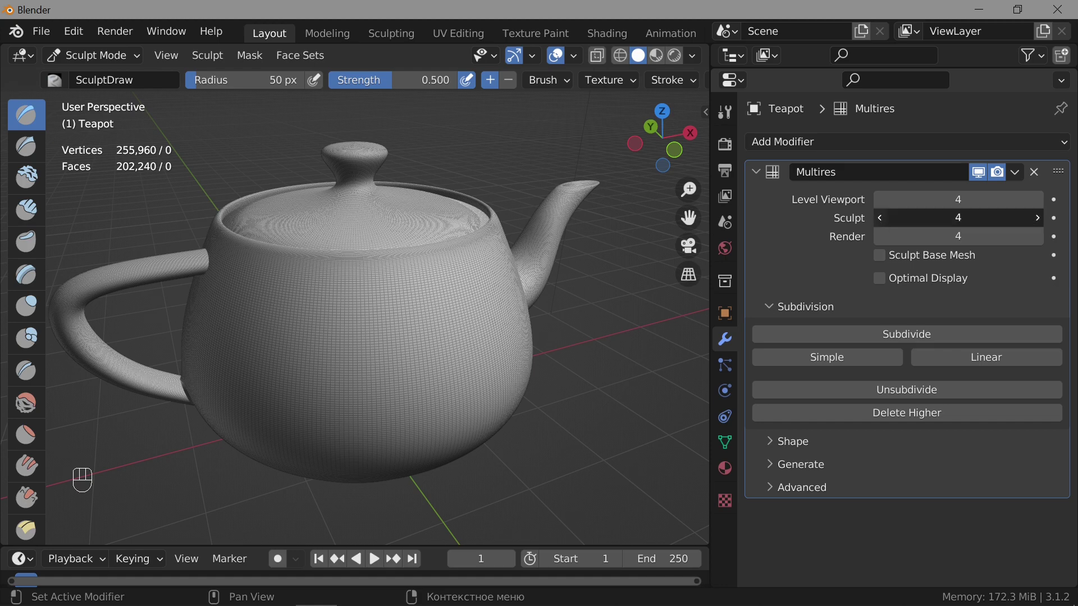
{"action": "double_click", "coordinate": [880, 225]}
{"action": "left_click", "coordinate": [882, 224]}
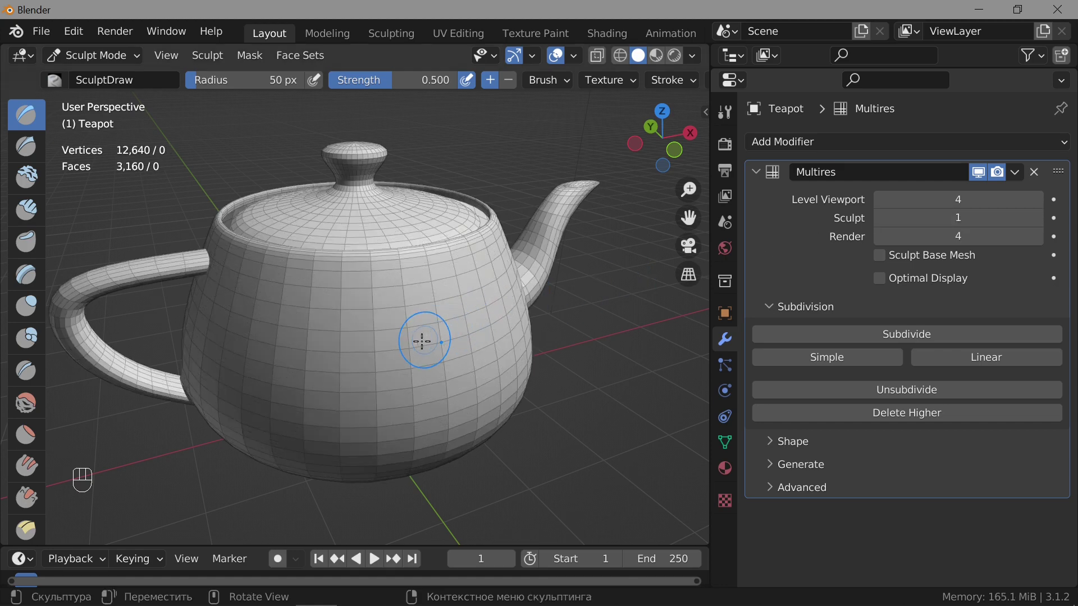
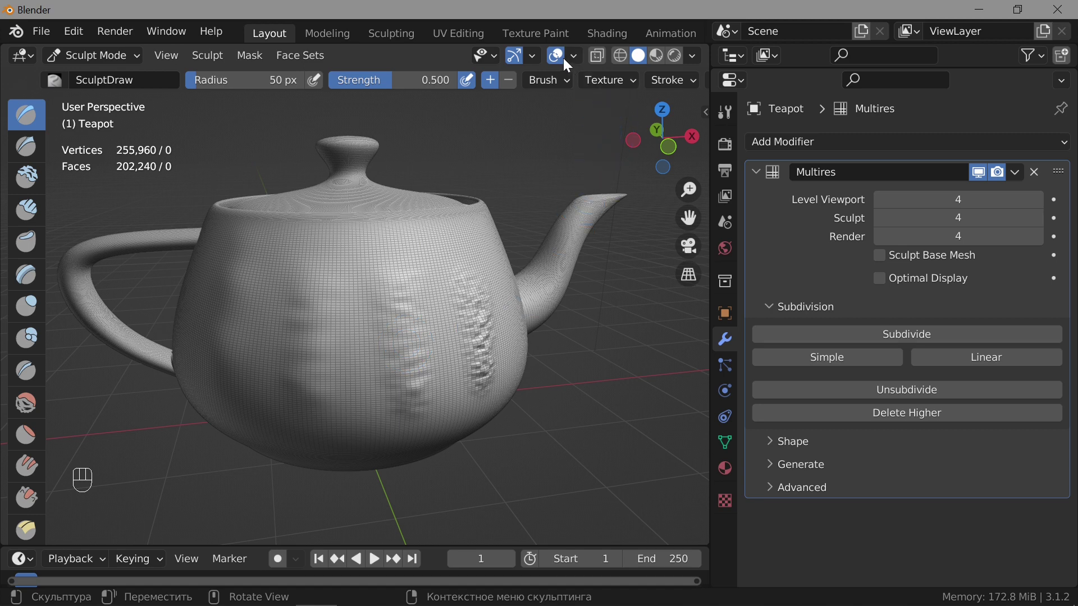
Step the Multires sculpt level down to 3 and back to 4, toggling viewport overlays off and on
{"action": "left_click", "coordinate": [561, 57]}
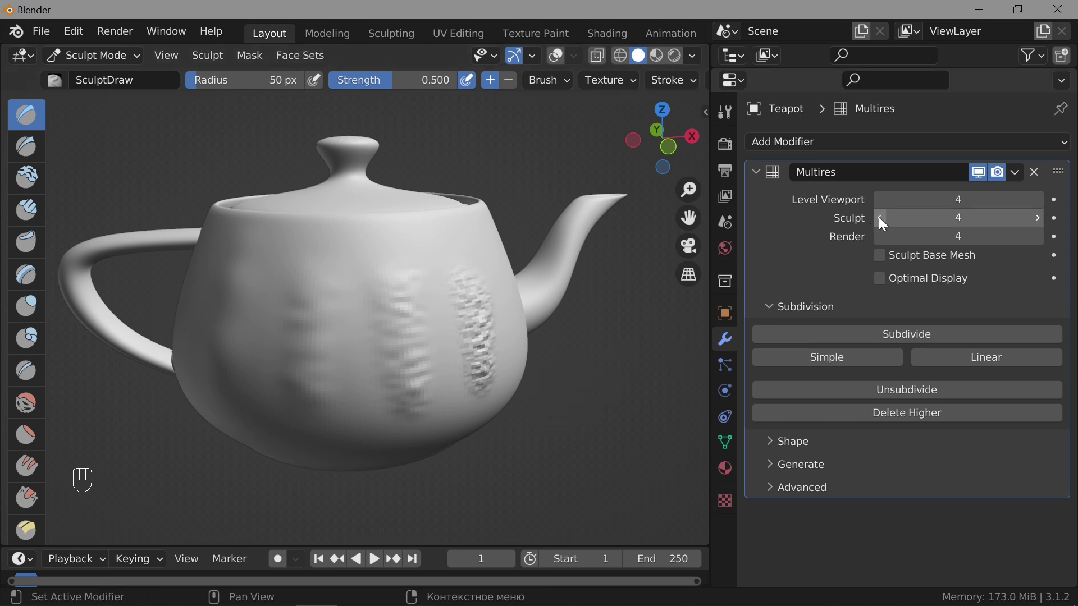
{"action": "left_click", "coordinate": [884, 222]}
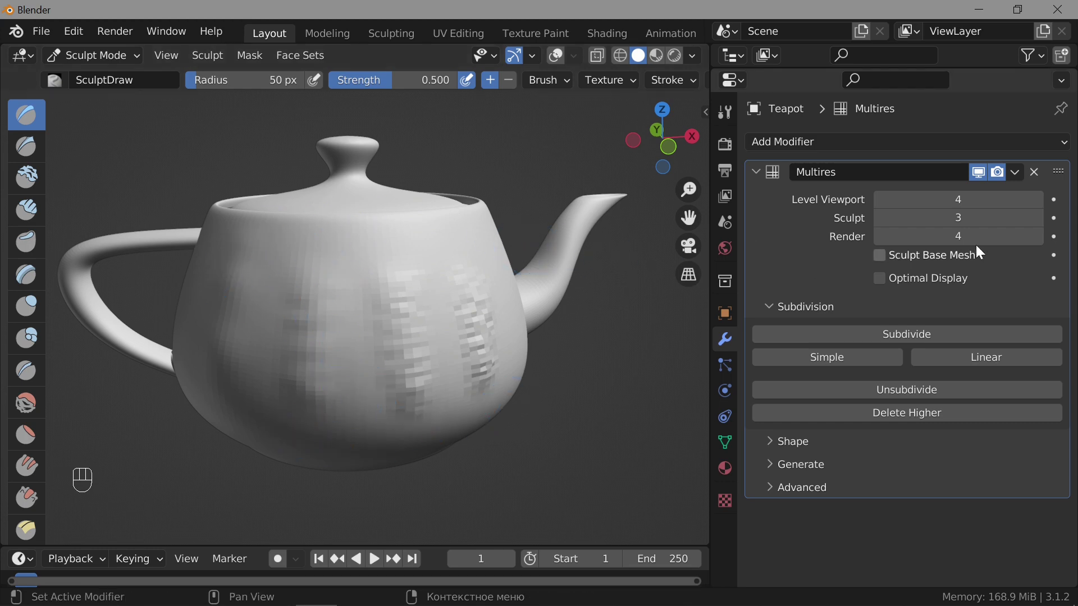
{"action": "left_click", "coordinate": [1039, 225]}
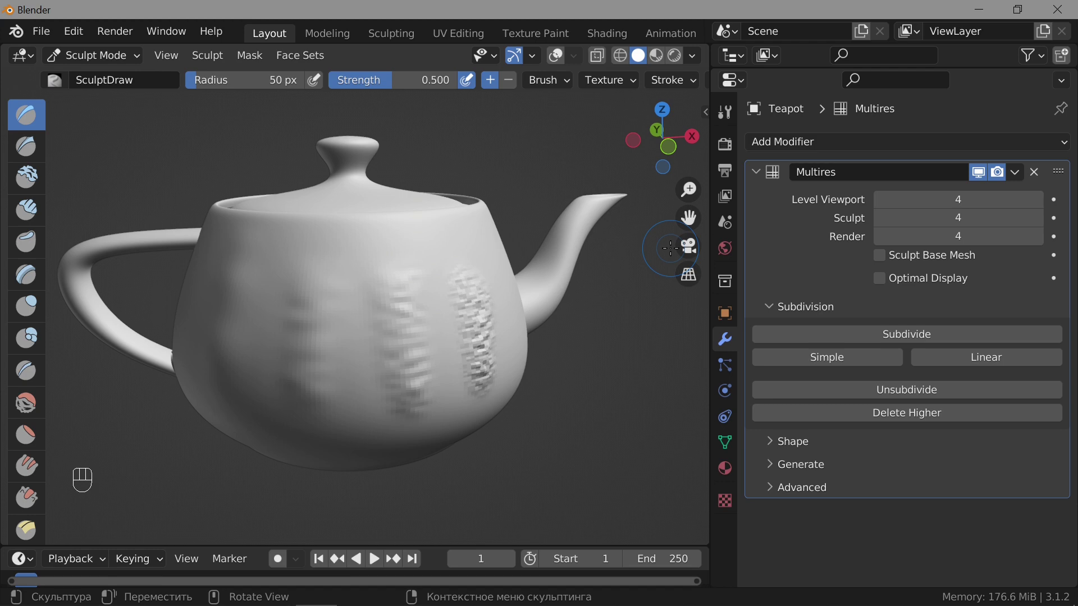
{"action": "left_click", "coordinate": [560, 58]}
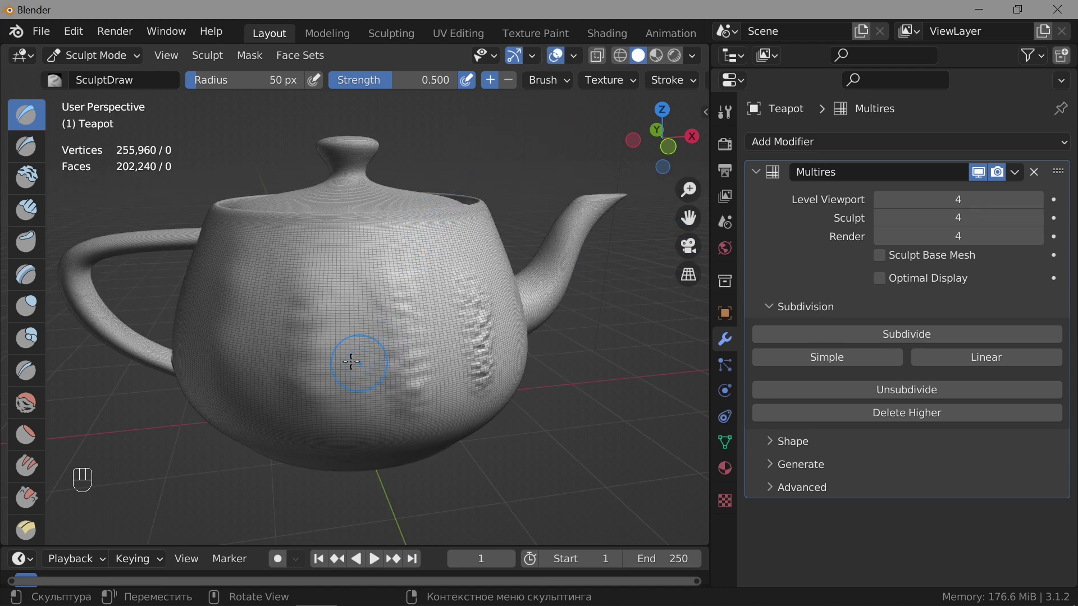
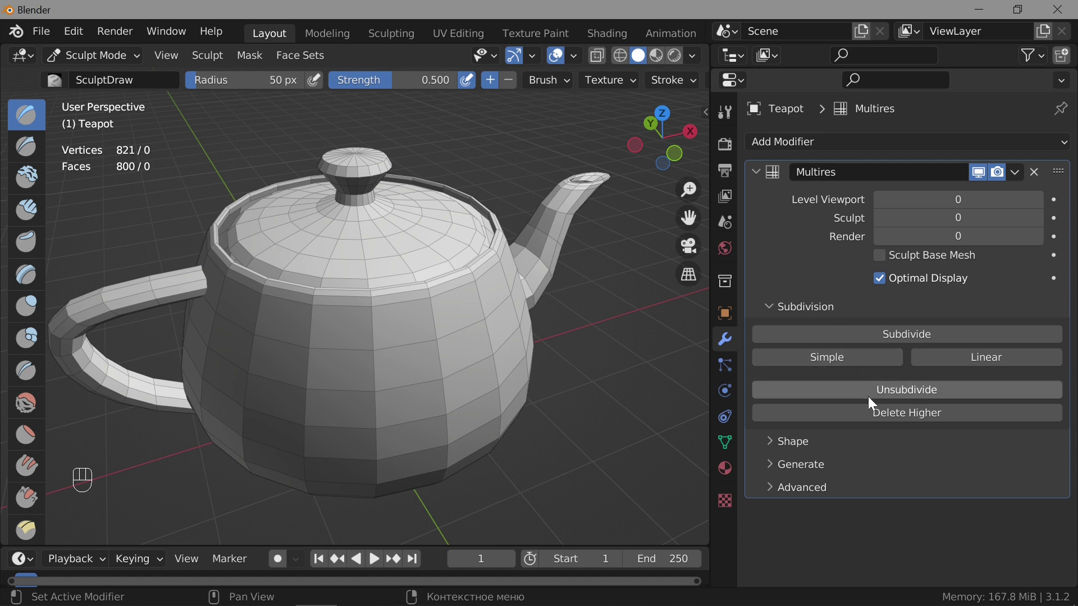
Subdivide the Multires modifier so sculpt and render levels reach 2, a 28,440-vertex mesh
{"action": "left_click_drag", "start_coordinate": [896, 394], "coordinate": [806, 510]}
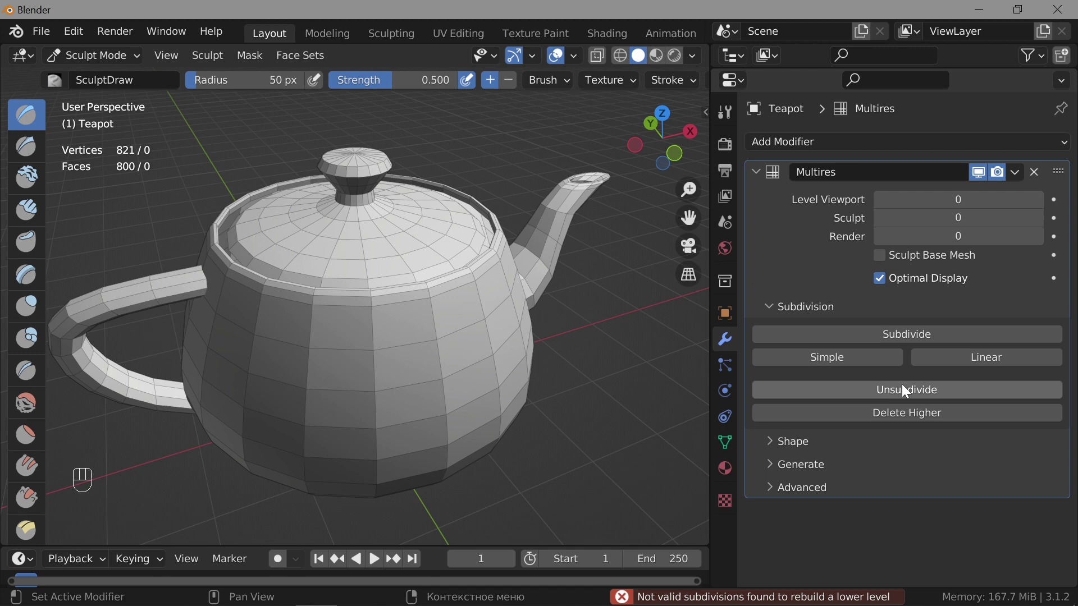
{"action": "left_click", "coordinate": [914, 343]}
{"action": "left_click", "coordinate": [922, 341]}
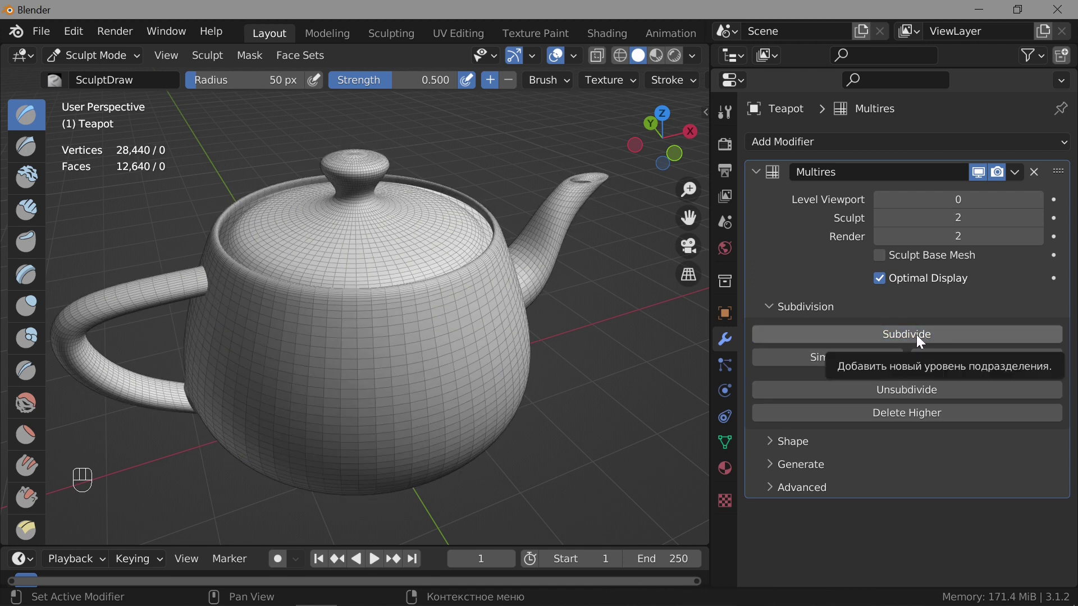
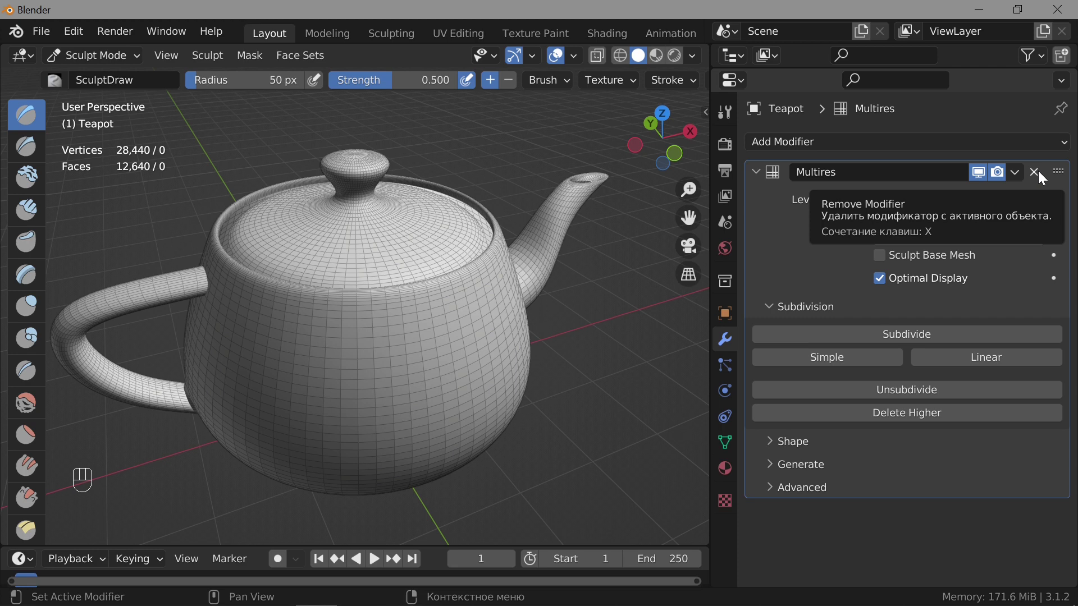
Remove Multires, return to Object Mode and add a Subdivision Surface modifier
{"action": "left_click", "coordinate": [1039, 178]}
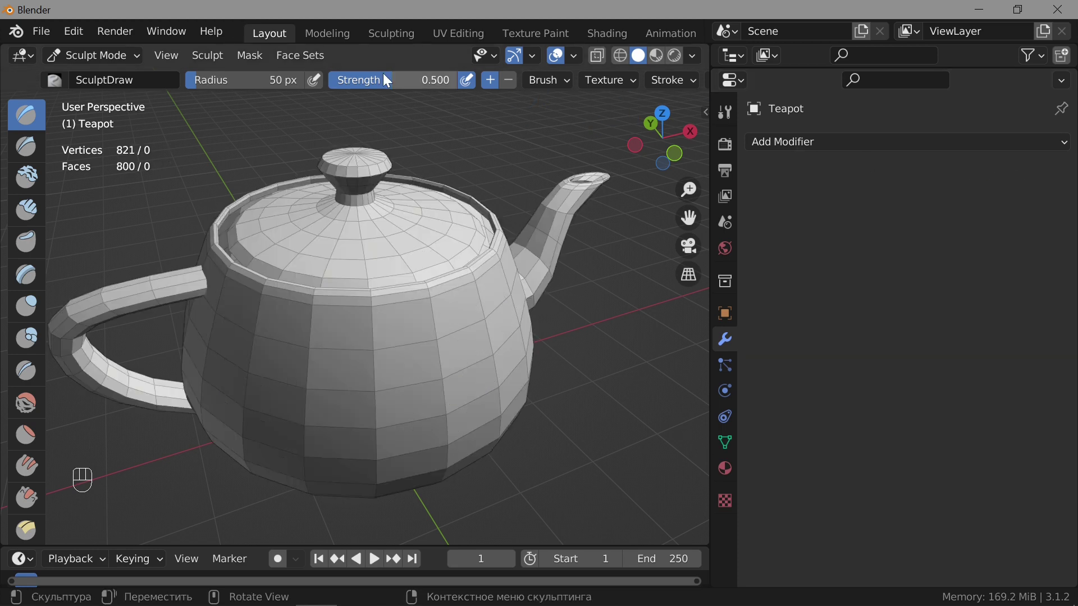
{"action": "left_click_drag", "start_coordinate": [112, 59], "coordinate": [108, 78]}
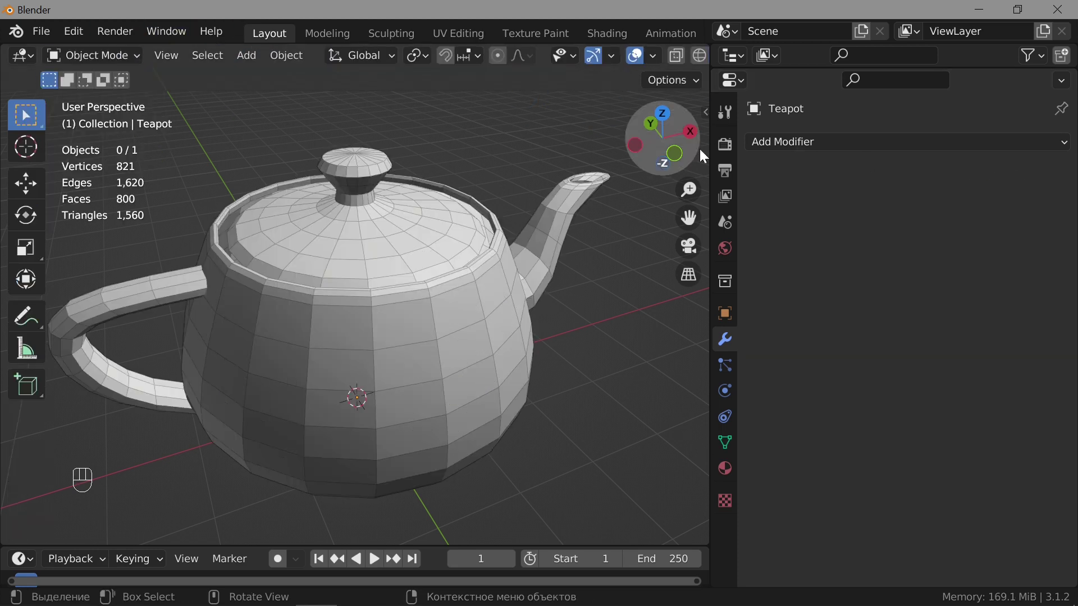
{"action": "left_click_drag", "start_coordinate": [863, 149], "coordinate": [749, 479]}
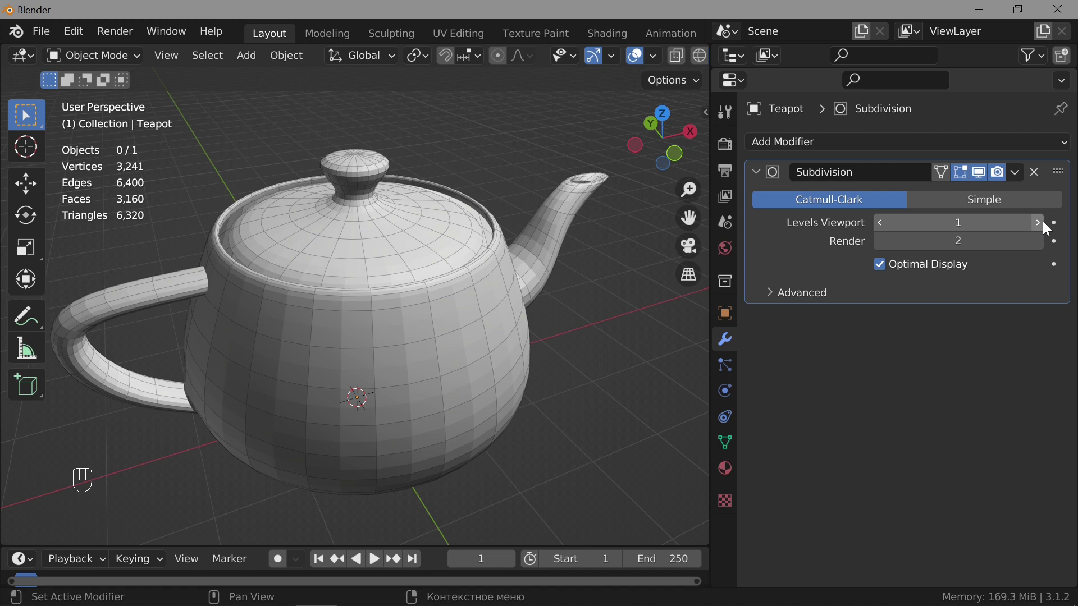
Set viewport levels to 3 without Optimal Display and apply it, leaving 50,881 vertices
{"action": "left_click", "coordinate": [1041, 224]}
{"action": "left_click", "coordinate": [1038, 226]}
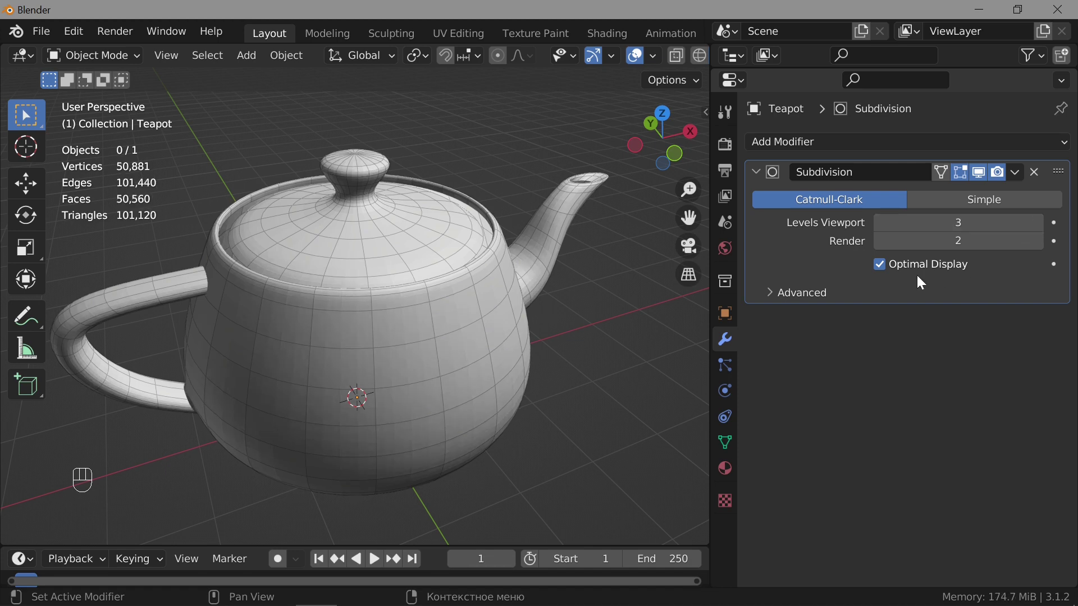
{"action": "left_click", "coordinate": [888, 269]}
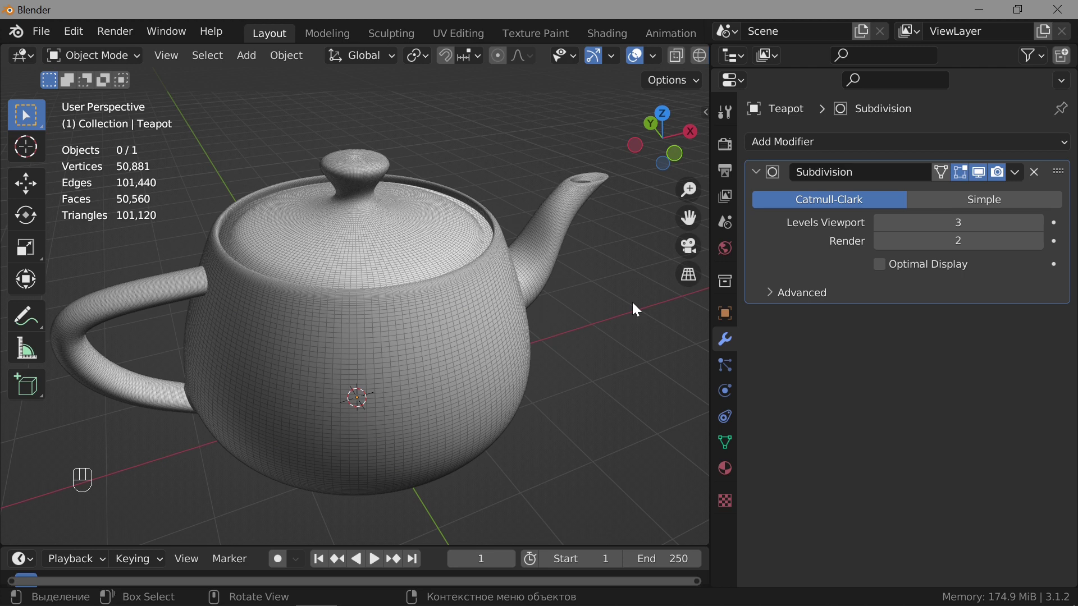
{"action": "left_click_drag", "start_coordinate": [1013, 173], "coordinate": [947, 198]}
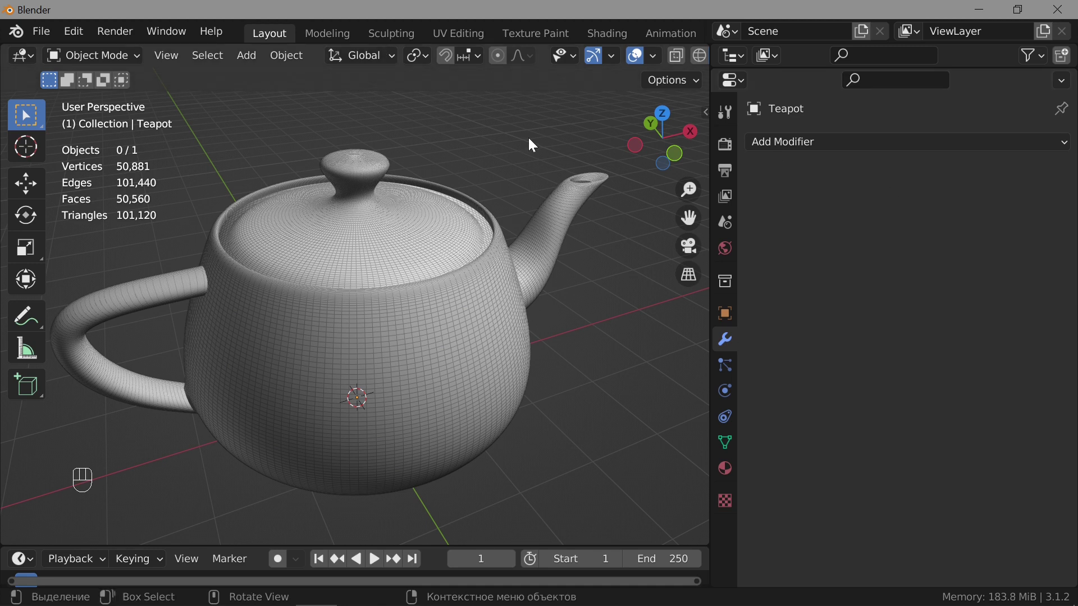
Add Multires without Optimal Display and unsubdivide twice, rebuilding a 3,241-vertex base mesh
{"action": "left_click_drag", "start_coordinate": [1004, 155], "coordinate": [730, 376]}
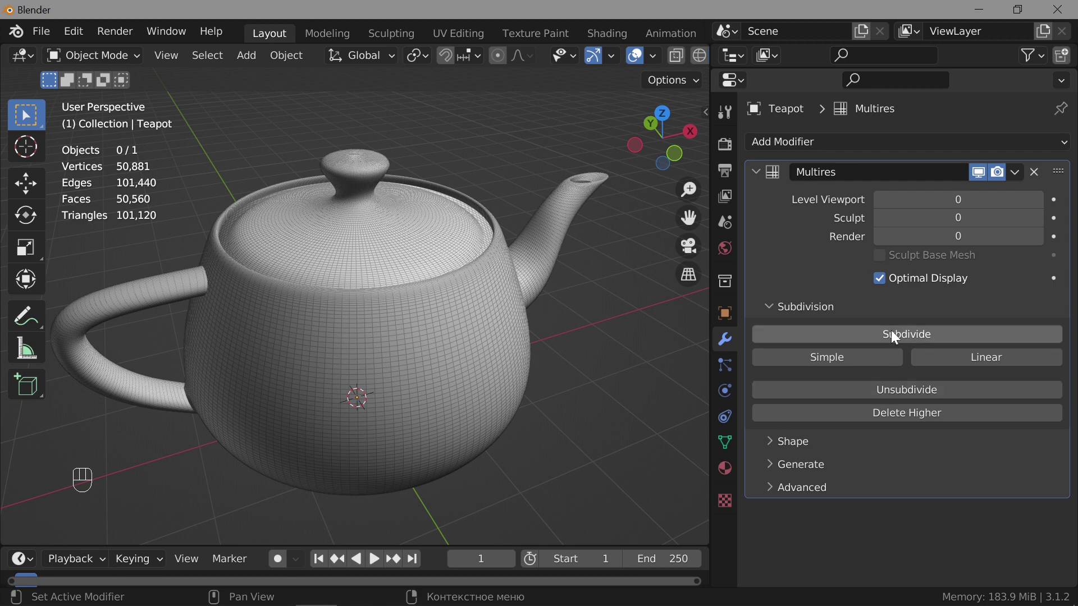
{"action": "left_click", "coordinate": [882, 282]}
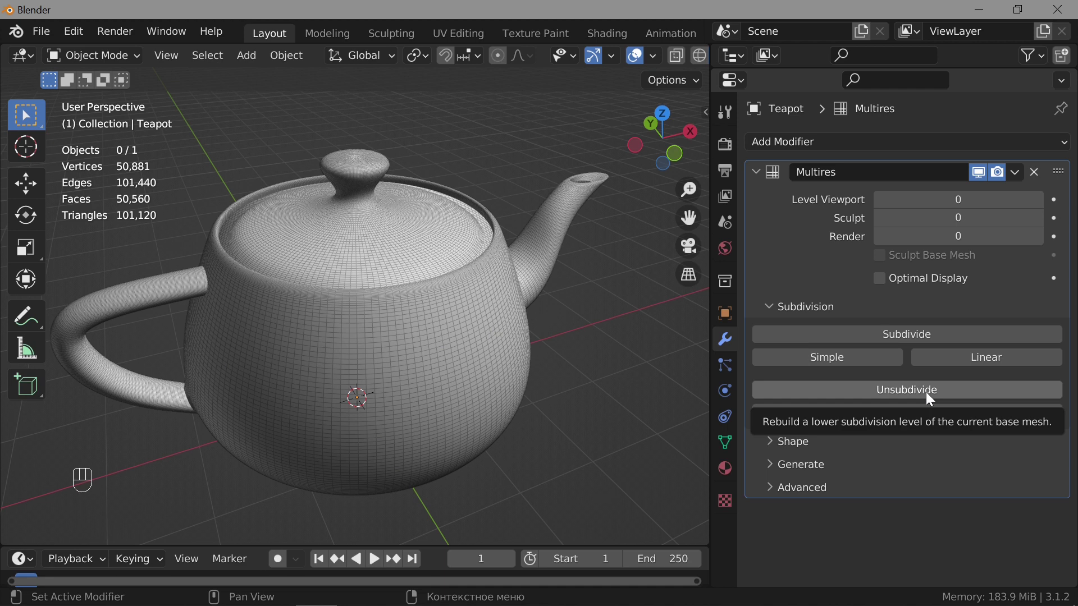
{"action": "left_click", "coordinate": [905, 395]}
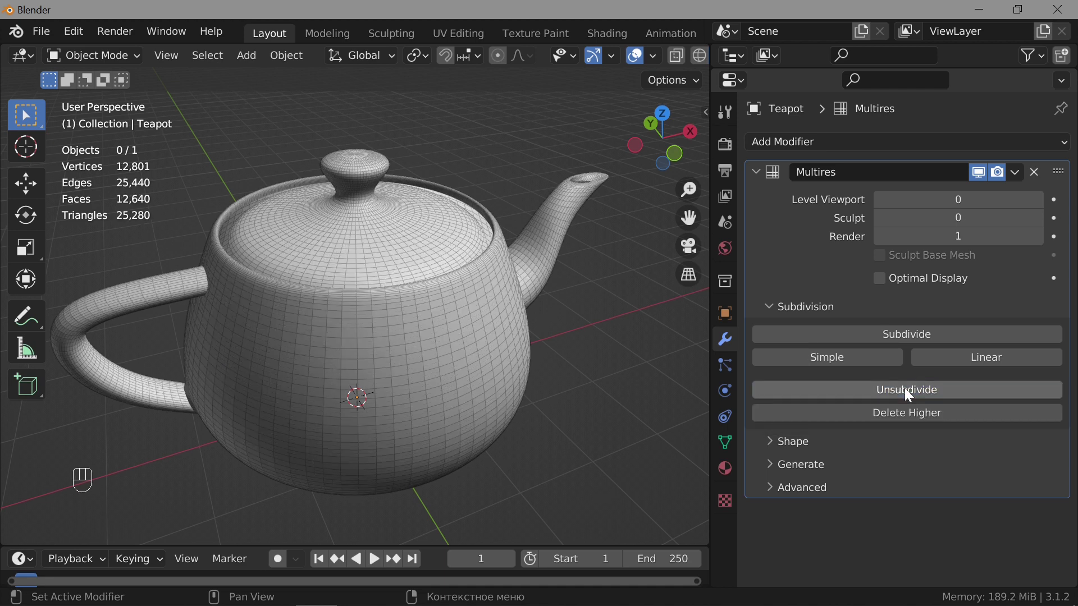
{"action": "left_click", "coordinate": [886, 396]}
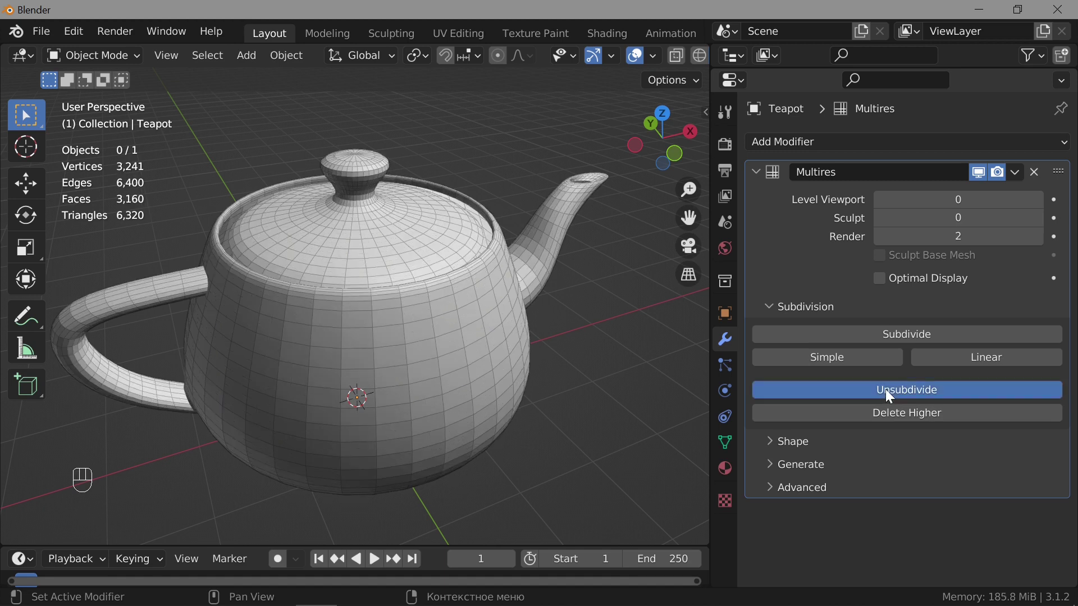
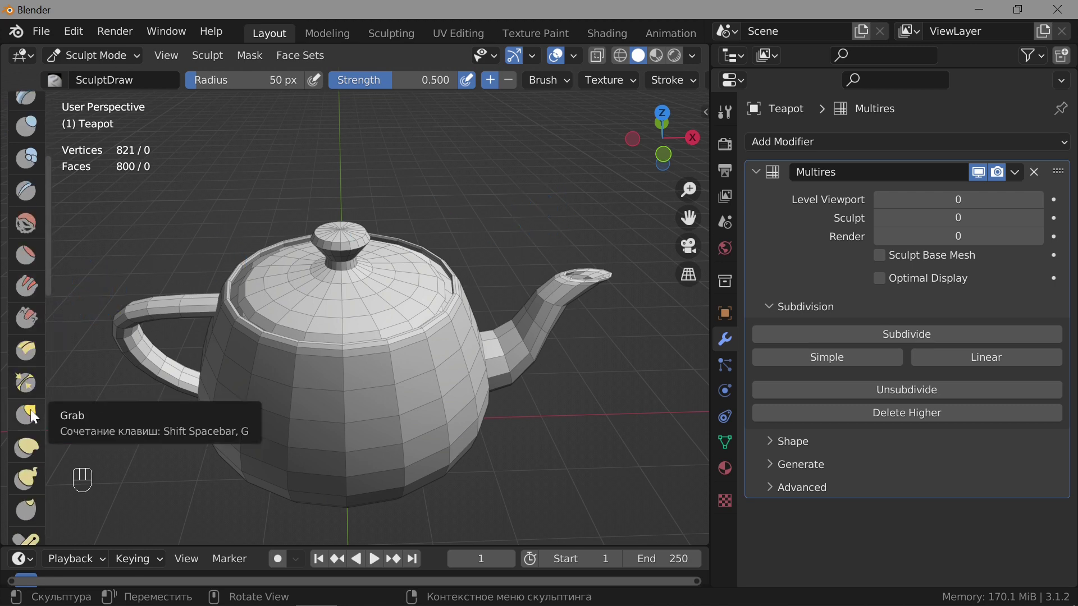
Pull the lid up into a tall point with the Grab brush, then remove the Multires modifier
{"action": "left_click", "coordinate": [31, 416]}
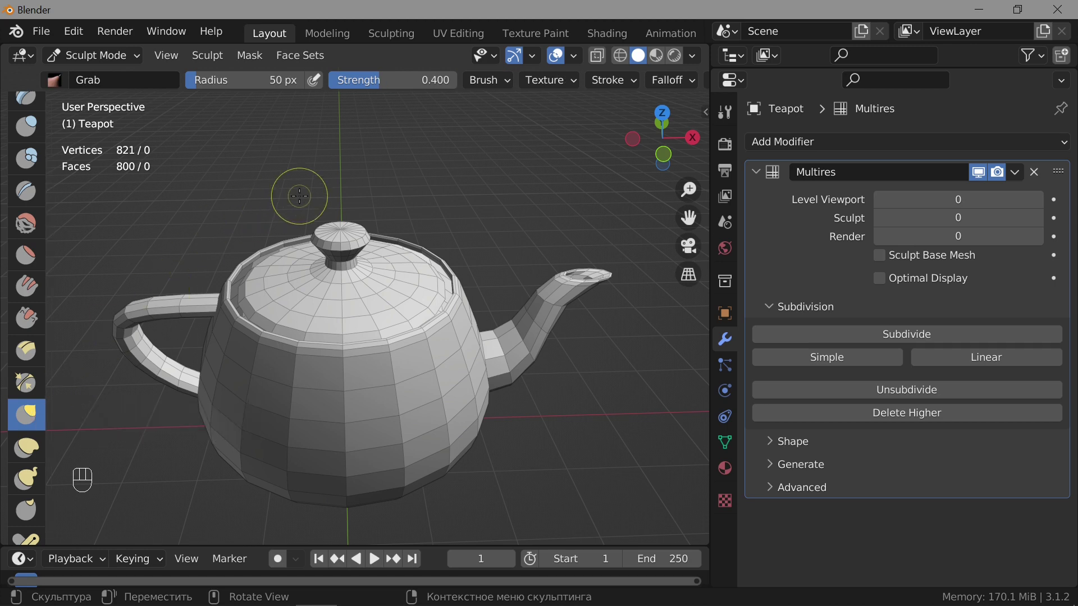
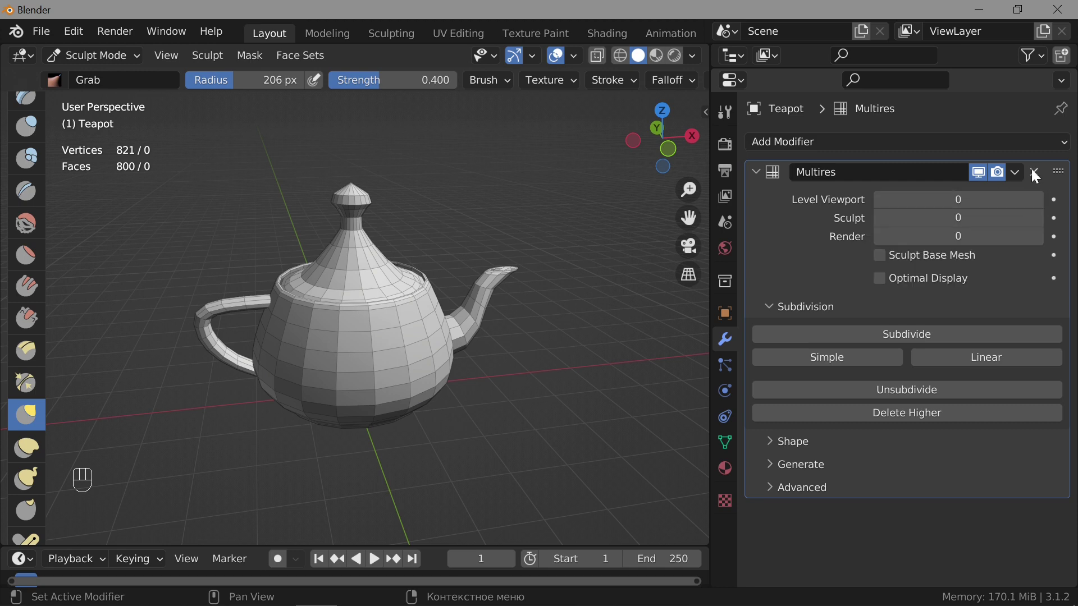
{"action": "left_click", "coordinate": [1034, 174]}
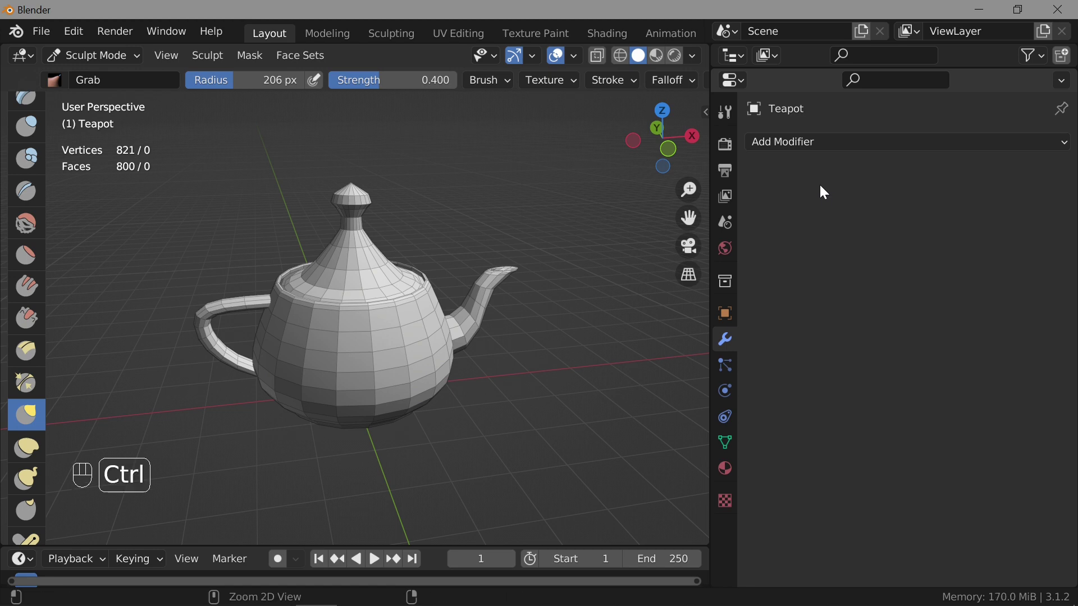
Undo back to the original lid, enter Sculpt Mode and subdivide Multires once to level 1
{"action": "key", "text": "ctrl+z"}
{"action": "key", "text": "ctrl+z"}
{"action": "key", "text": "ctrl+z"}
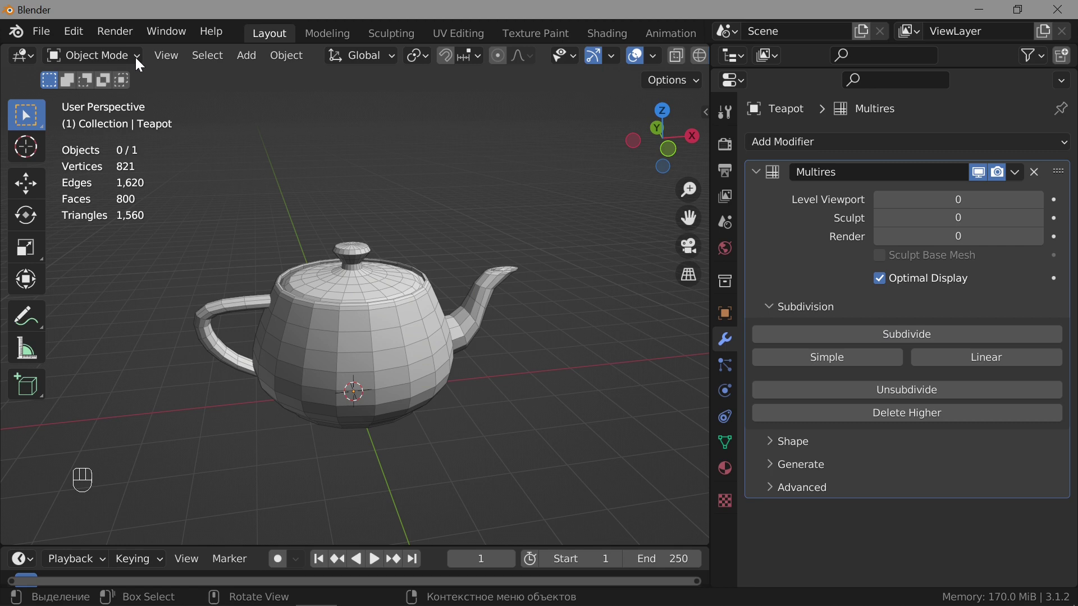
{"action": "left_click_drag", "start_coordinate": [111, 62], "coordinate": [108, 121]}
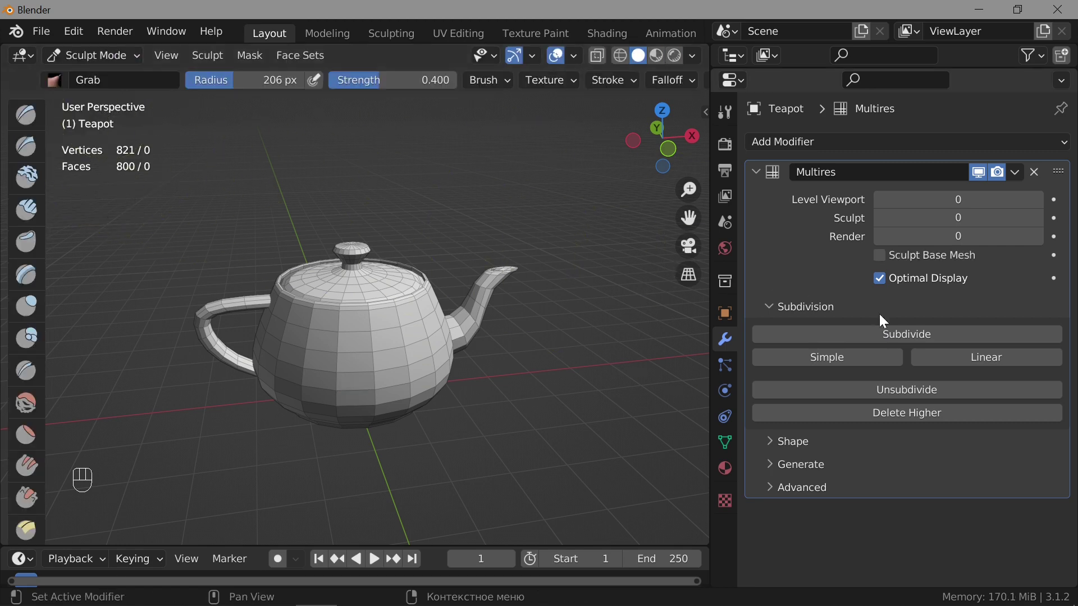
{"action": "left_click", "coordinate": [920, 340]}
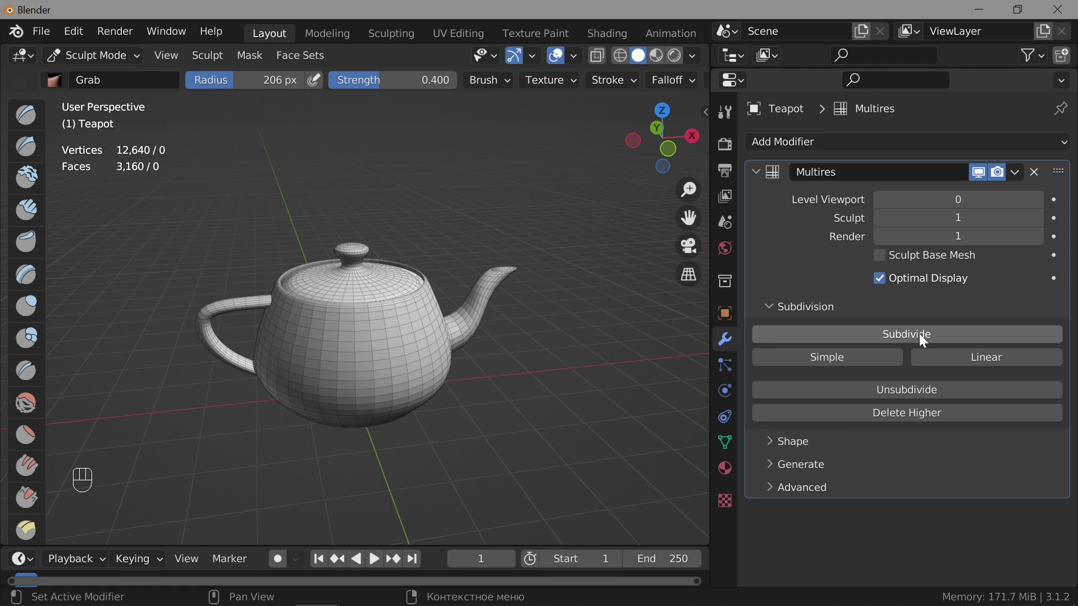
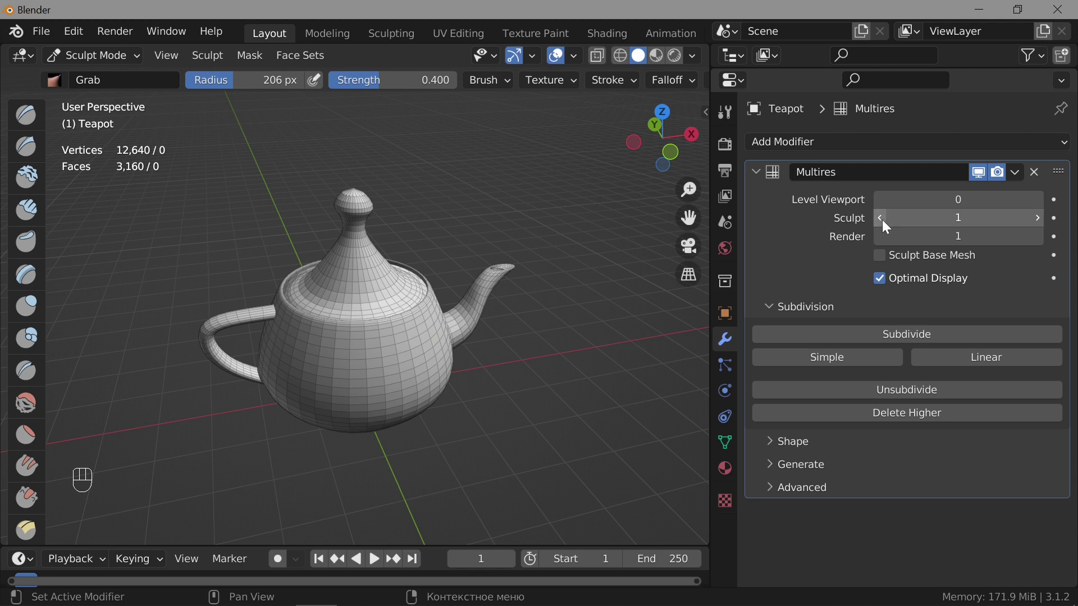
Drop to the base level, remove Multires, then undo twice to restore it at level 1
{"action": "left_click", "coordinate": [883, 227]}
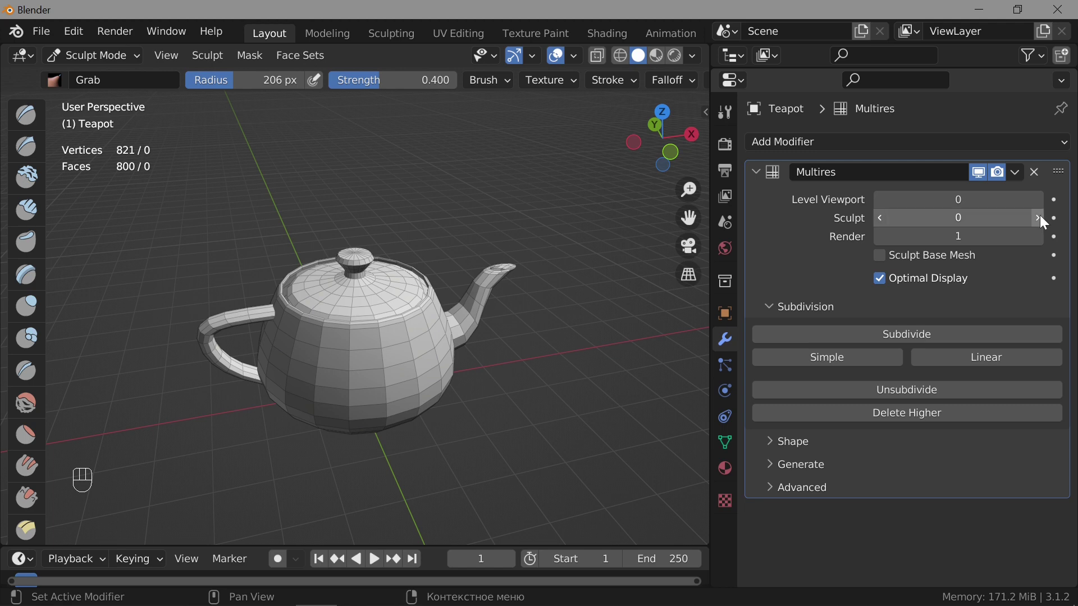
{"action": "left_click", "coordinate": [1041, 223]}
{"action": "left_click", "coordinate": [1033, 177]}
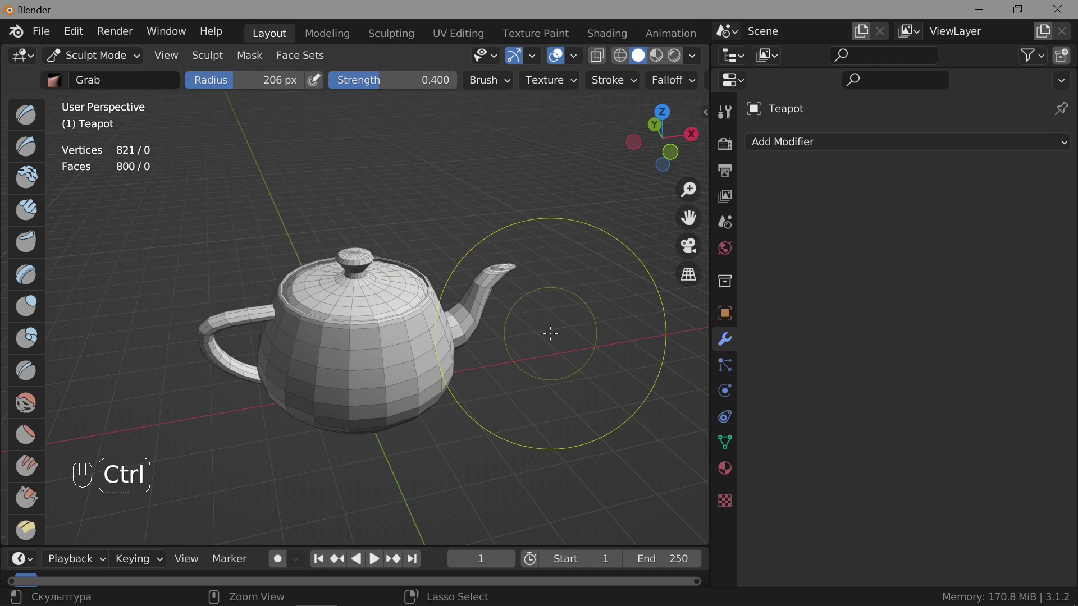
{"action": "key", "text": "ctrl+z"}
{"action": "key", "text": "ctrl+z"}
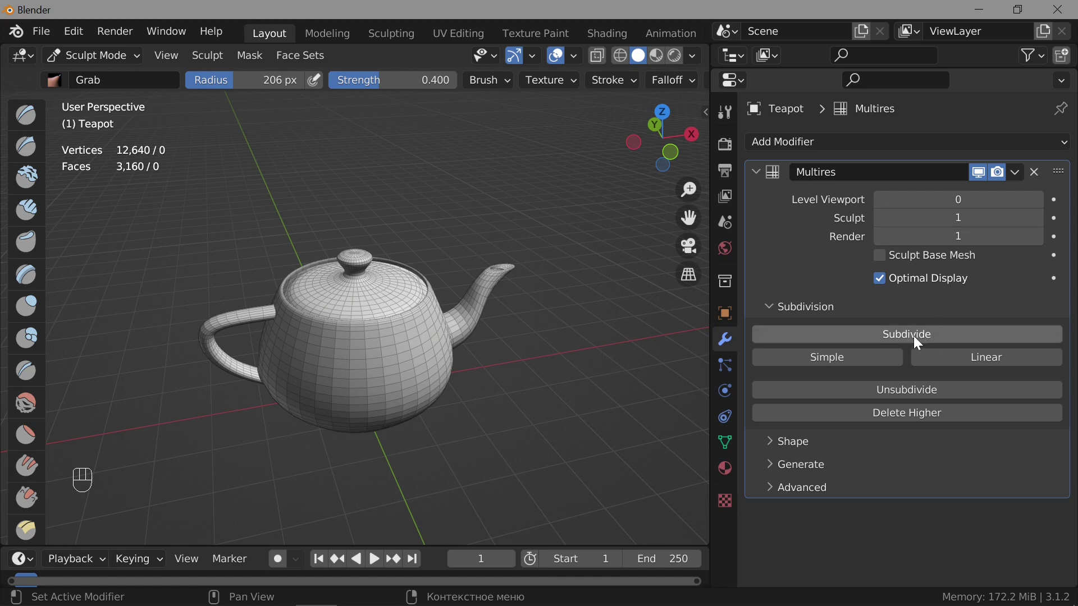
Subdivide the teapot's Multires to level 2 and enable Sculpt Base Mesh
{"action": "left_click", "coordinate": [917, 341]}
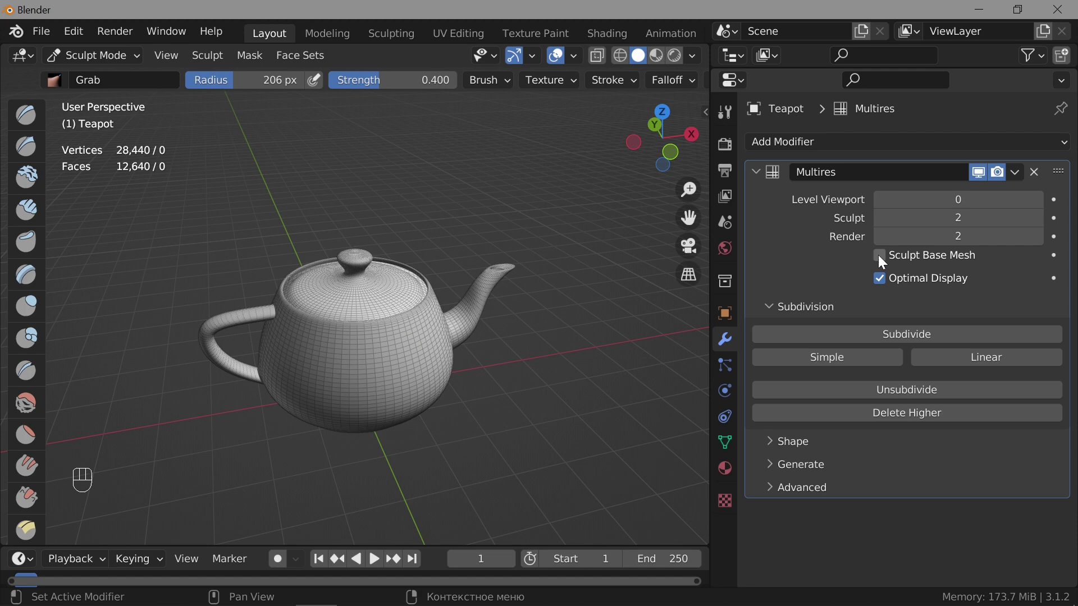
{"action": "left_click", "coordinate": [882, 260]}
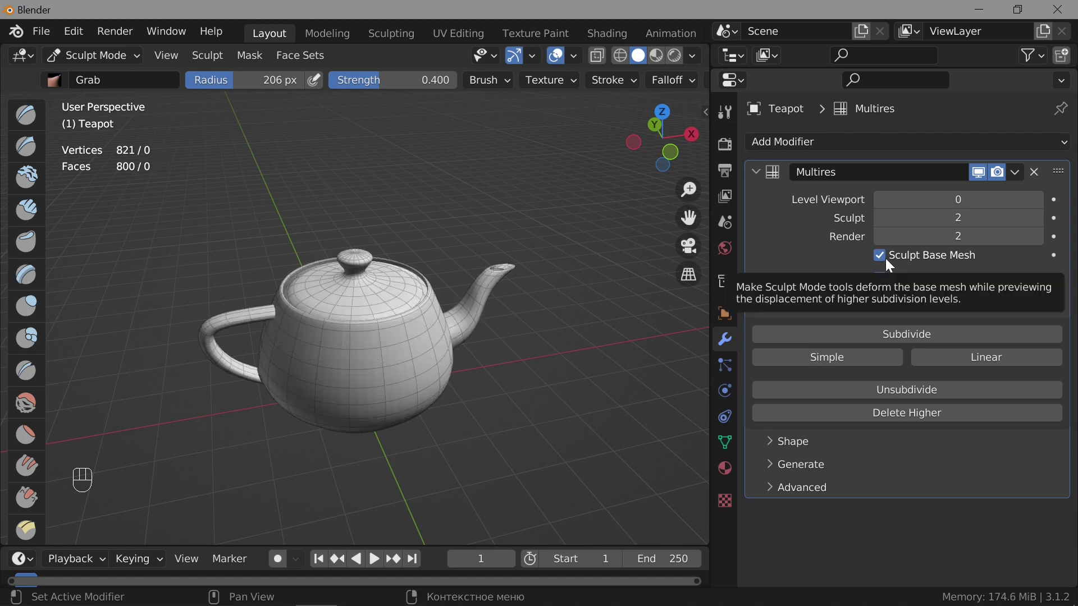
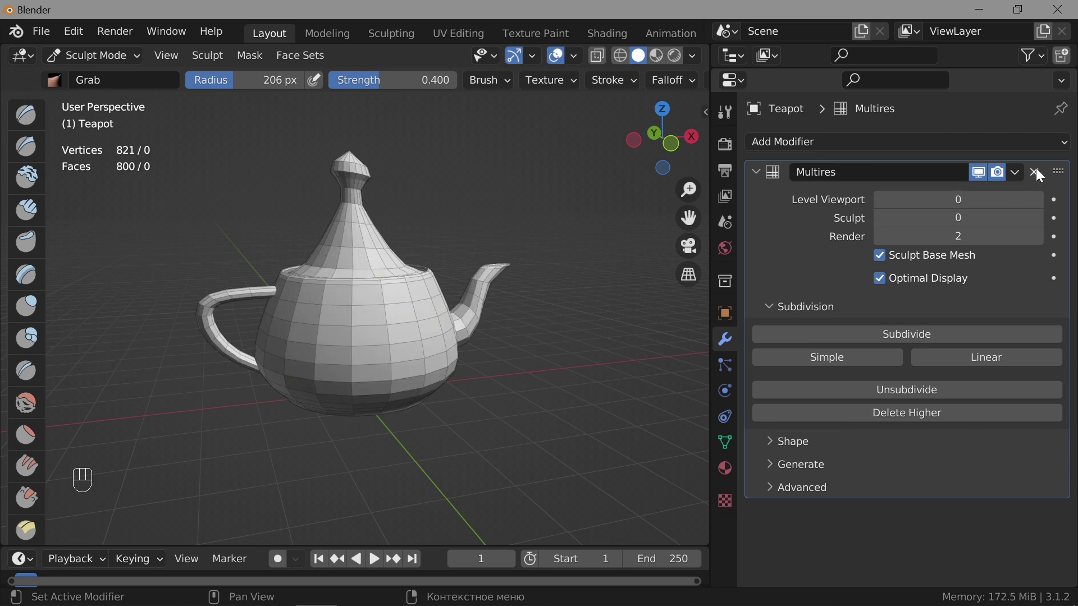
Remove the teapot's Multires modifier, then undo twice to restore it and the original lid
{"action": "left_click", "coordinate": [1041, 173]}
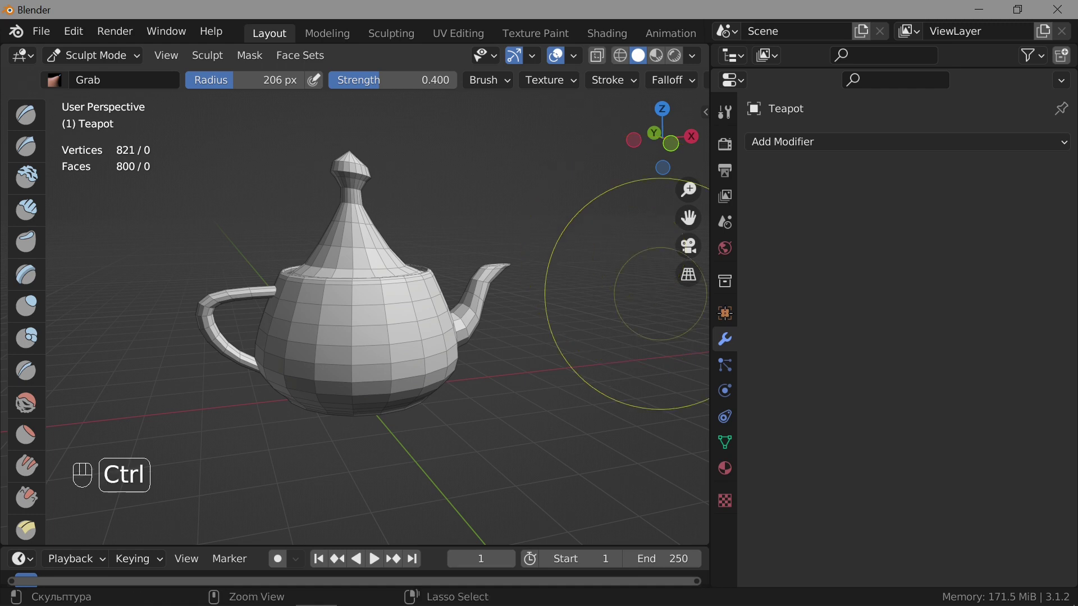
{"action": "key", "text": "ctrl+z"}
{"action": "key", "text": "ctrl+z"}
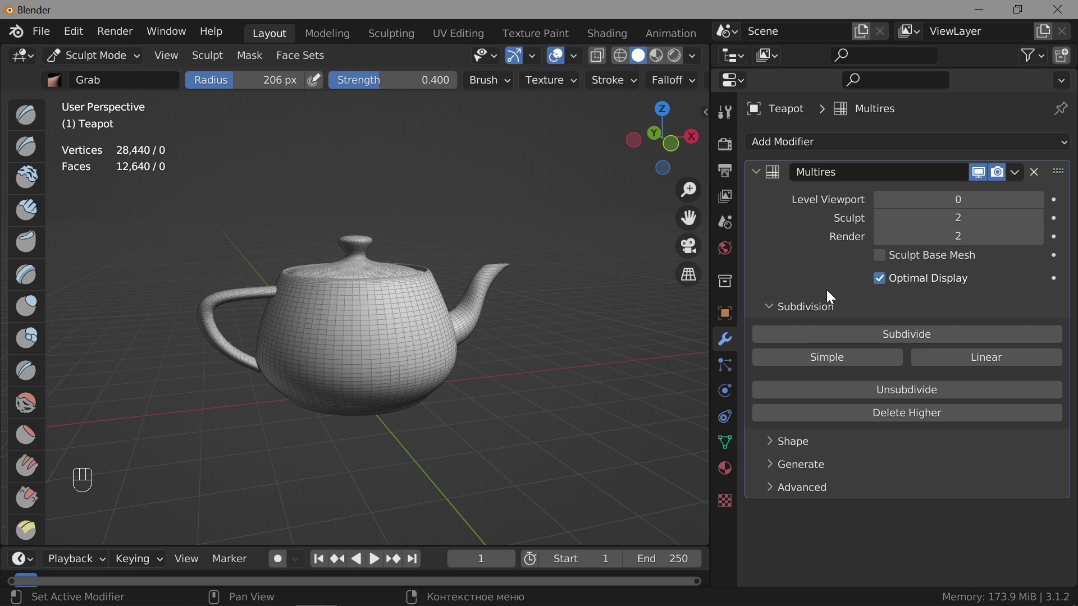
{"action": "left_click_drag", "start_coordinate": [812, 447], "coordinate": [853, 446]}
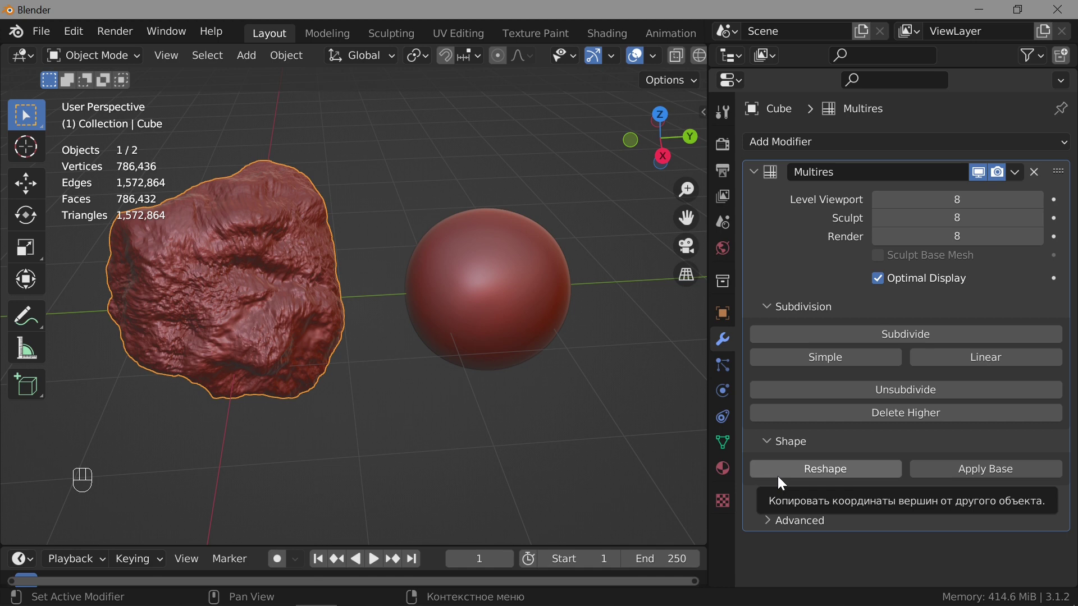
{"action": "left_click", "coordinate": [503, 297]}
{"action": "left_click", "coordinate": [223, 293]}
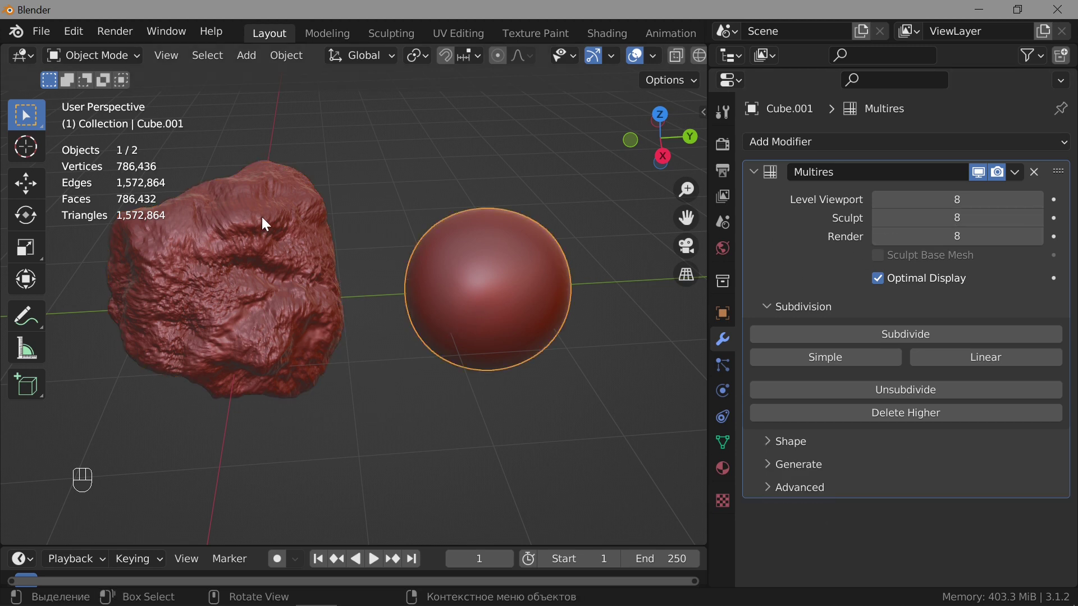
With rock and sphere selected, use Multires Shape > Reshape to copy the rock onto the sphere
{"action": "left_click", "coordinate": [258, 227]}
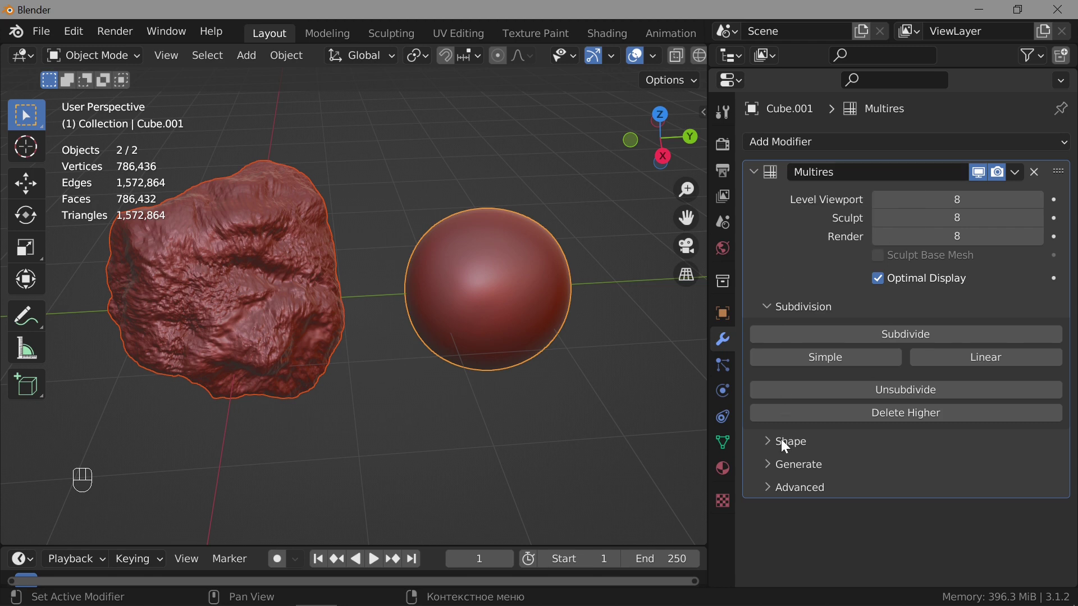
{"action": "left_click", "coordinate": [790, 448]}
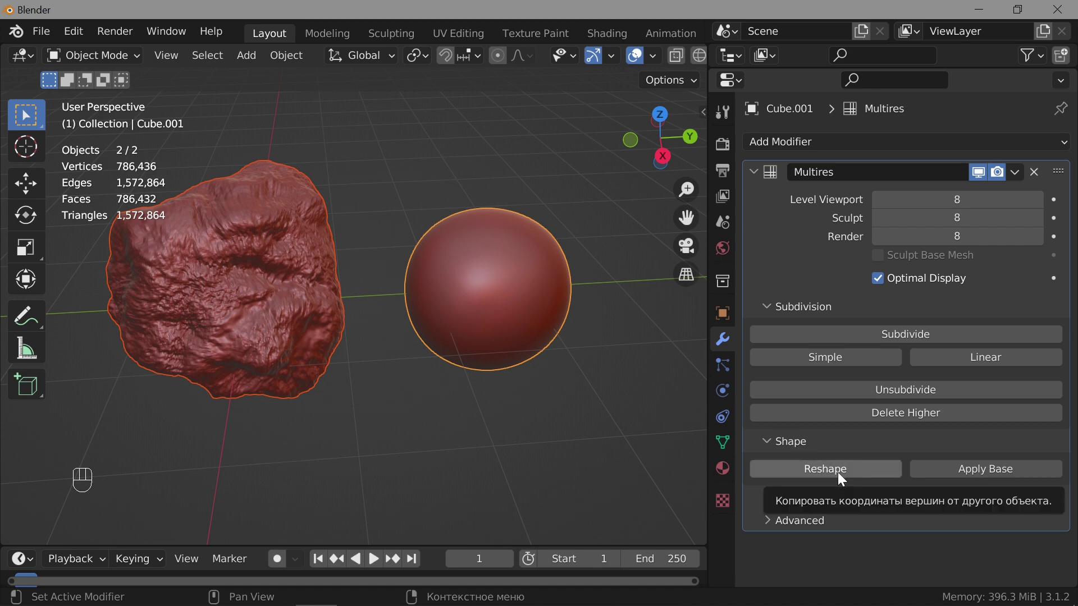
{"action": "left_click", "coordinate": [839, 479]}
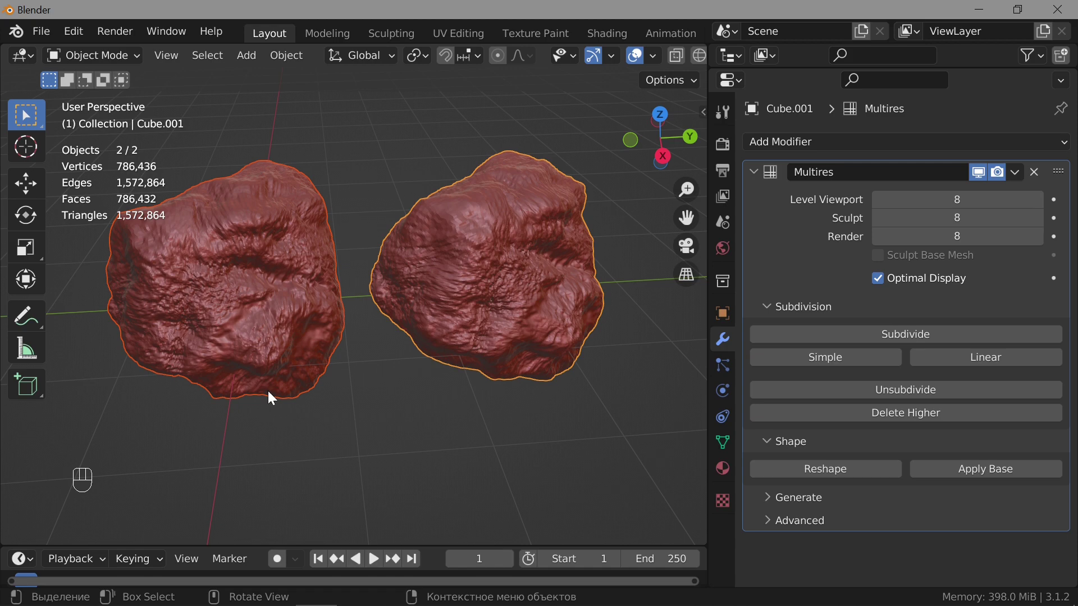
Orbit the view to confirm the reshaped sphere matches the sculpted rock
{"action": "left_click_drag", "start_coordinate": [270, 391], "coordinate": [302, 376]}
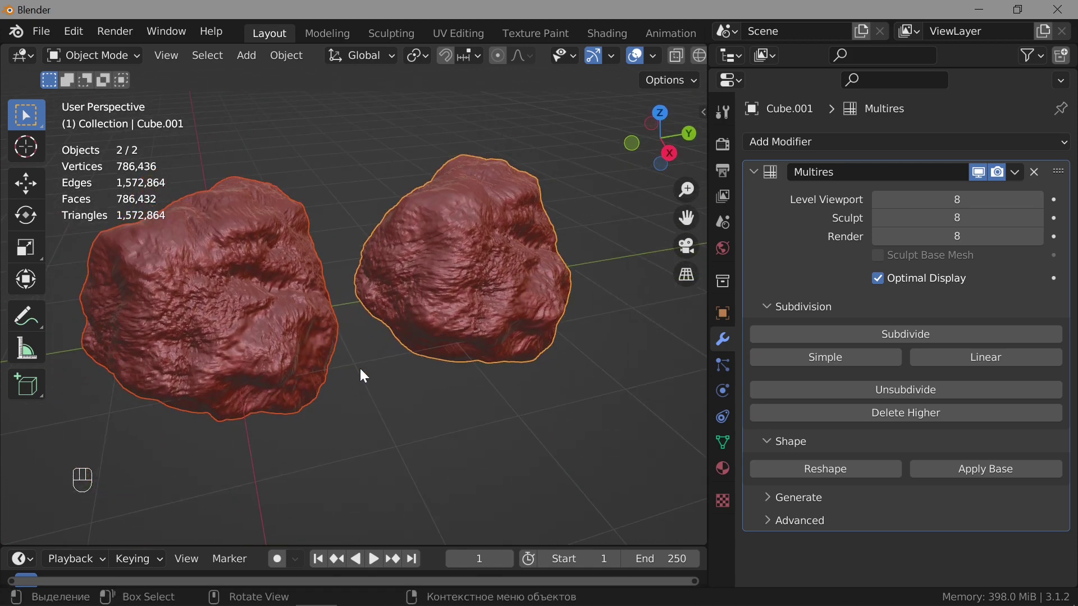
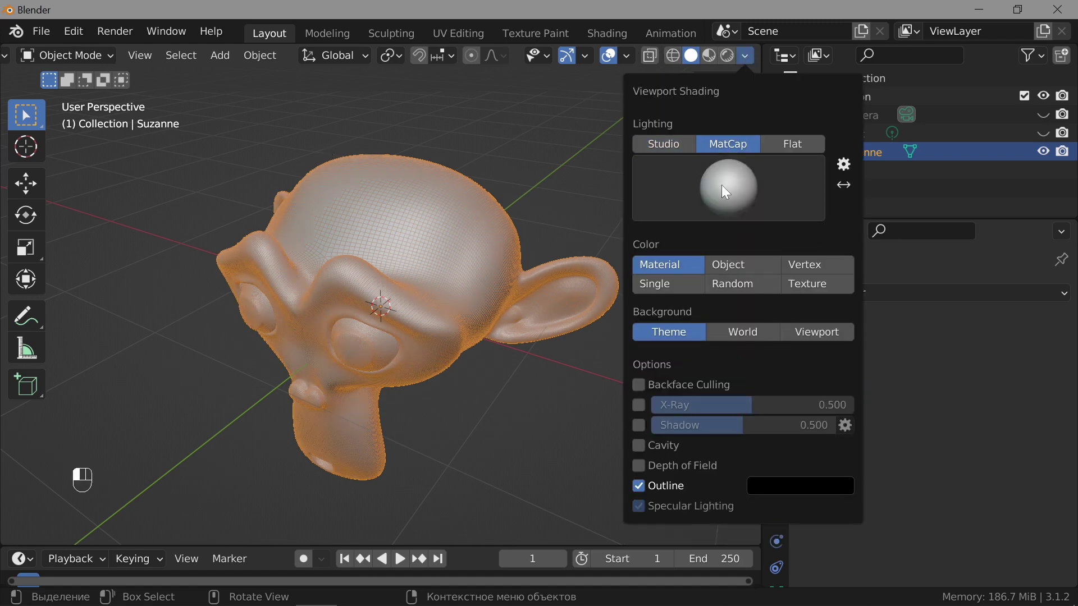
Frame the top of Suzanne's head and switch the mode dropdown to Sculpt Mode
{"action": "left_click_drag", "start_coordinate": [435, 247], "coordinate": [501, 229]}
{"action": "middle_click", "coordinate": [477, 250]}
{"action": "left_click_drag", "start_coordinate": [451, 261], "coordinate": [472, 261]}
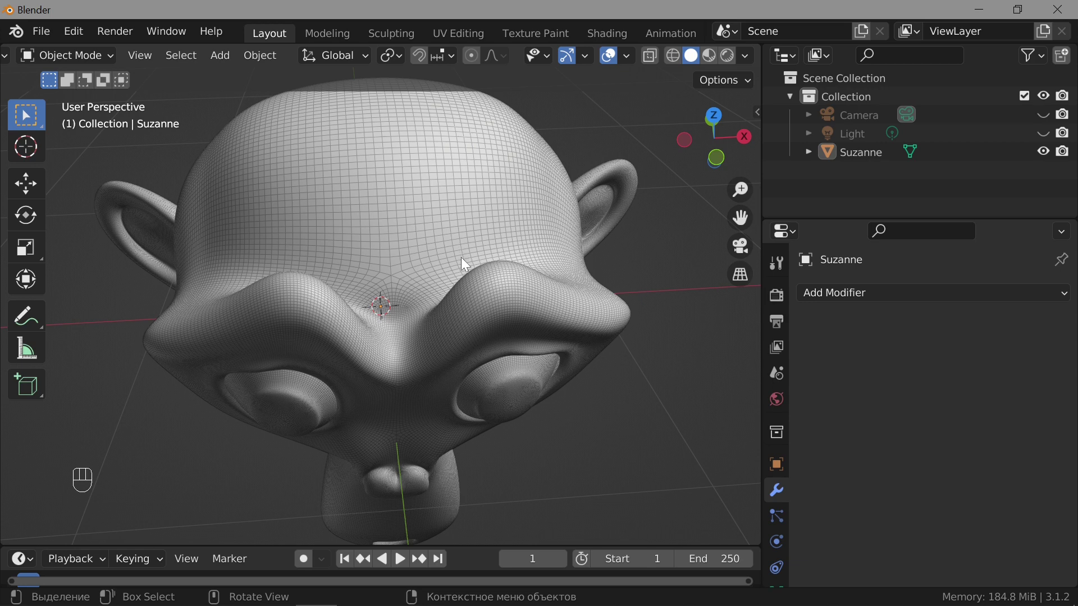
{"action": "left_click_drag", "start_coordinate": [420, 241], "coordinate": [414, 239]}
{"action": "left_click_drag", "start_coordinate": [95, 62], "coordinate": [78, 128]}
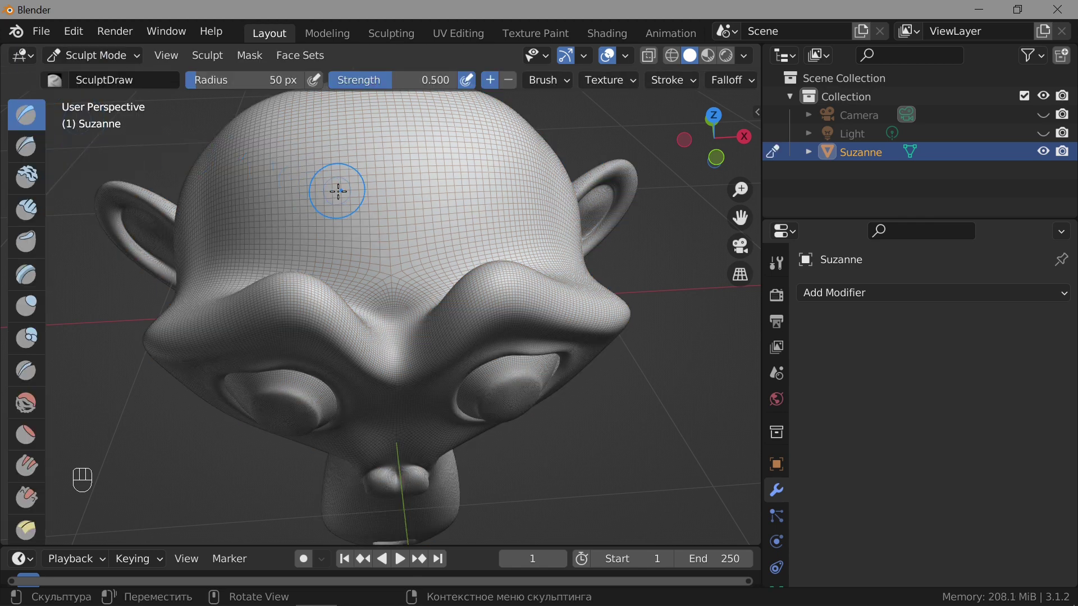
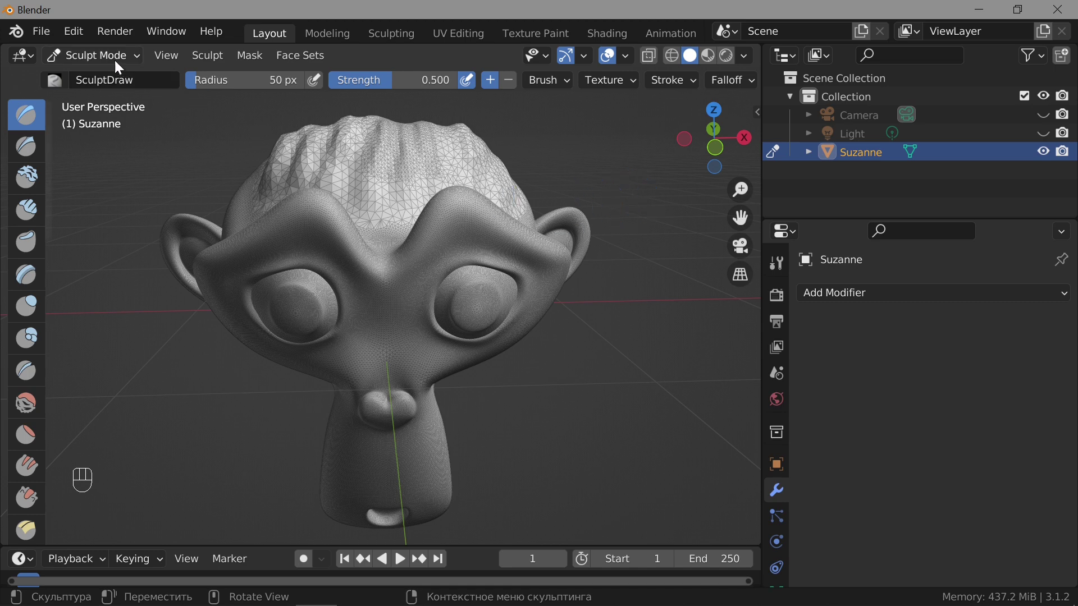
Return to Object Mode, deselect the sculpted head and orbit to a front view
{"action": "left_click_drag", "start_coordinate": [113, 63], "coordinate": [111, 87]}
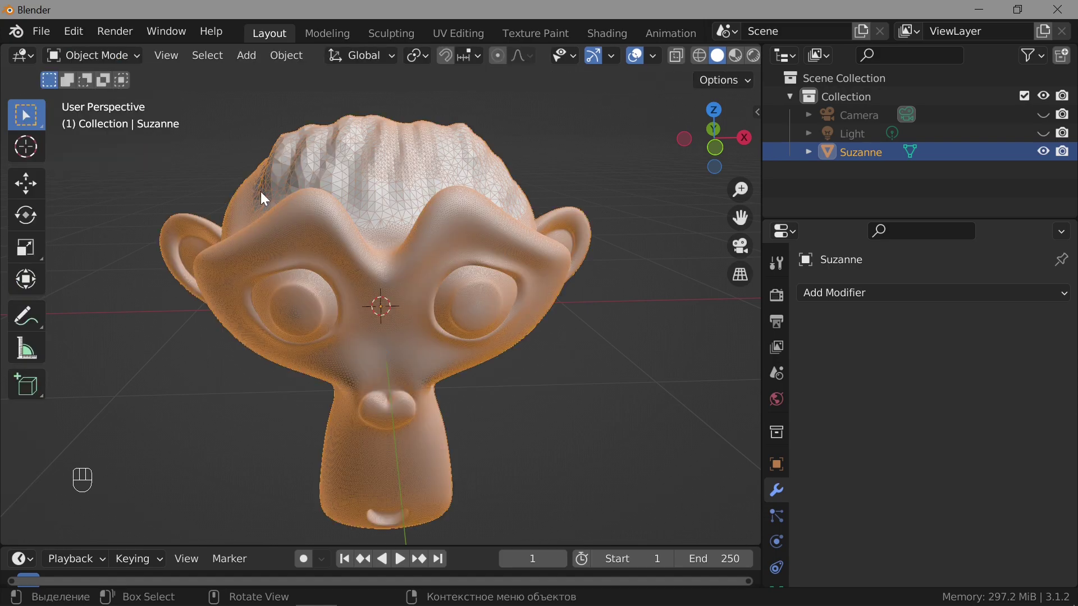
{"action": "middle_click", "coordinate": [364, 281]}
{"action": "left_click", "coordinate": [644, 134]}
{"action": "left_click_drag", "start_coordinate": [395, 276], "coordinate": [538, 237]}
{"action": "left_click_drag", "start_coordinate": [431, 262], "coordinate": [328, 256]}
{"action": "left_click_drag", "start_coordinate": [440, 267], "coordinate": [382, 237]}
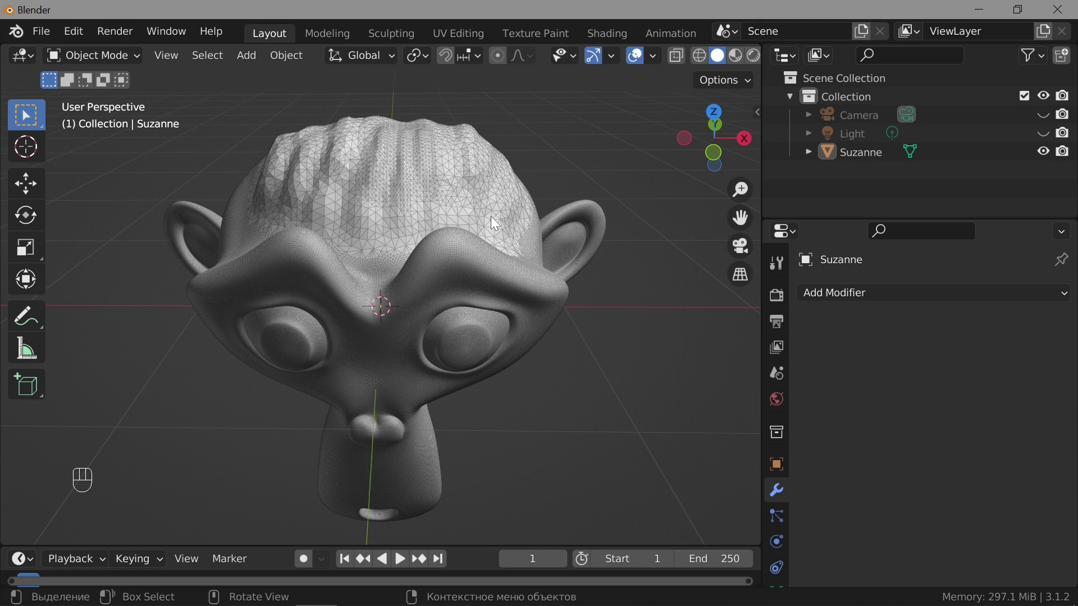
{"action": "left_click_drag", "start_coordinate": [486, 254], "coordinate": [483, 219]}
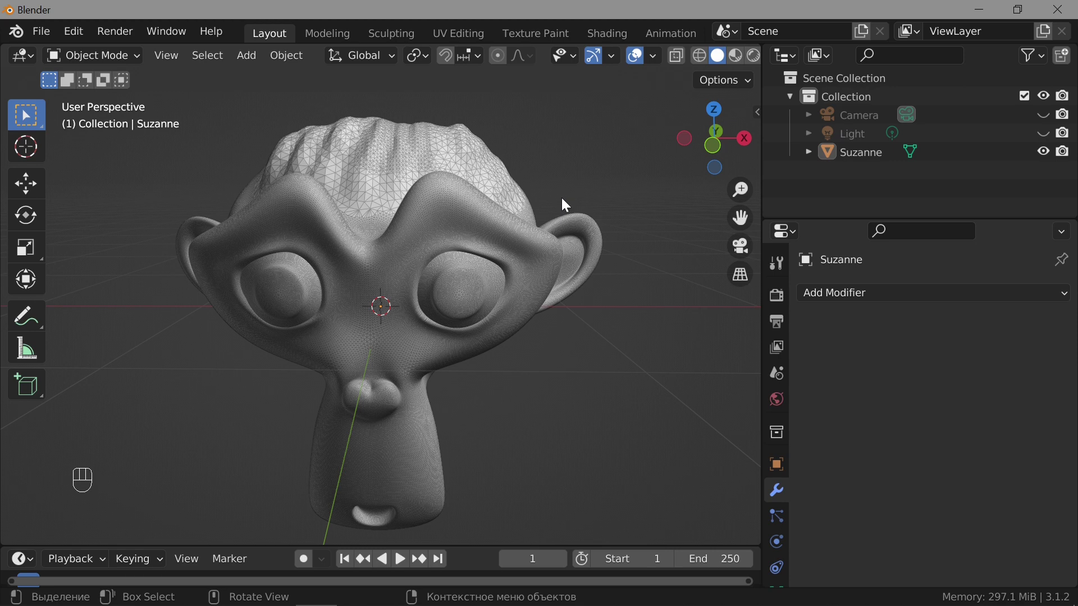
Add a new Monkey mesh, Suzanne.001, over the sculpted head
{"action": "left_click_drag", "start_coordinate": [243, 64], "coordinate": [442, 247]}
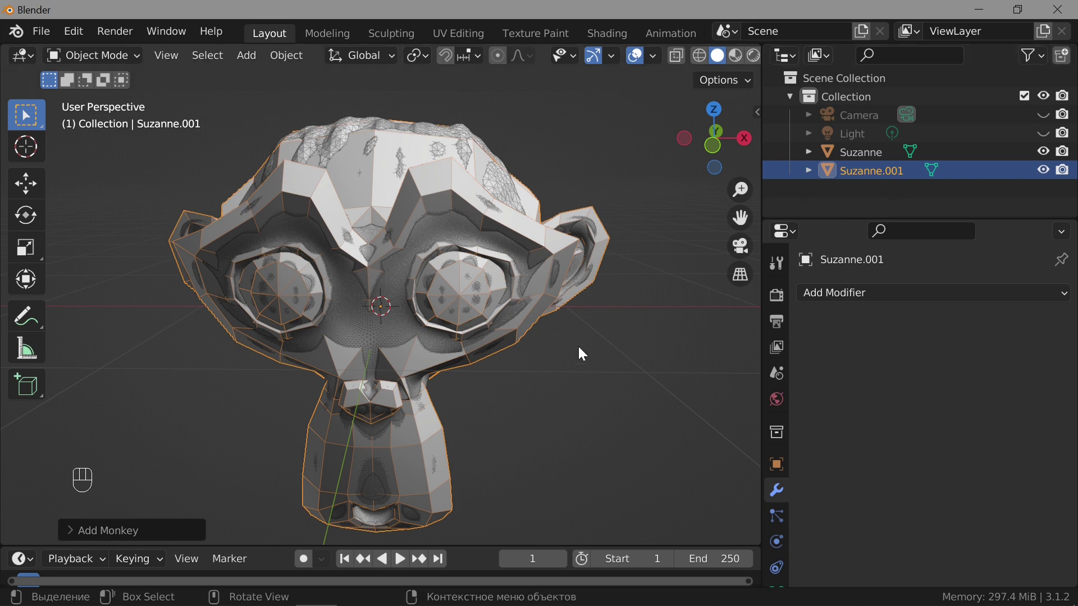
Set Viewport Shading colour to Random and bring up the Add Modifier list for Suzanne.001
{"action": "left_click_drag", "start_coordinate": [603, 352], "coordinate": [567, 366]}
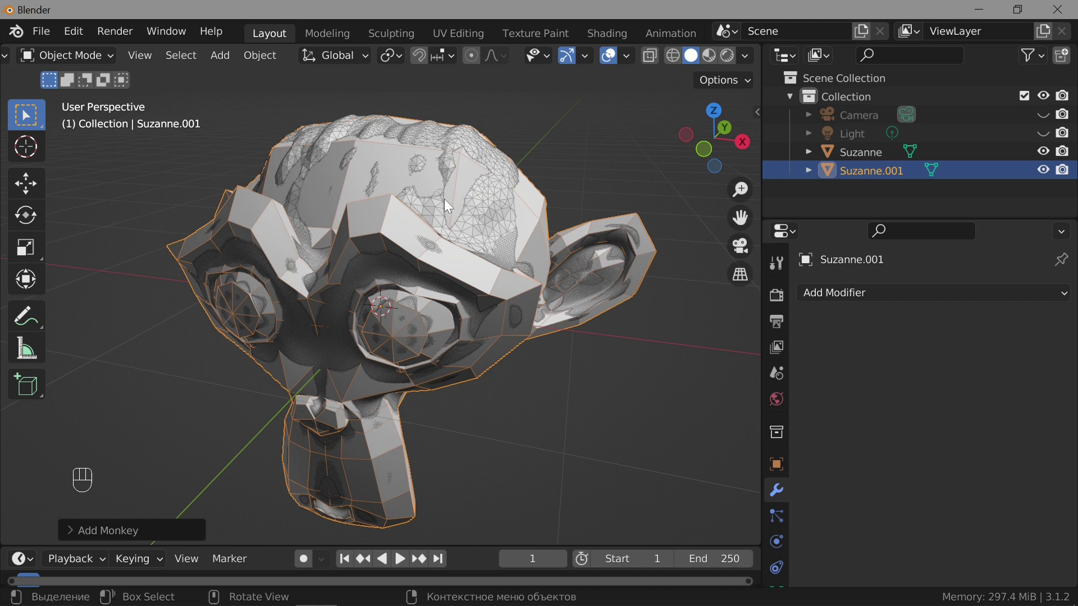
{"action": "left_click_drag", "start_coordinate": [746, 61], "coordinate": [508, 405]}
{"action": "left_click_drag", "start_coordinate": [526, 383], "coordinate": [554, 351]}
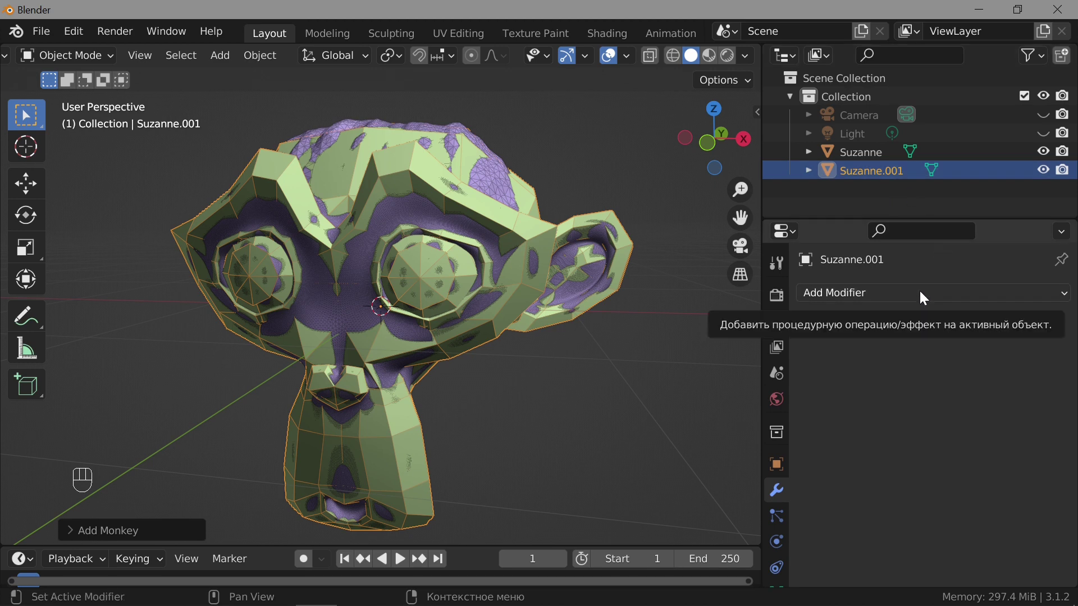
{"action": "left_click_drag", "start_coordinate": [925, 296], "coordinate": [745, 530]}
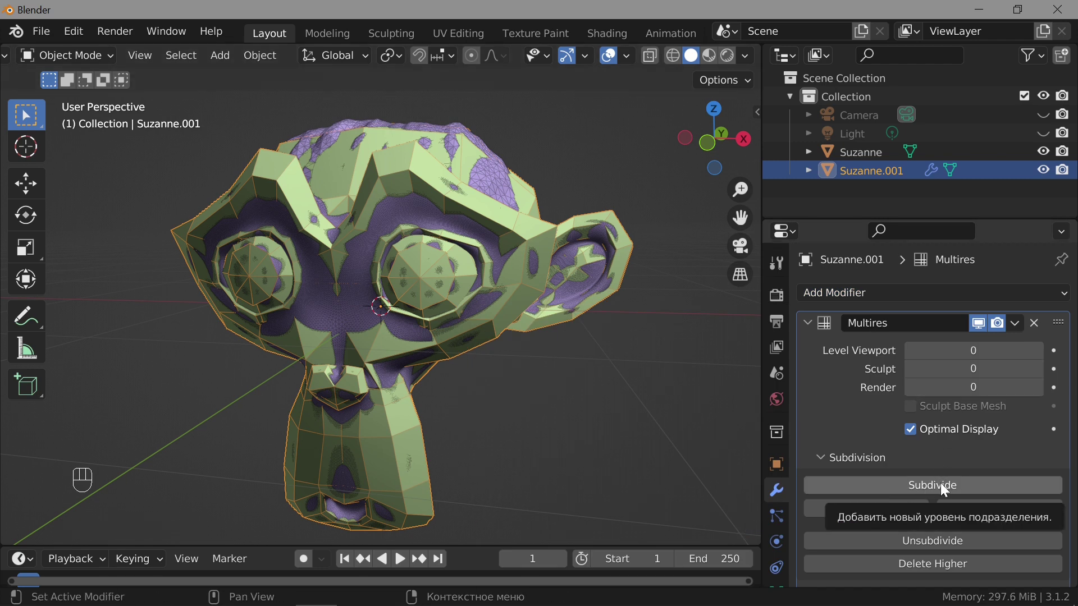
Subdivide Suzanne.001's Multires to level 4, review its settings and collapse the panel
{"action": "left_click", "coordinate": [945, 489]}
{"action": "middle_click", "coordinate": [946, 488]}
{"action": "middle_click", "coordinate": [945, 489]}
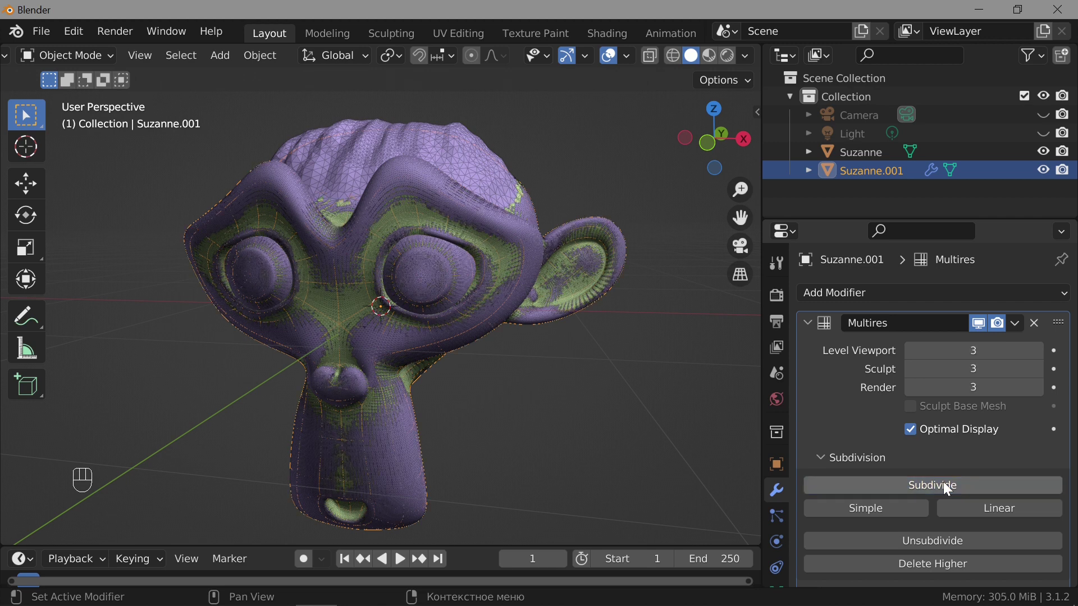
{"action": "middle_click", "coordinate": [945, 489]}
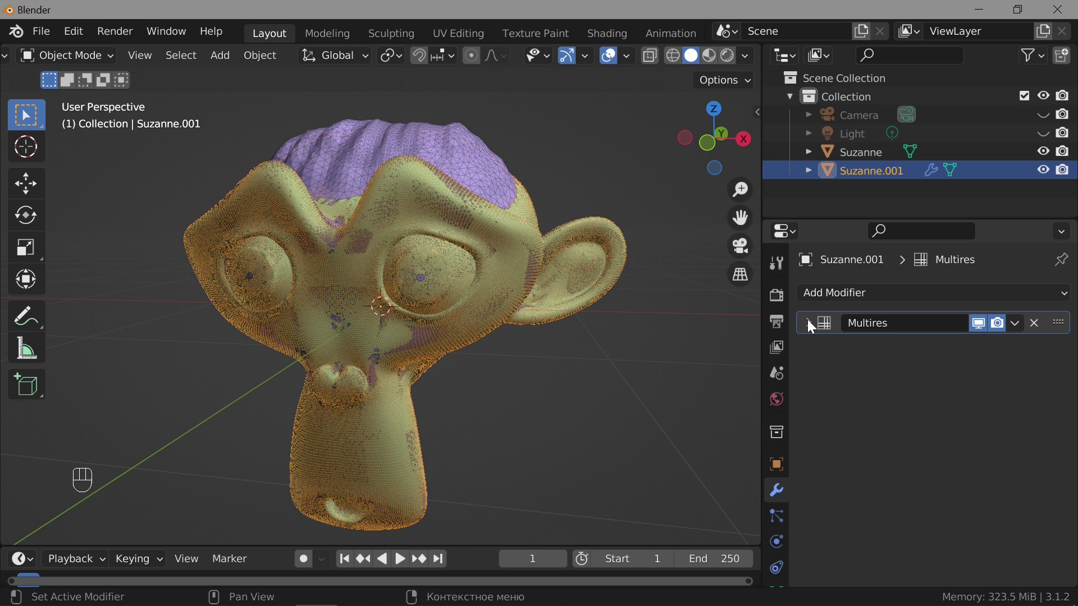
{"action": "left_click", "coordinate": [809, 327]}
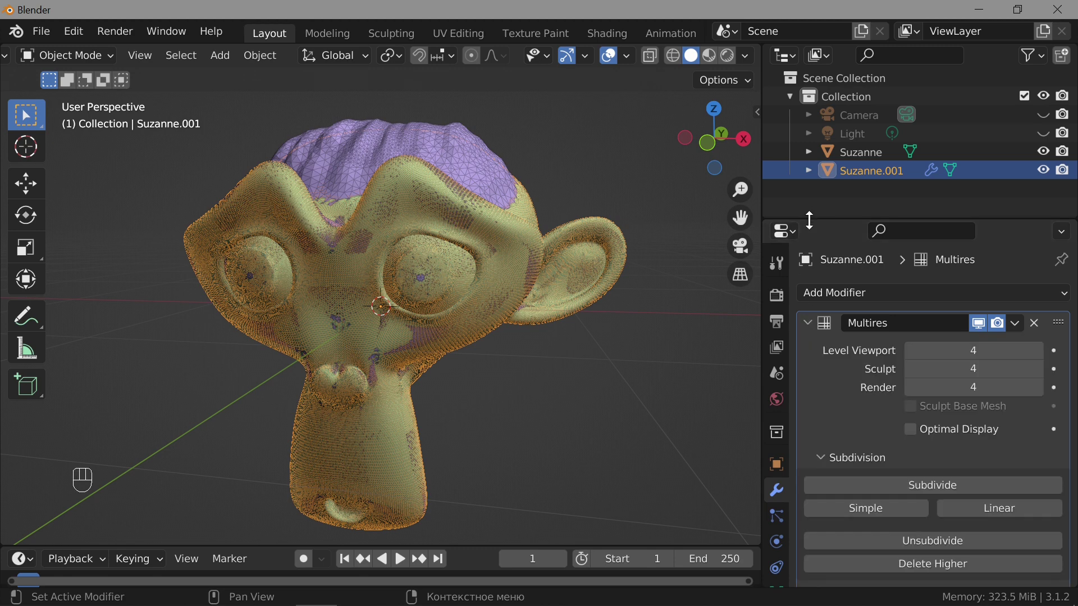
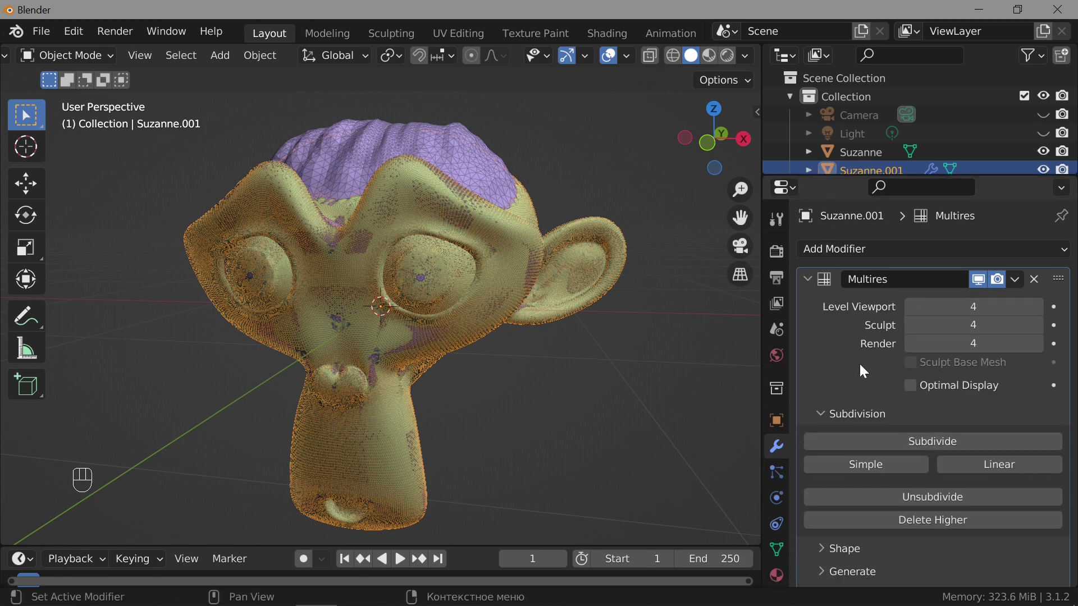
{"action": "left_click", "coordinate": [812, 282]}
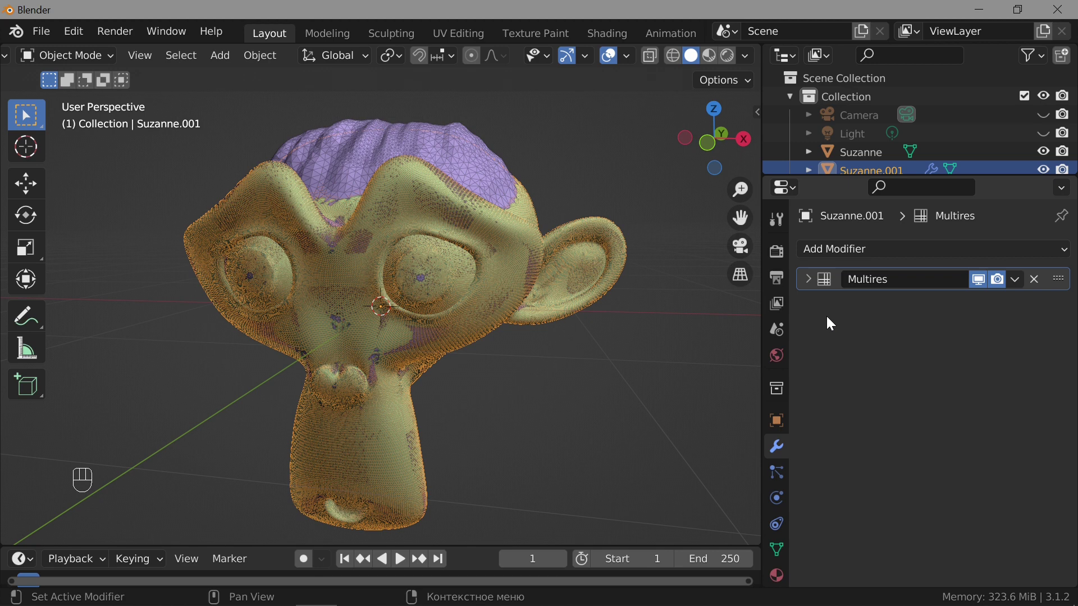
Add a Shrinkwrap modifier set to Project with Negative direction enabled
{"action": "left_click_drag", "start_coordinate": [911, 256], "coordinate": [876, 464]}
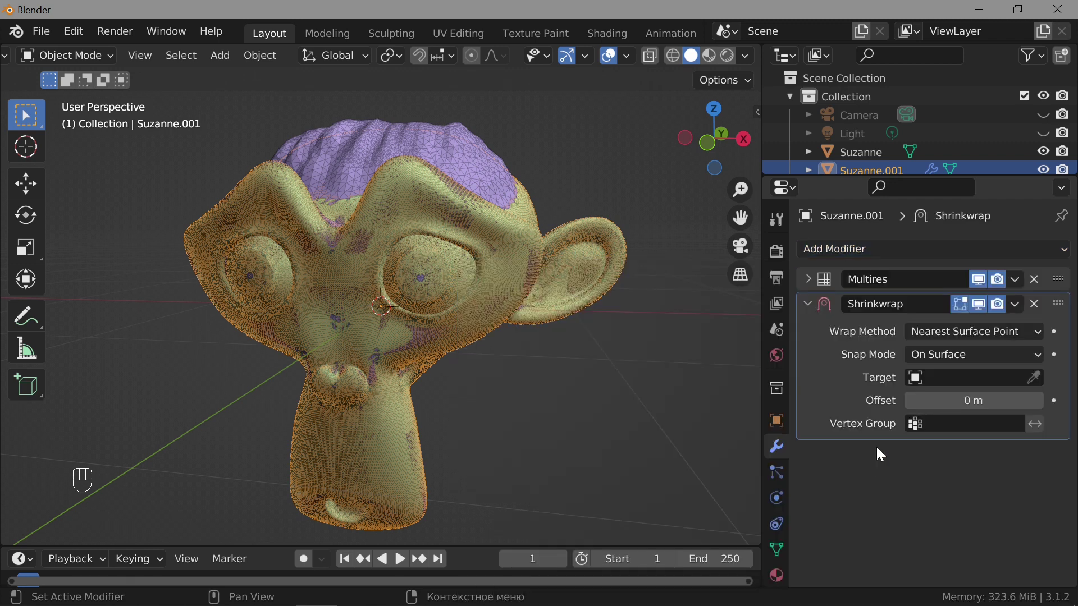
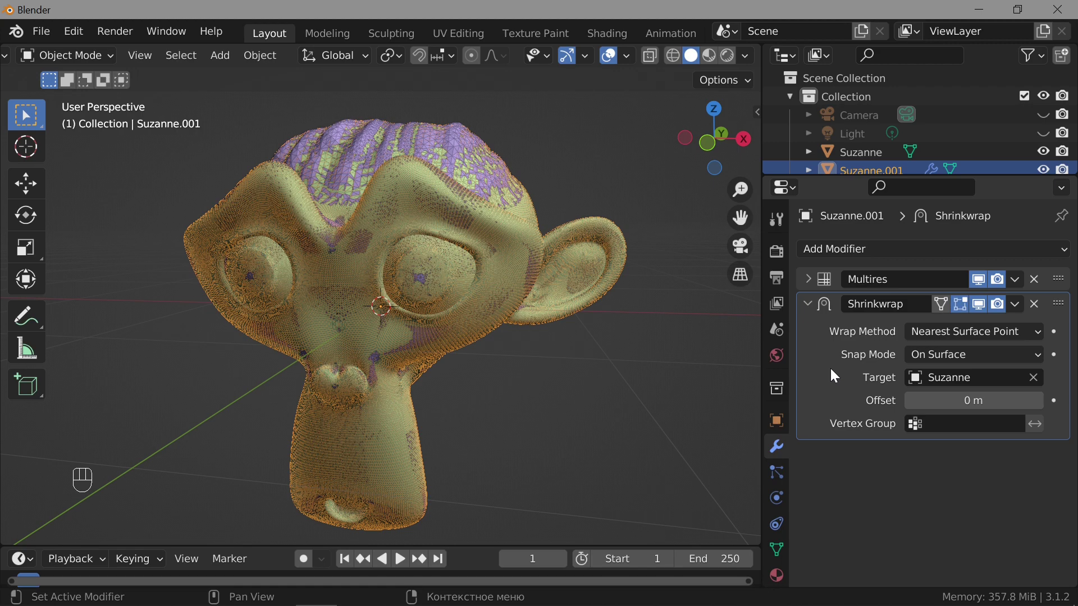
{"action": "left_click_drag", "start_coordinate": [968, 341], "coordinate": [940, 380]}
{"action": "left_click_drag", "start_coordinate": [471, 350], "coordinate": [582, 354]}
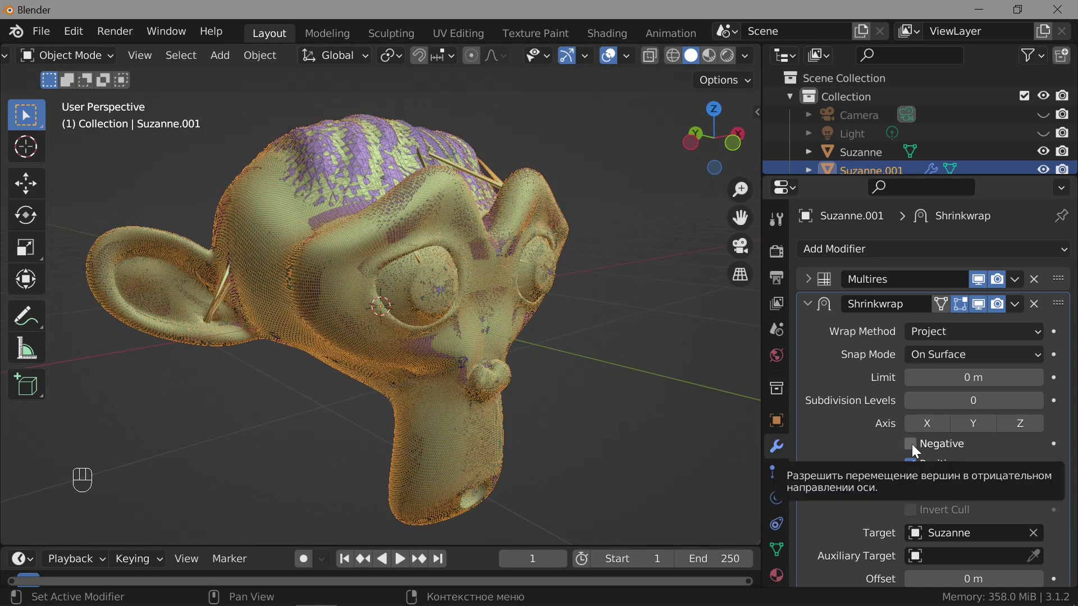
{"action": "left_click", "coordinate": [914, 451]}
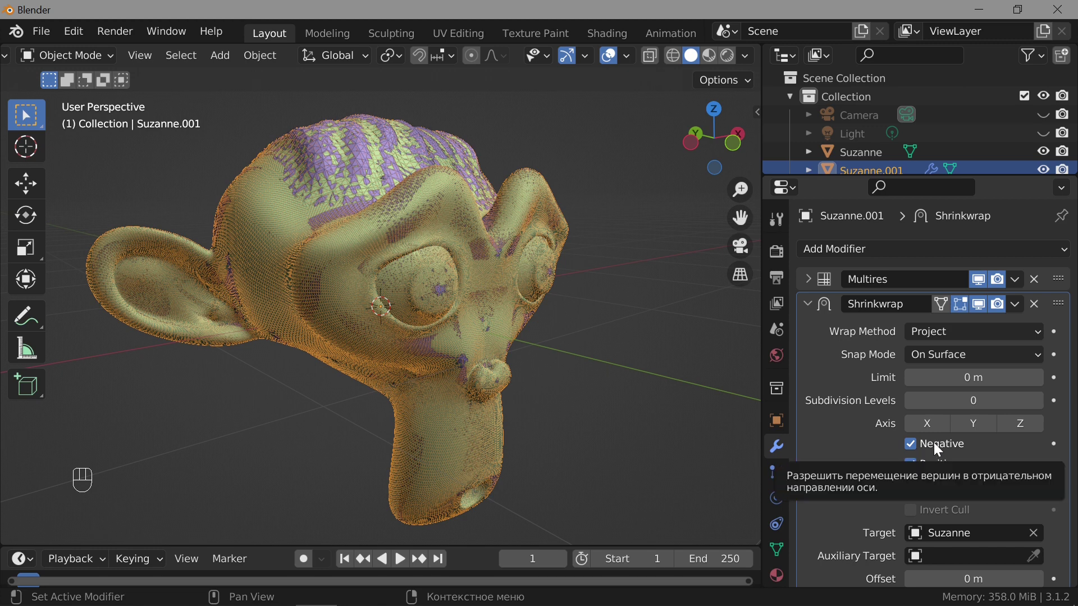
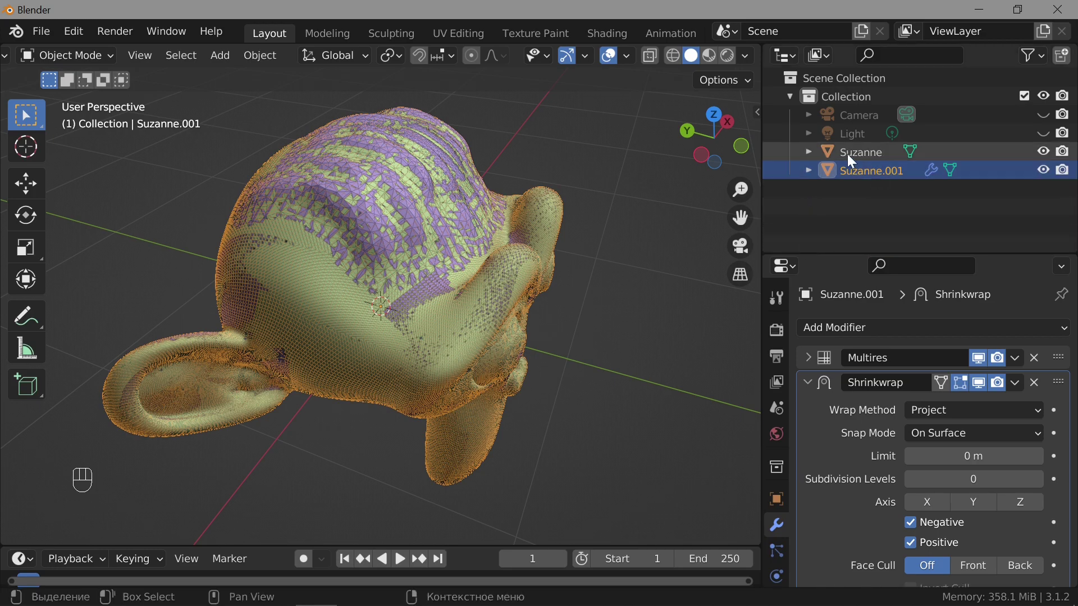
Hide the sculpted Suzanne and orbit around the wrapped Suzanne.001 to inspect its ridges
{"action": "middle_click", "coordinate": [1045, 154]}
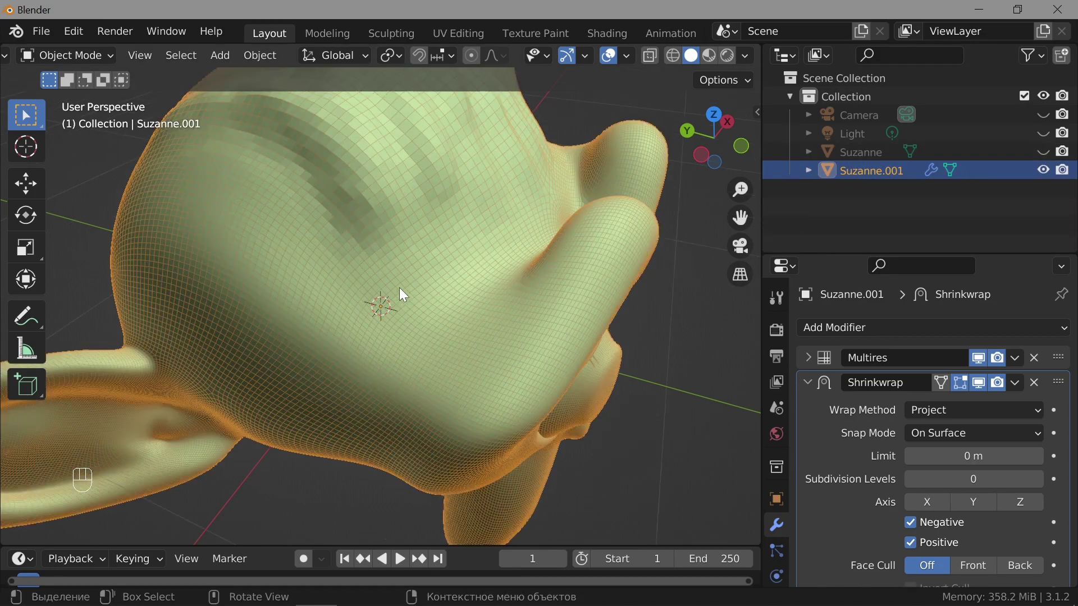
{"action": "left_click_drag", "start_coordinate": [397, 316], "coordinate": [440, 242]}
{"action": "left_click_drag", "start_coordinate": [386, 249], "coordinate": [600, 290]}
{"action": "left_click_drag", "start_coordinate": [412, 253], "coordinate": [563, 264]}
{"action": "left_click_drag", "start_coordinate": [402, 258], "coordinate": [523, 272]}
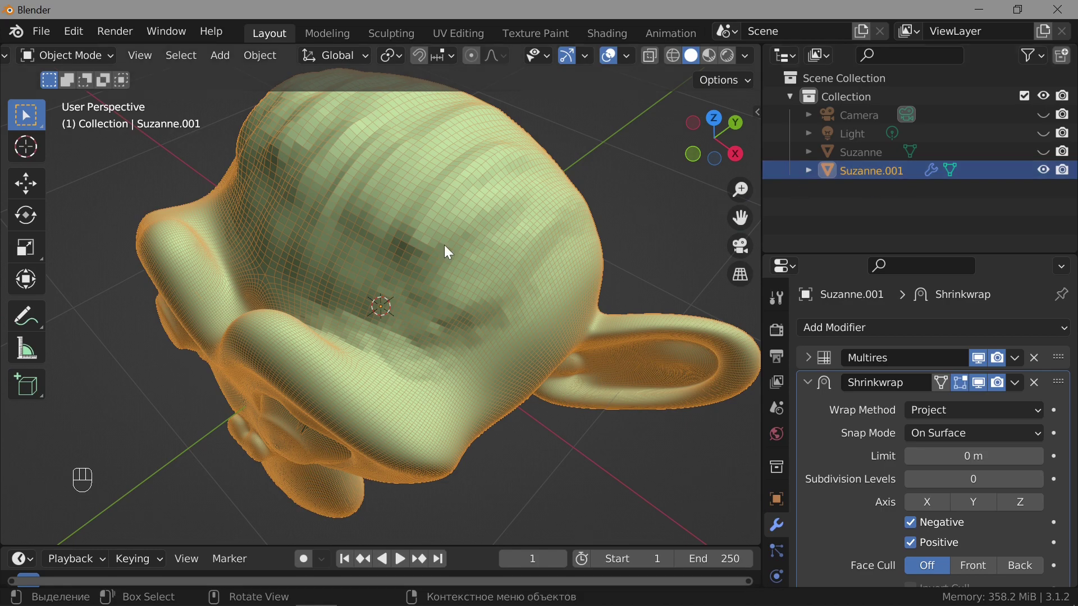
{"action": "left_click_drag", "start_coordinate": [405, 285], "coordinate": [556, 244]}
{"action": "left_click", "coordinate": [101, 372]}
{"action": "left_click_drag", "start_coordinate": [434, 243], "coordinate": [400, 252]}
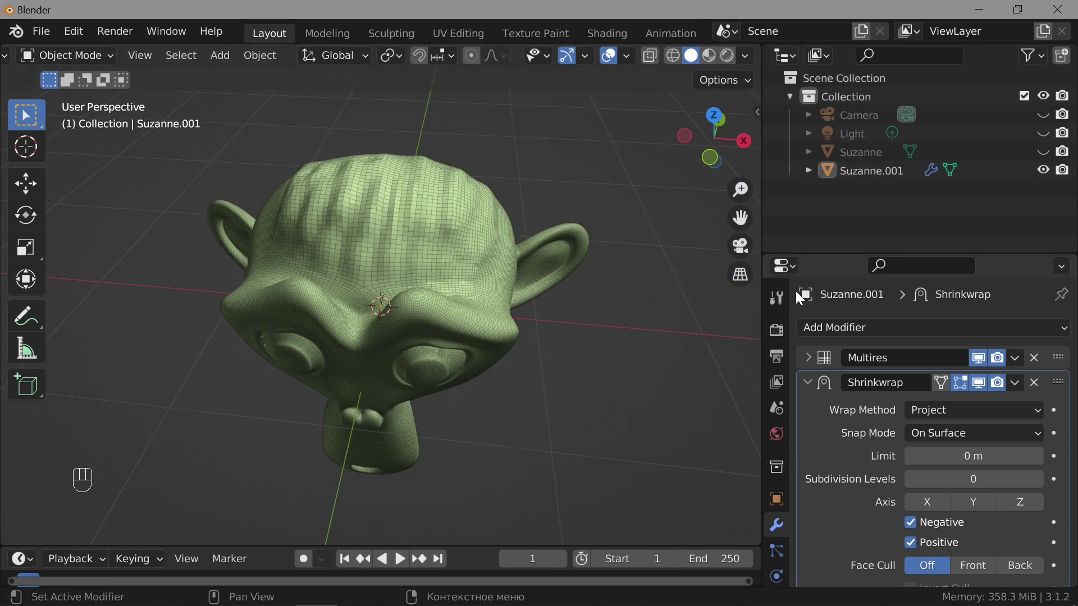
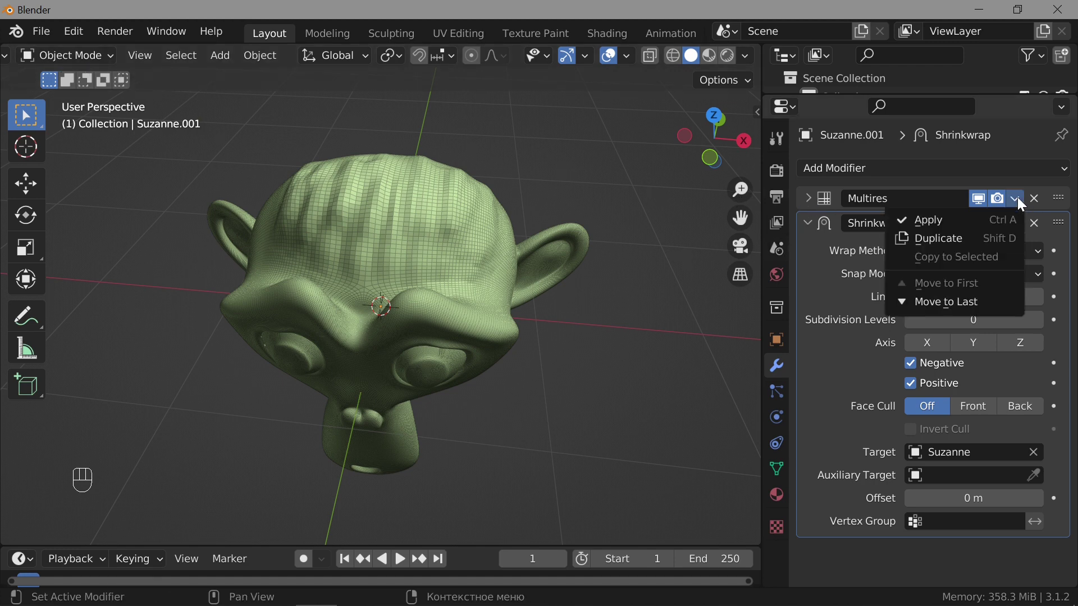
Apply the Multires modifier and then the Shrinkwrap modifier on Suzanne.001
{"action": "left_click_drag", "start_coordinate": [1023, 202], "coordinate": [949, 225]}
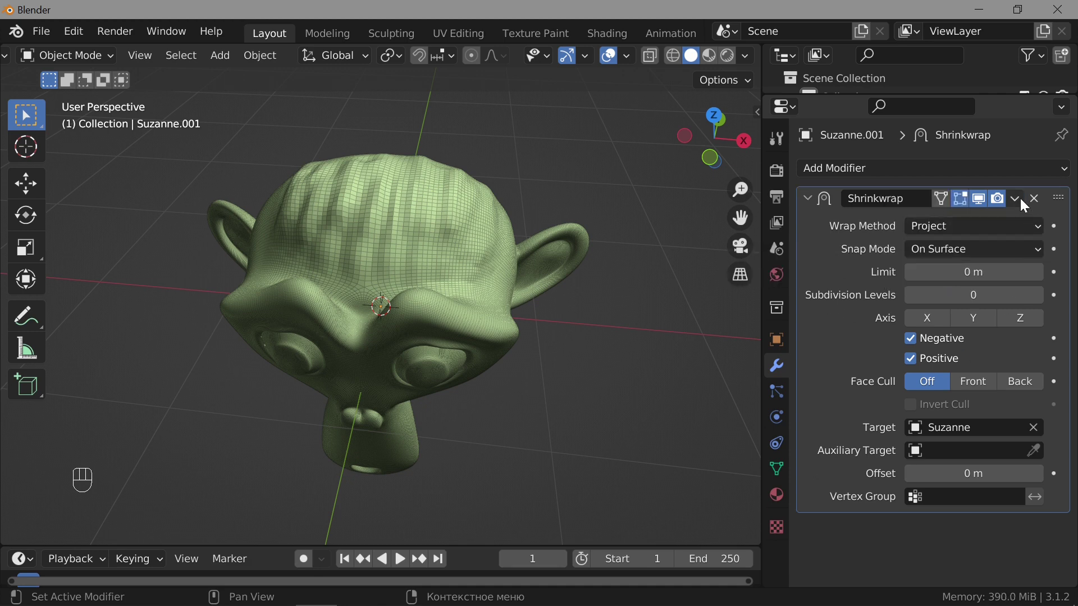
{"action": "left_click_drag", "start_coordinate": [1018, 202], "coordinate": [981, 226]}
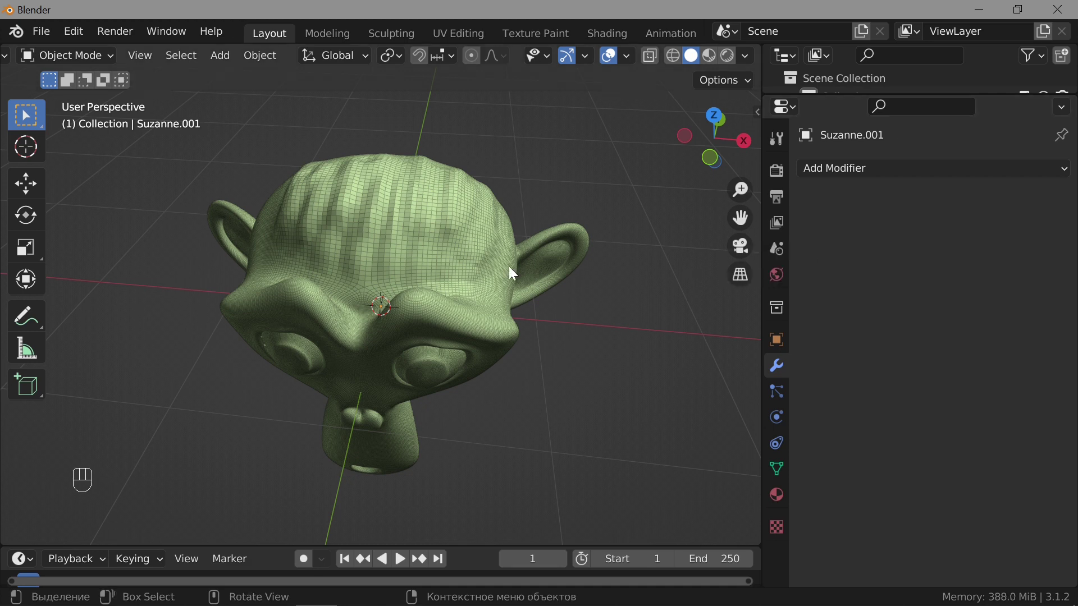
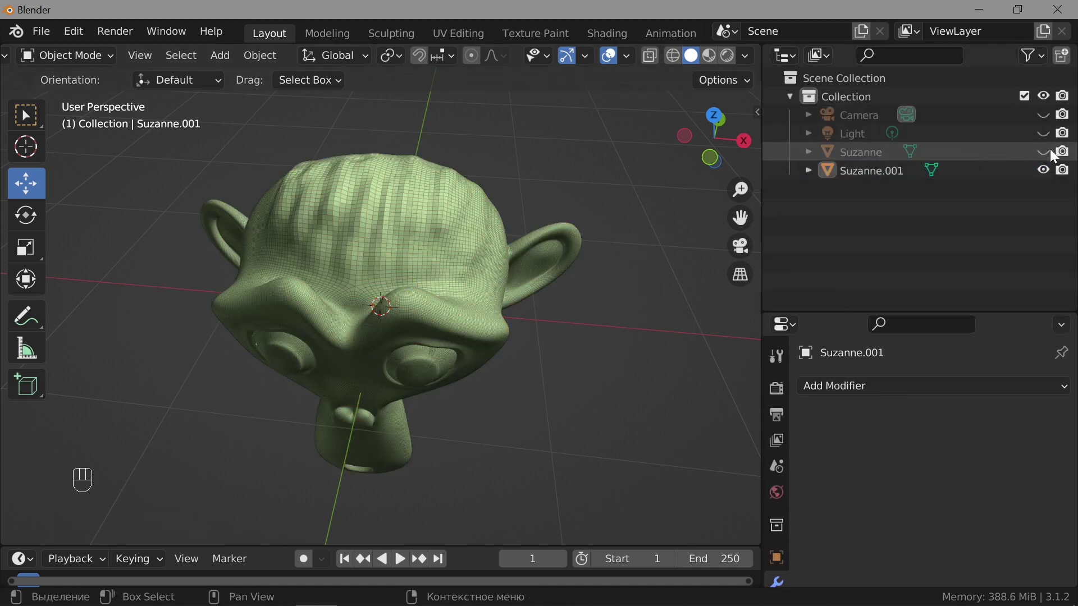
Unhide the sculpted Suzanne and move it to the right, clear of Suzanne.001
{"action": "left_click", "coordinate": [1050, 154]}
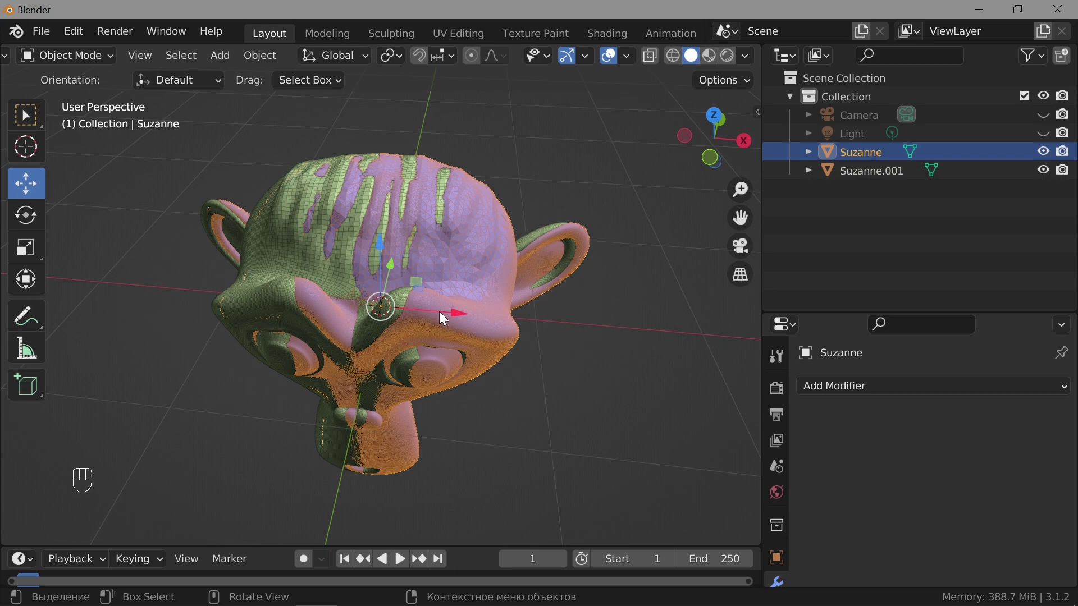
{"action": "left_click_drag", "start_coordinate": [460, 316], "coordinate": [712, 334]}
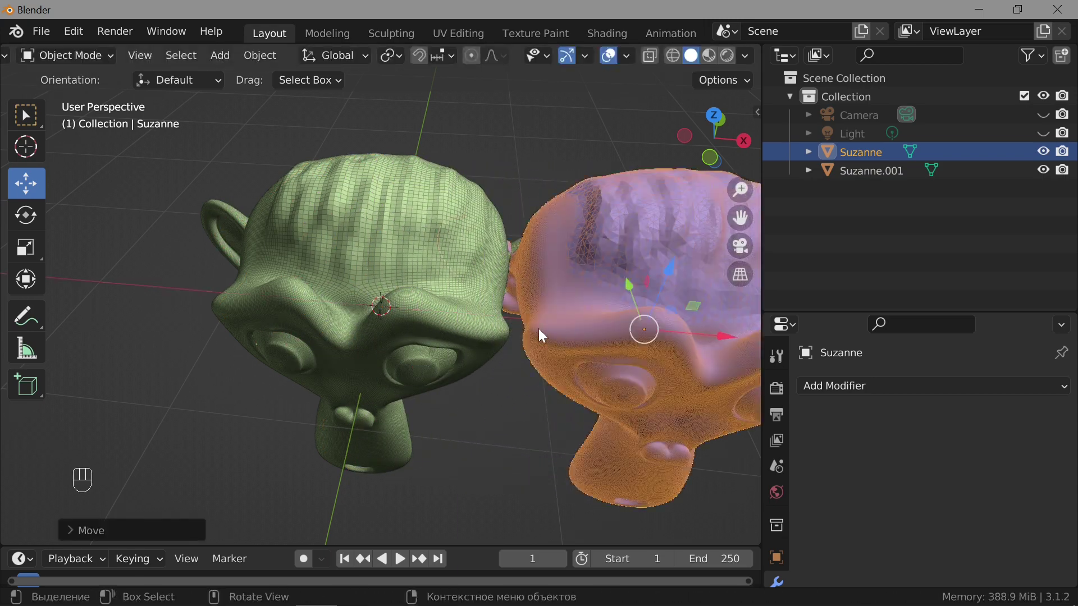
{"action": "left_click_drag", "start_coordinate": [500, 321], "coordinate": [429, 312]}
{"action": "left_click_drag", "start_coordinate": [588, 321], "coordinate": [601, 315]}
{"action": "left_click_drag", "start_coordinate": [418, 307], "coordinate": [457, 310]}
{"action": "left_click_drag", "start_coordinate": [542, 248], "coordinate": [389, 242]}
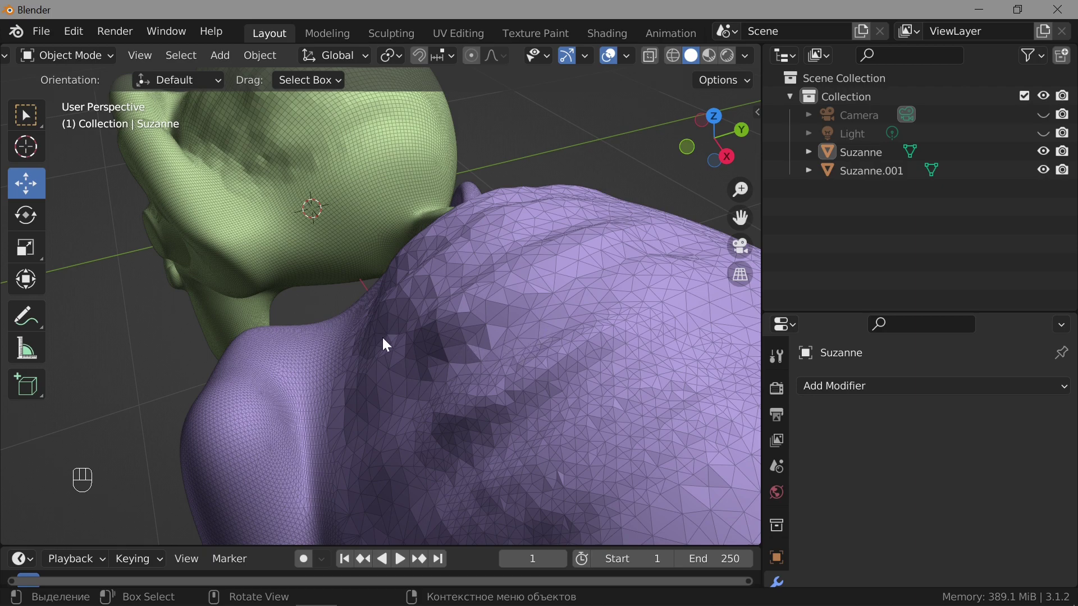
Orbit the view to compare both heads side by side from the front
{"action": "left_click_drag", "start_coordinate": [287, 267], "coordinate": [547, 232]}
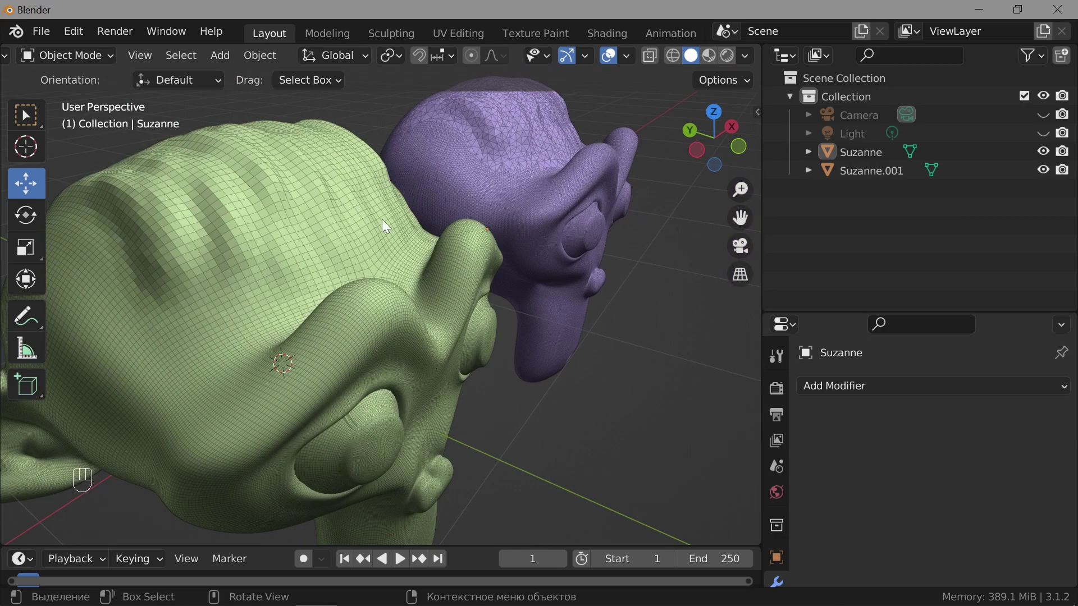
{"action": "left_click_drag", "start_coordinate": [290, 243], "coordinate": [321, 223]}
{"action": "left_click_drag", "start_coordinate": [318, 258], "coordinate": [308, 257]}
{"action": "left_click_drag", "start_coordinate": [324, 271], "coordinate": [335, 316]}
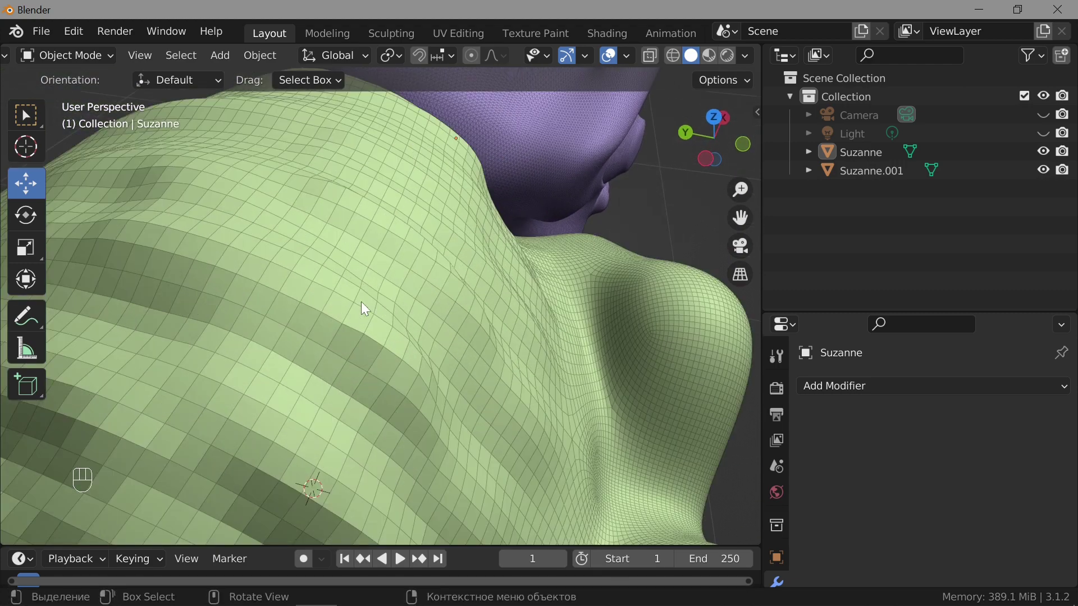
{"action": "left_click_drag", "start_coordinate": [376, 315], "coordinate": [293, 250]}
{"action": "middle_click", "coordinate": [401, 279]}
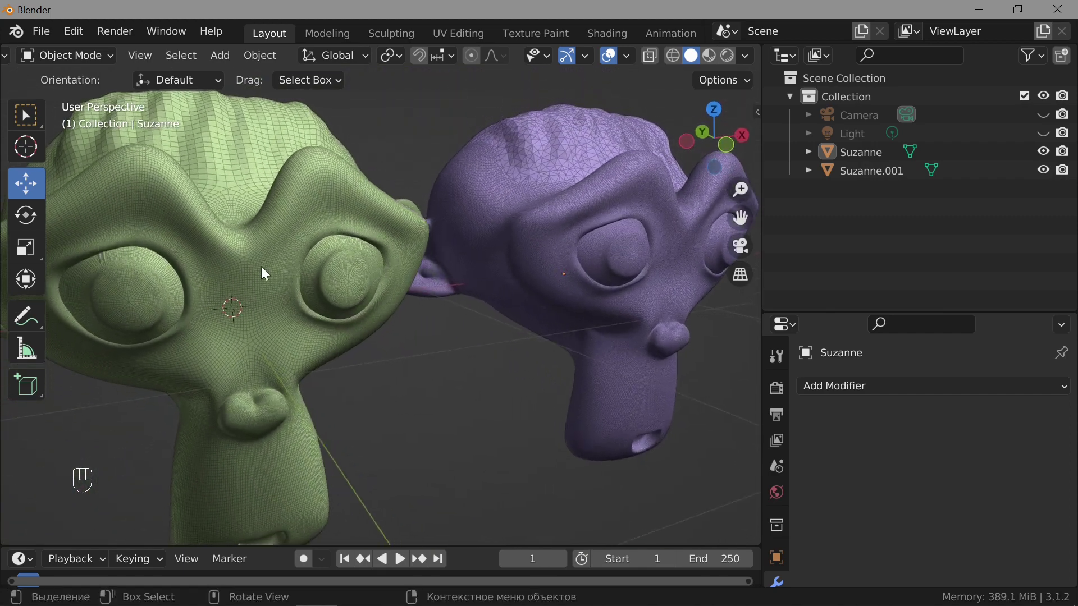
{"action": "left_click_drag", "start_coordinate": [506, 264], "coordinate": [418, 284]}
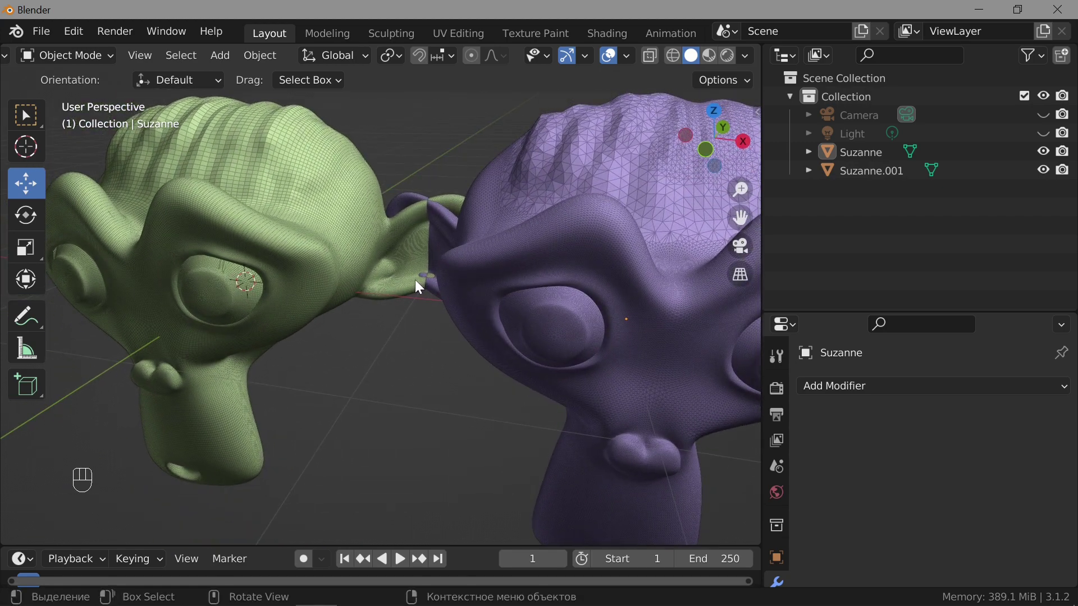